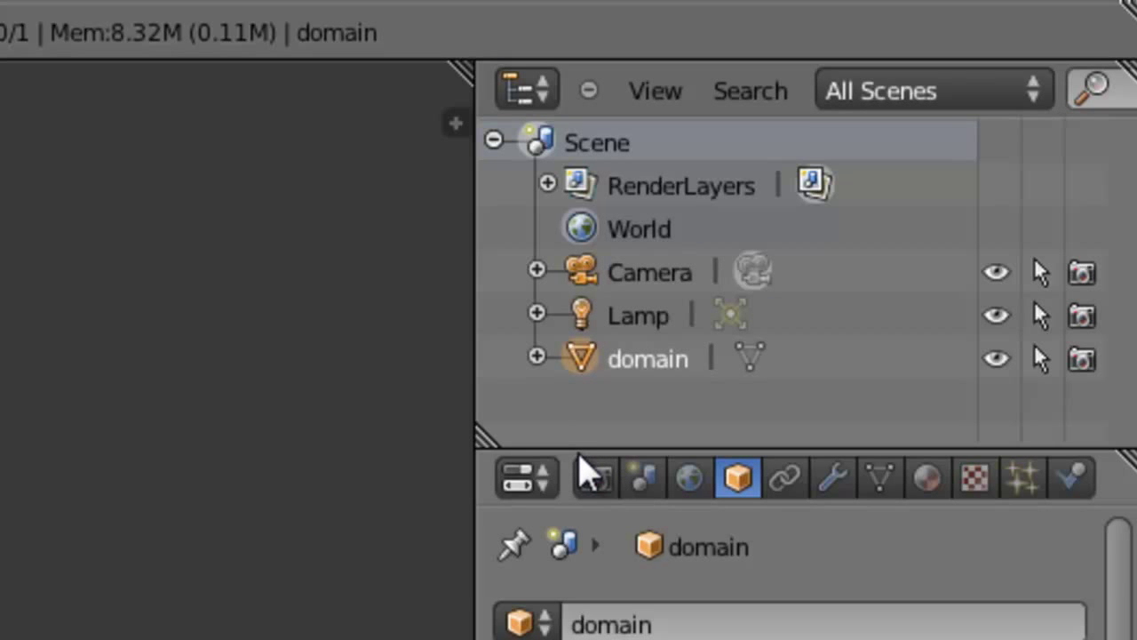
Look at the domain box from the front in orthographic projection (Numpad 1, Numpad 5).
click(955, 102)
key(KP_1)
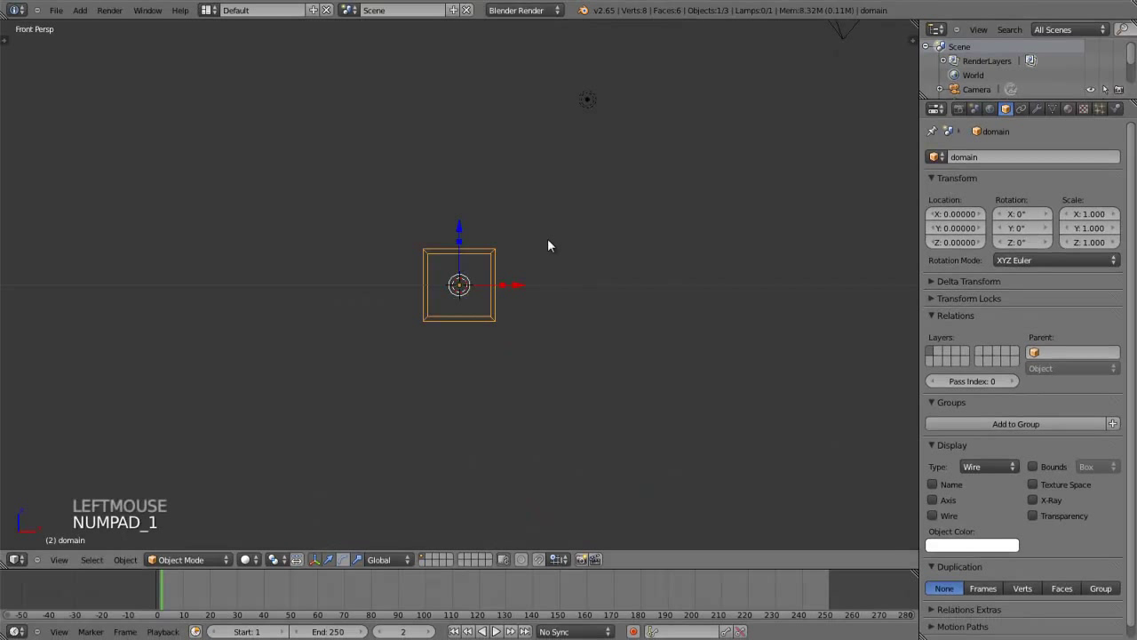
key(KP_5)
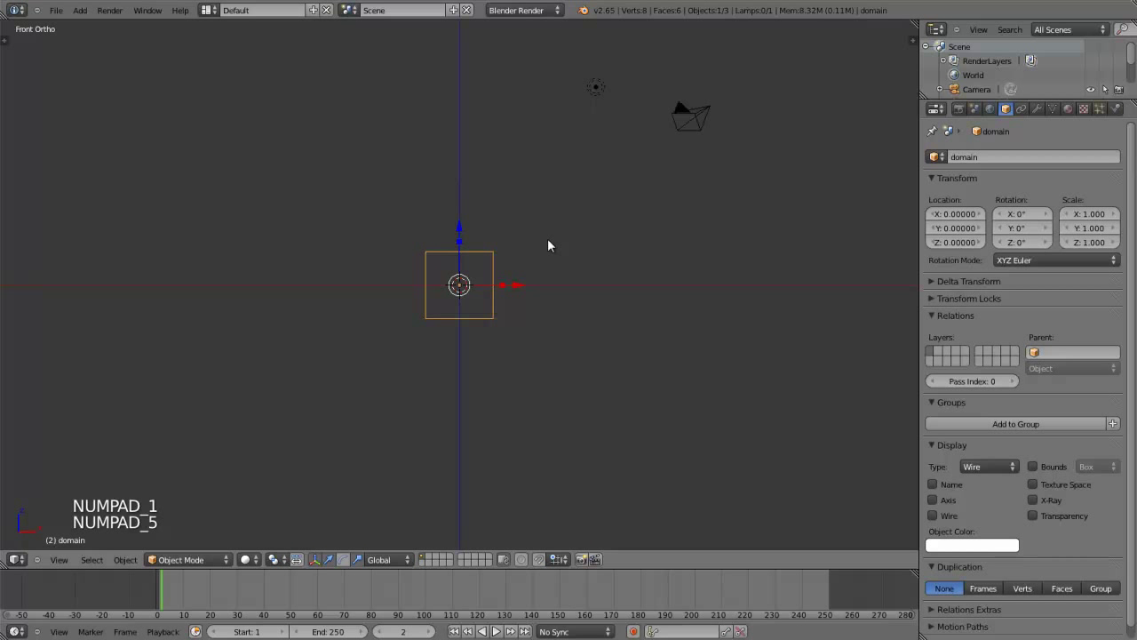
Zoom toward the domain box centre where the UV sphere will be added.
scroll(up, 3)
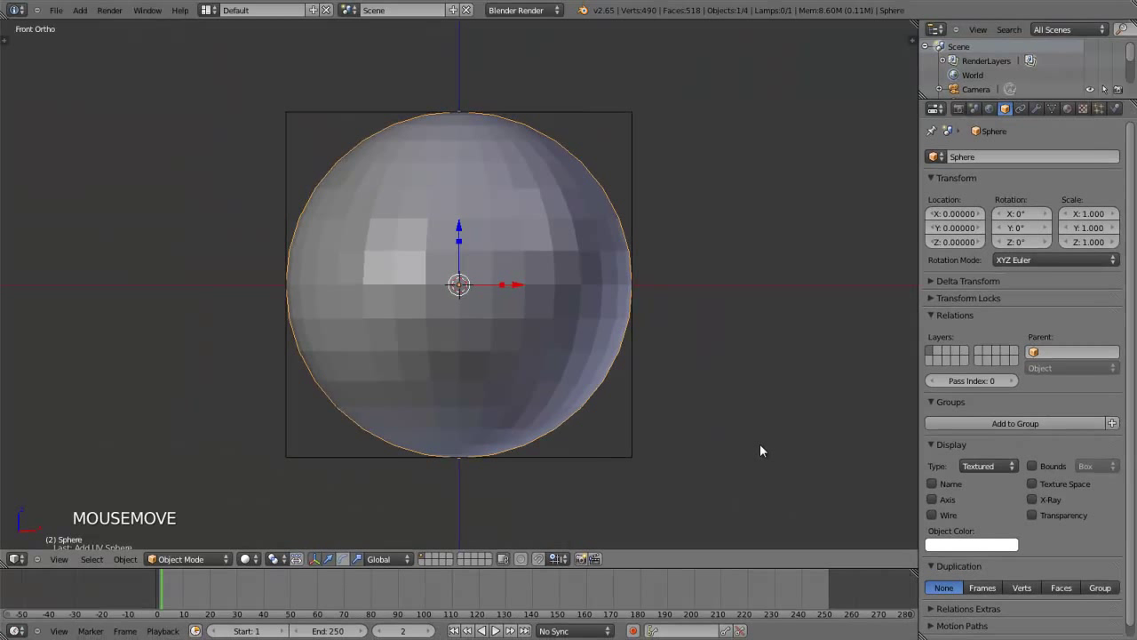
Scale the sphere uniformly to 0.5 so it sits centred inside the domain box.
key(s)
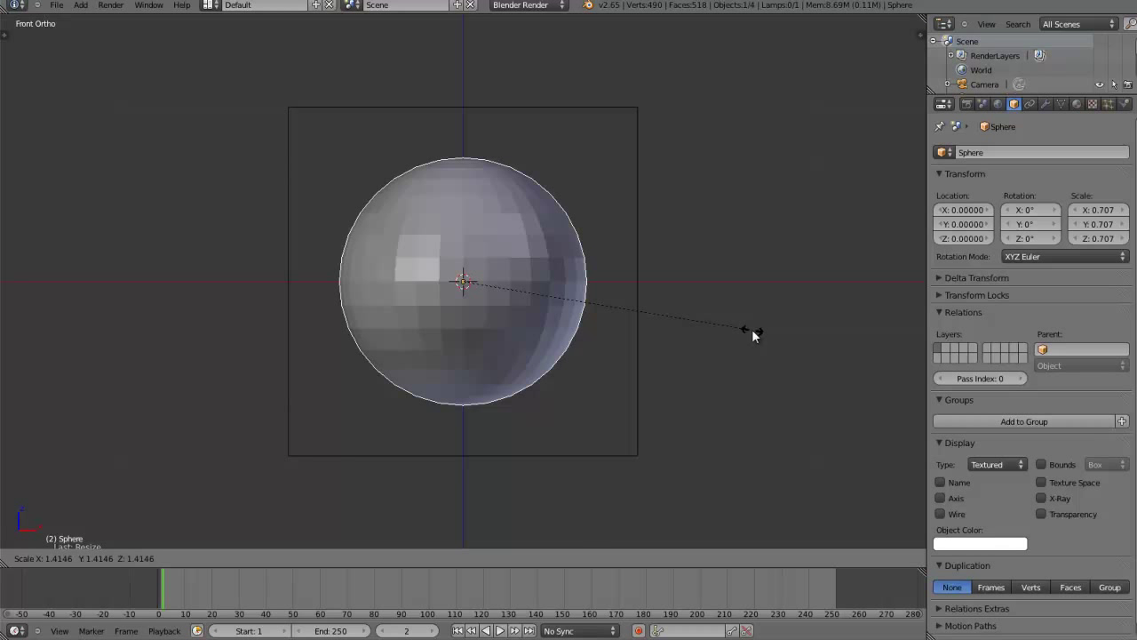
right_click(757, 335)
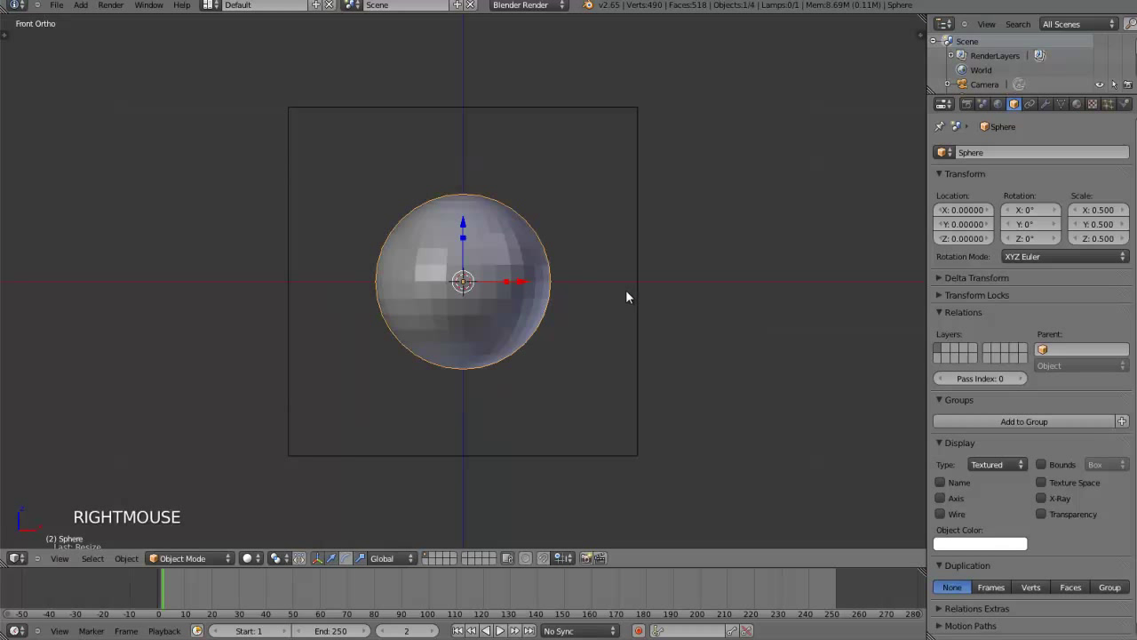
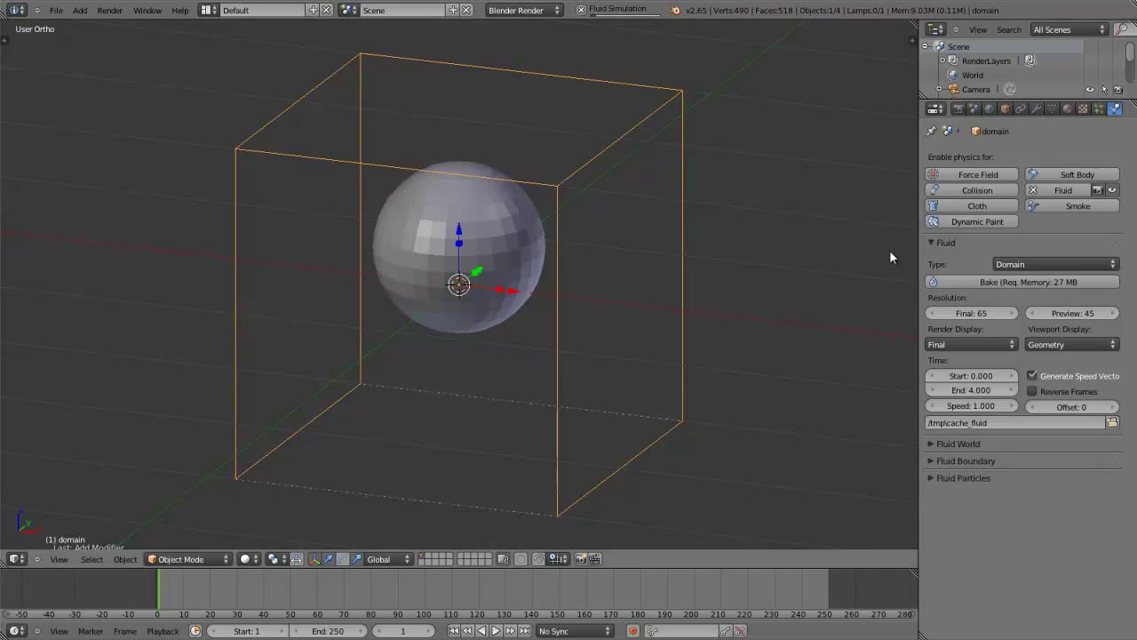
Set the domain's viewport display to Preview, showing the baked liquid sphere mesh.
click(1050, 351)
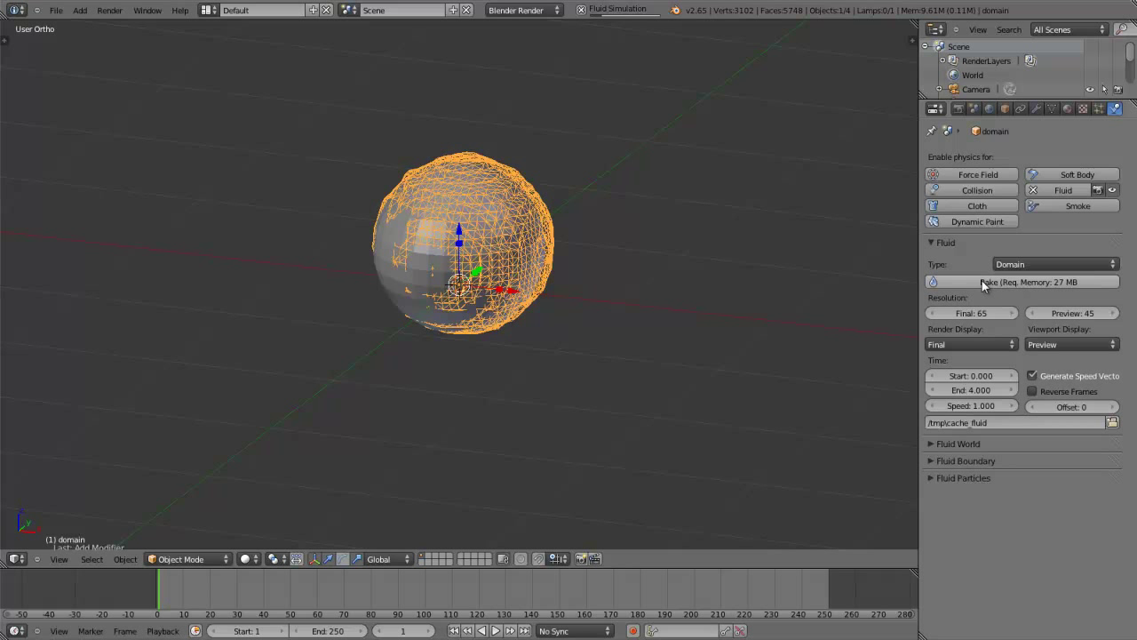
Reselect the domain object and show its fluid physics settings with the shaded preview mesh.
right_click(374, 280)
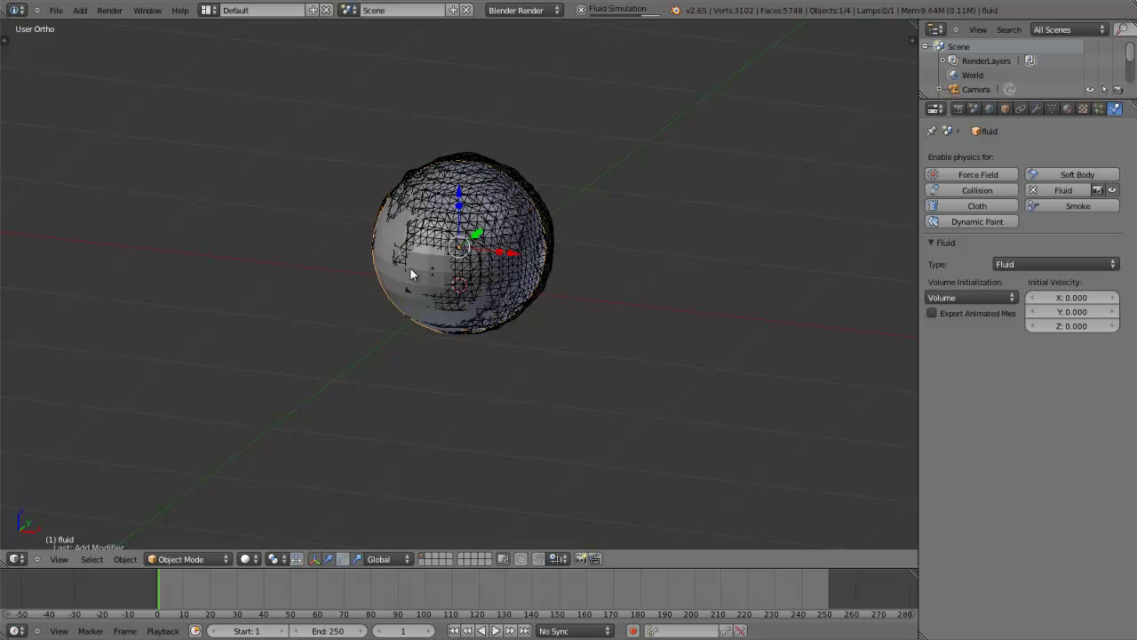
key(h)
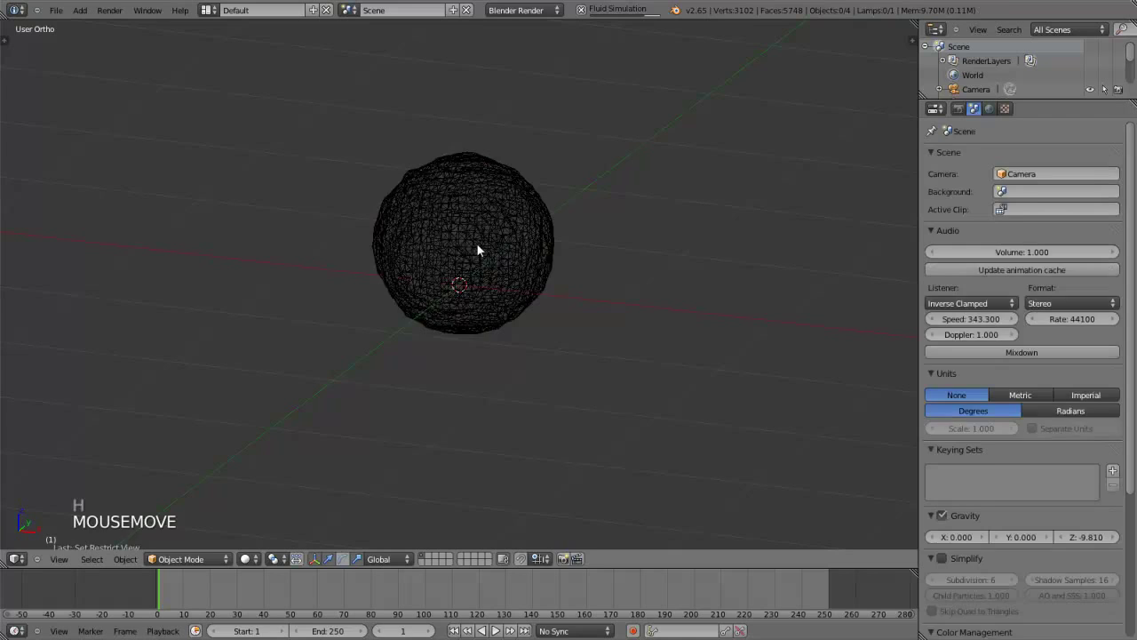
right_click(485, 249)
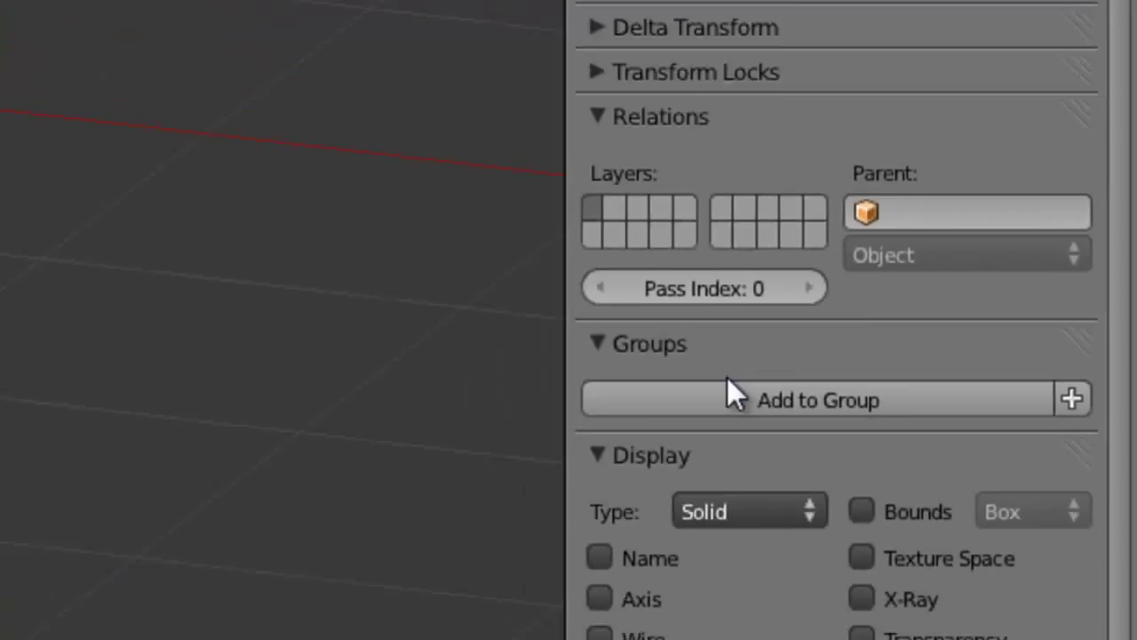
click(967, 418)
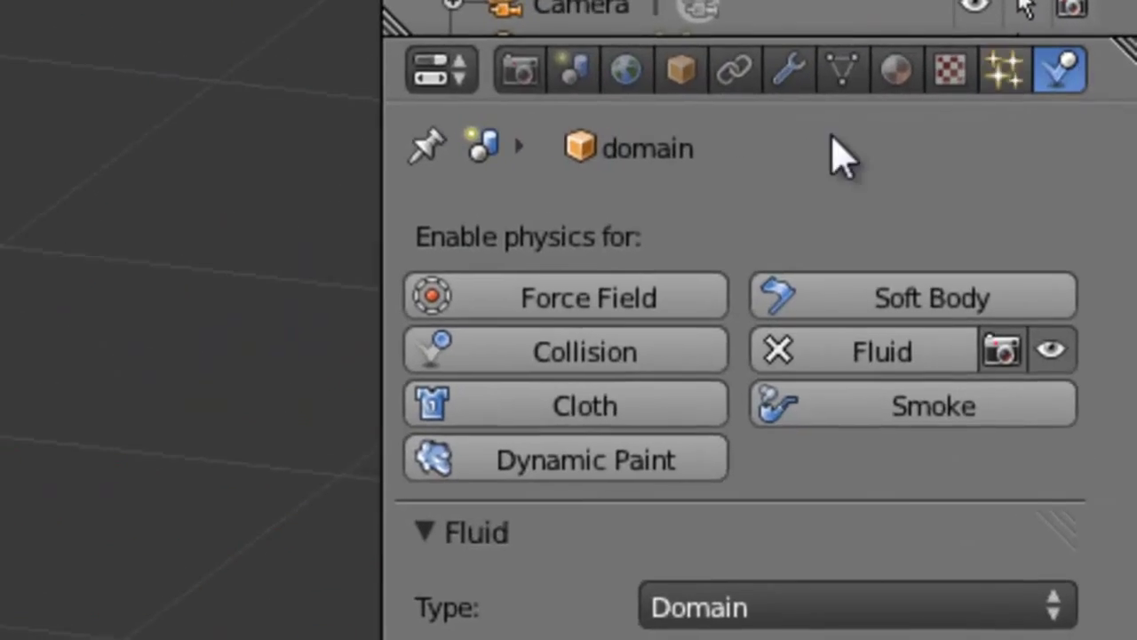
click(448, 248)
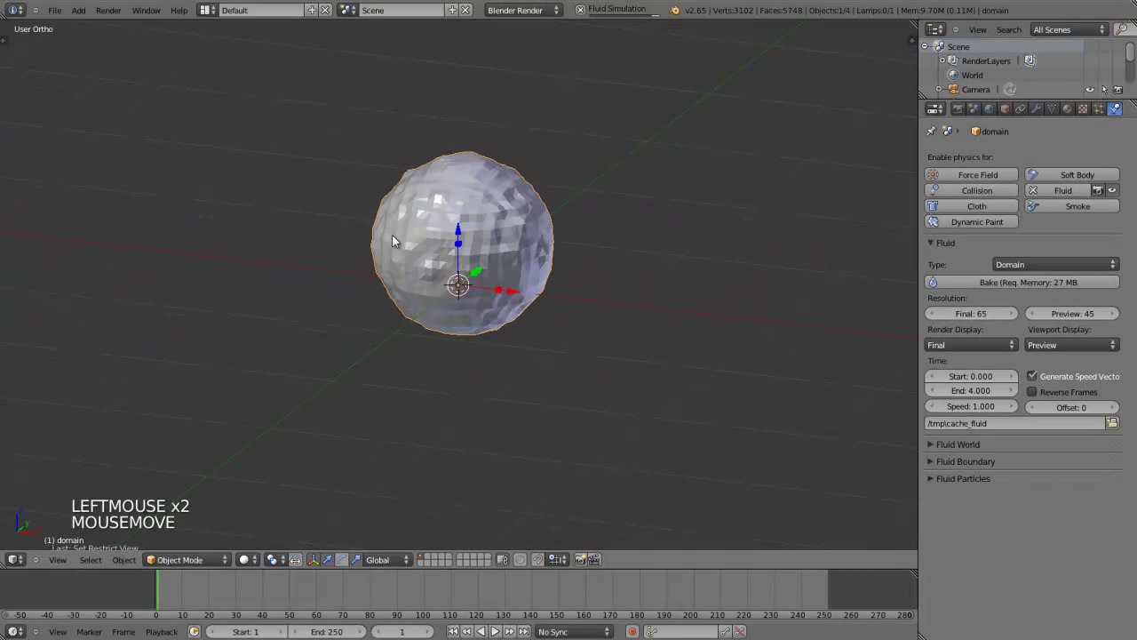
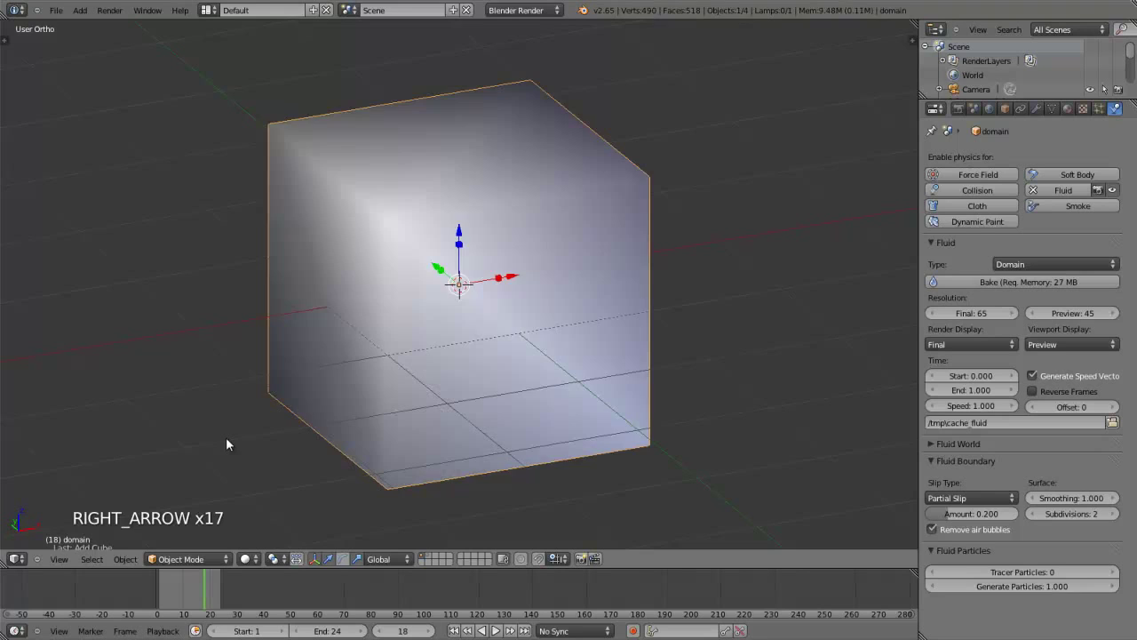
Set the domain's viewport display to Final and step back through frames of the splash.
key(Left)
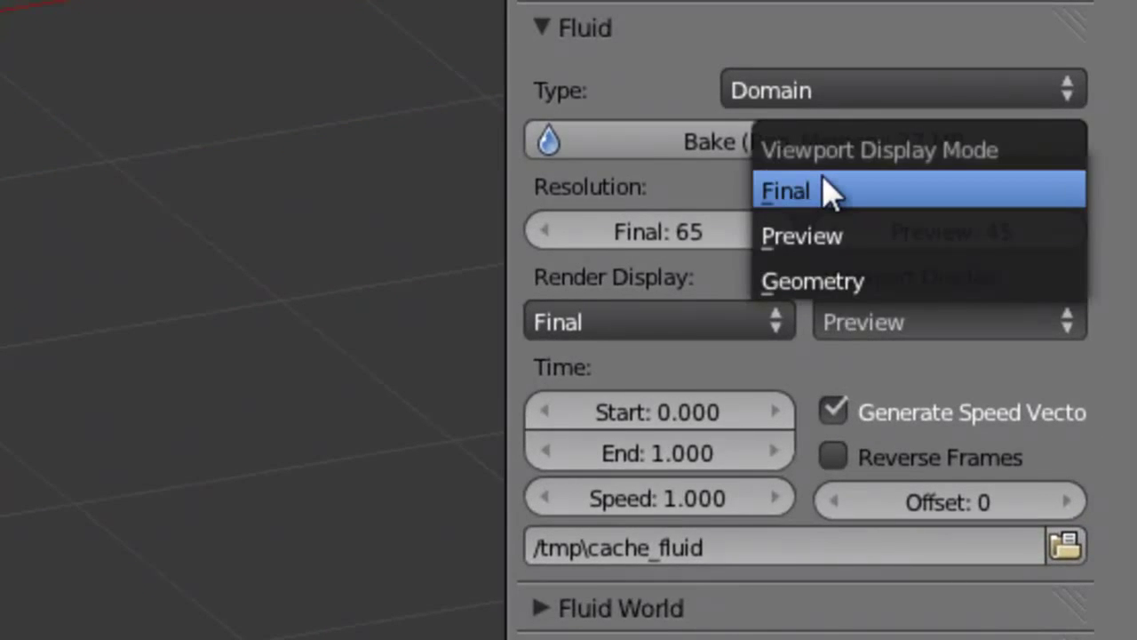
click(1004, 318)
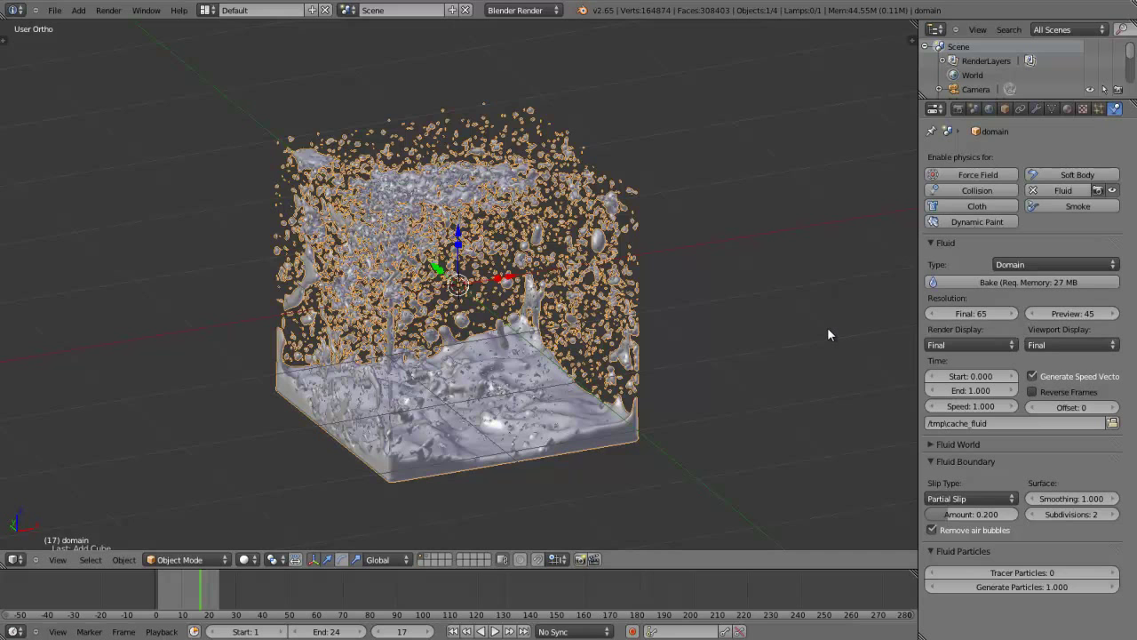
key(Left)
key(Left)
key(Left)
key(Left)
key(Left)
key(Left)
key(Left)
key(Left)
key(Left)
key(Left)
key(Right)
key(Left)
key(Left)
key(Left)
key(Left)
Scrub forward and back through the splashing crown frames, then play the animation with Alt+A.
key(Right)
key(Right)
key(Right)
key(Right)
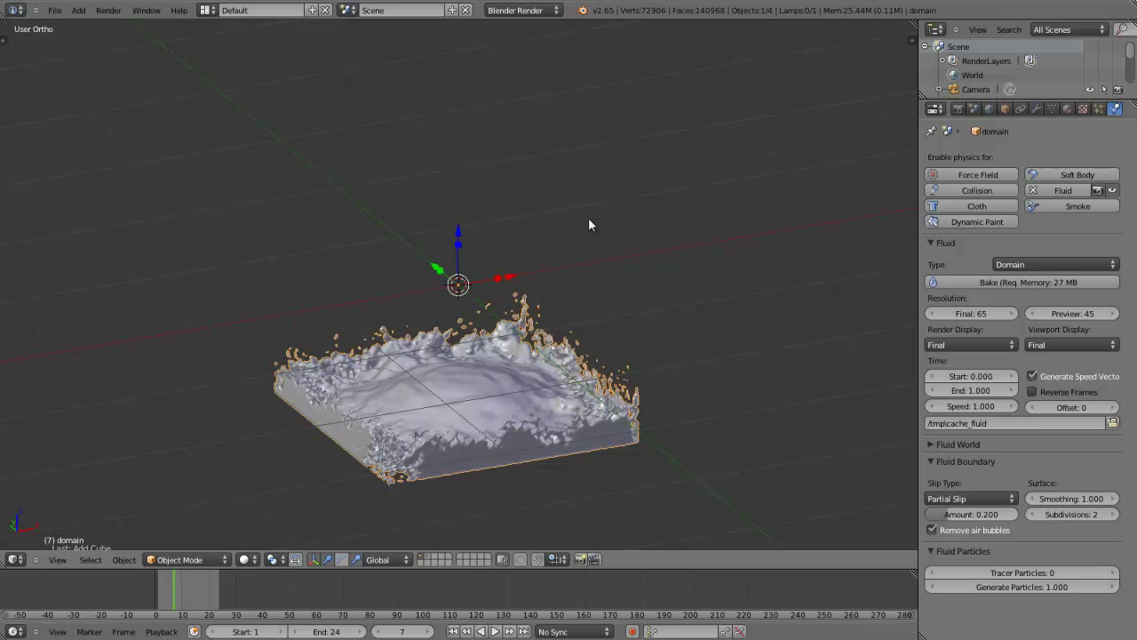
key(Right)
key(Right)
key(Right)
key(Right)
key(Right)
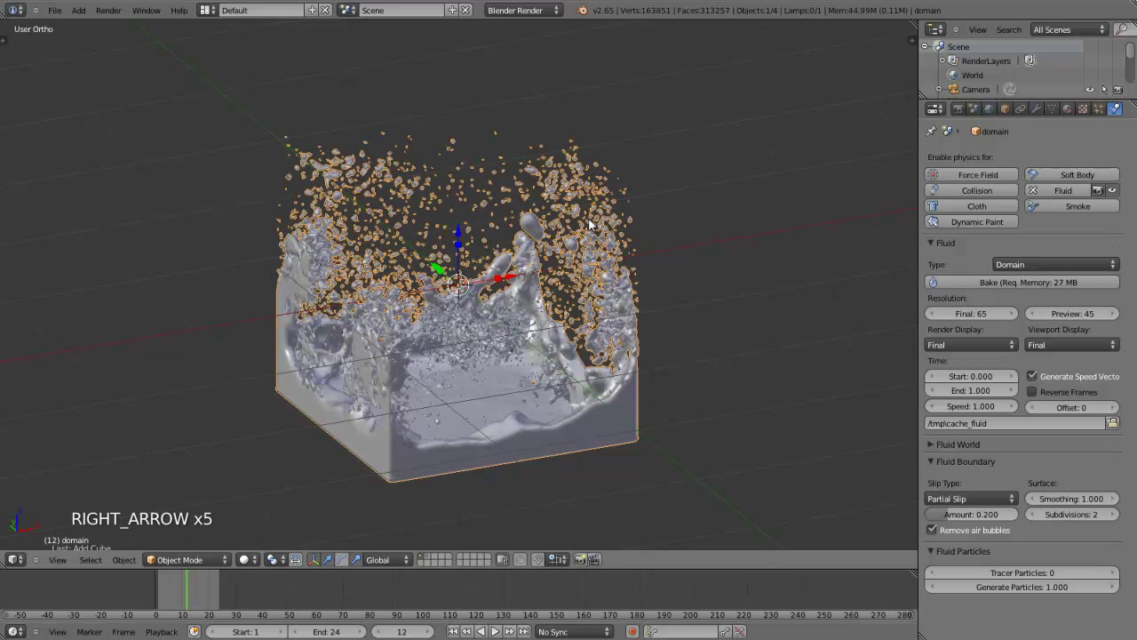
key(Left)
key(Left)
key(Left)
key(Left)
key(Left)
key(Left)
key(Left)
key(Left)
key(alt+a)
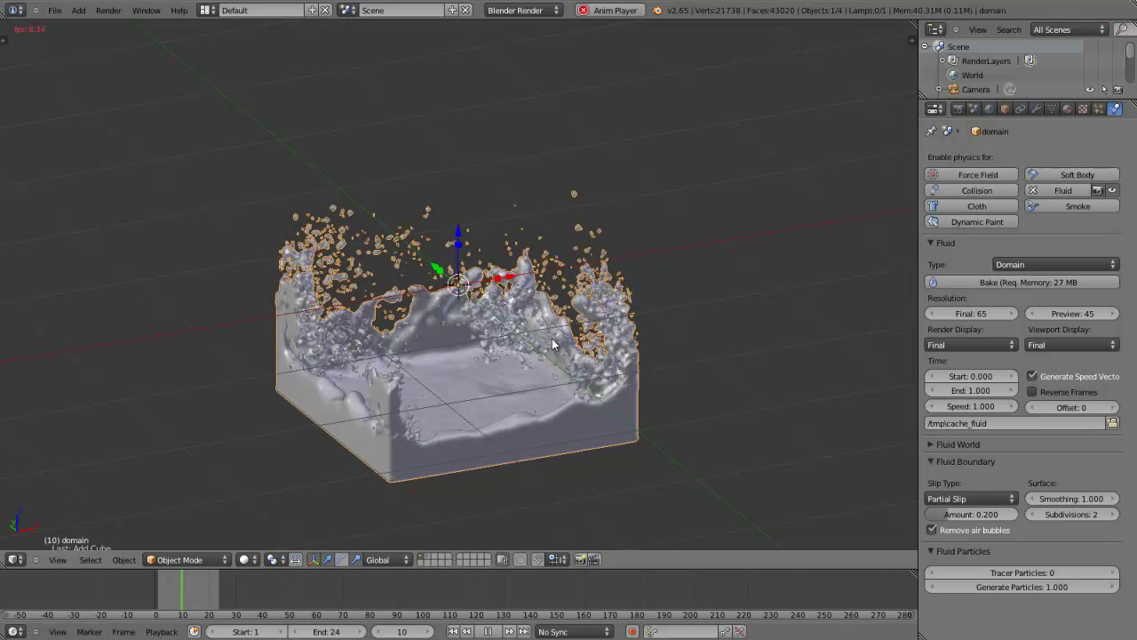
Stop playback at frame 1 and show the domain's object settings with Relations, Groups and Wire display.
key(Escape)
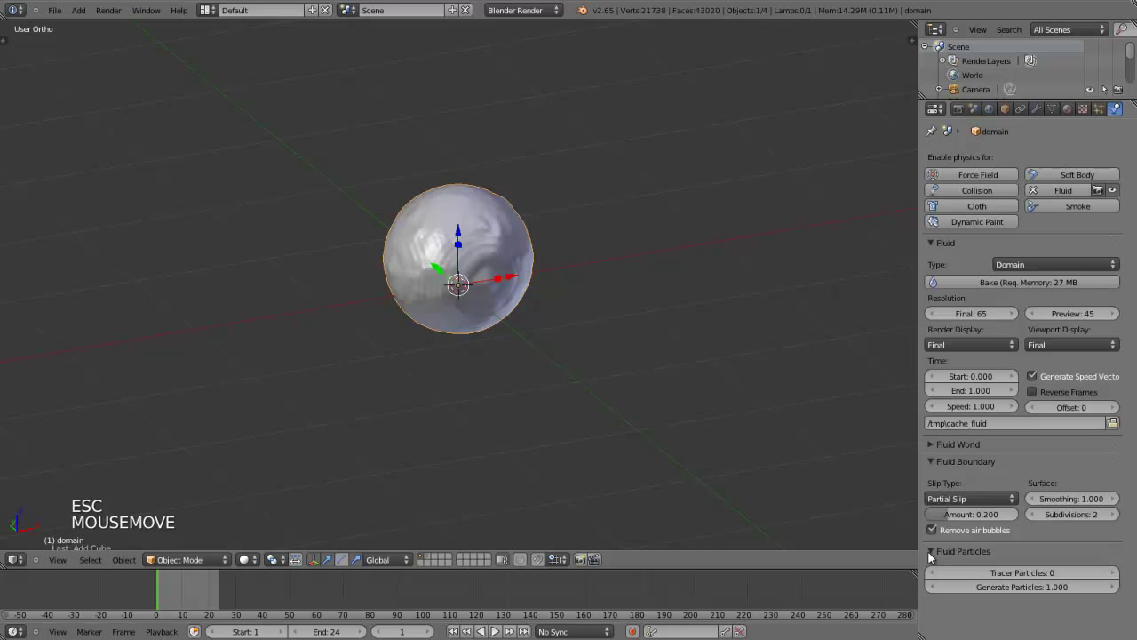
click(932, 546)
click(936, 468)
scroll(up, 3)
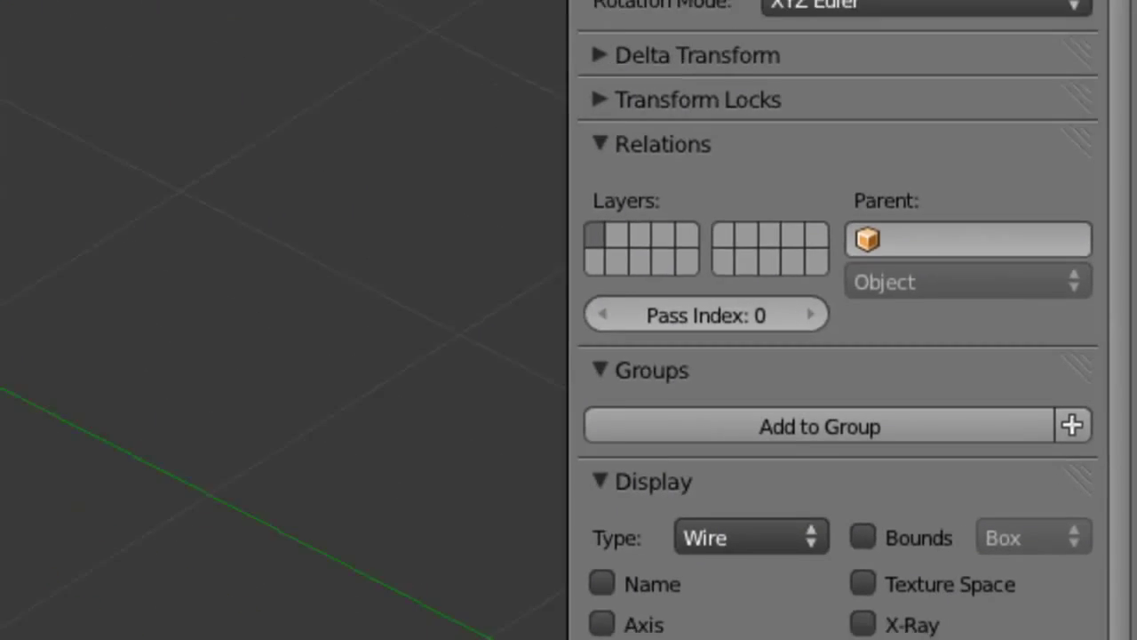
click(425, 256)
Unhide the fluid sphere, then stretch the domain box taller along Z and raise it.
middle_click(425, 256)
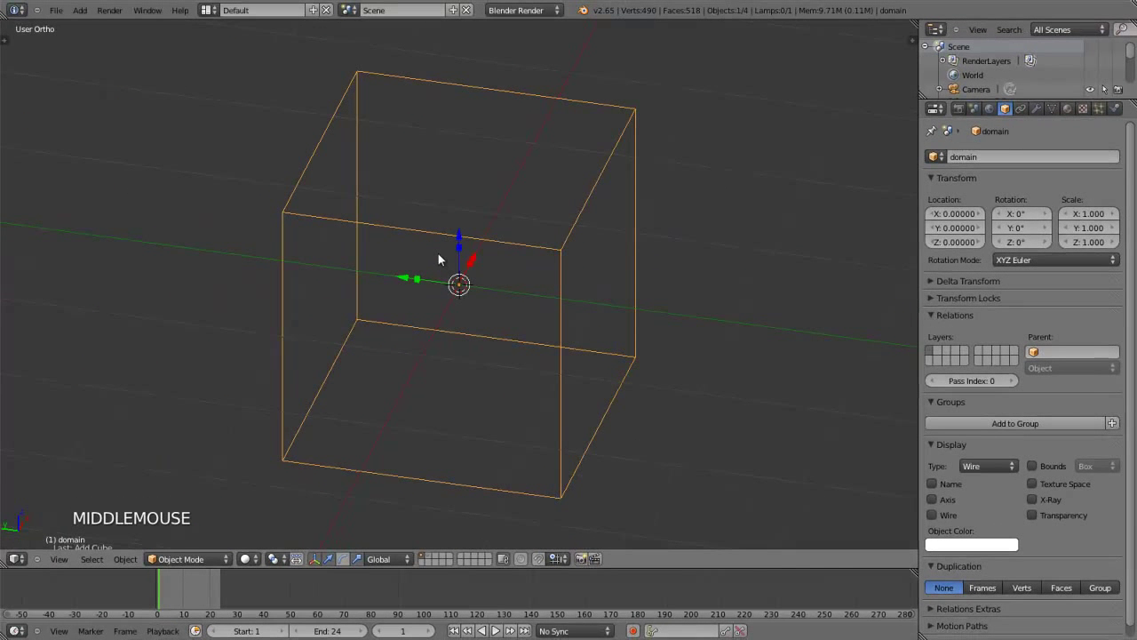
key(alt+h)
middle_click(463, 236)
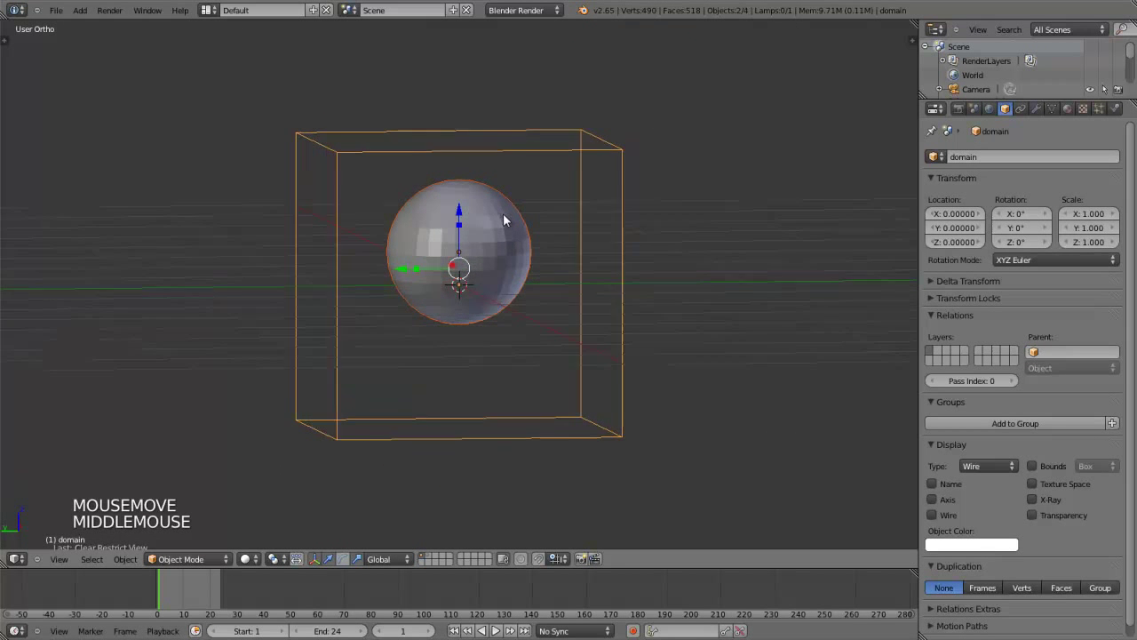
right_click(503, 163)
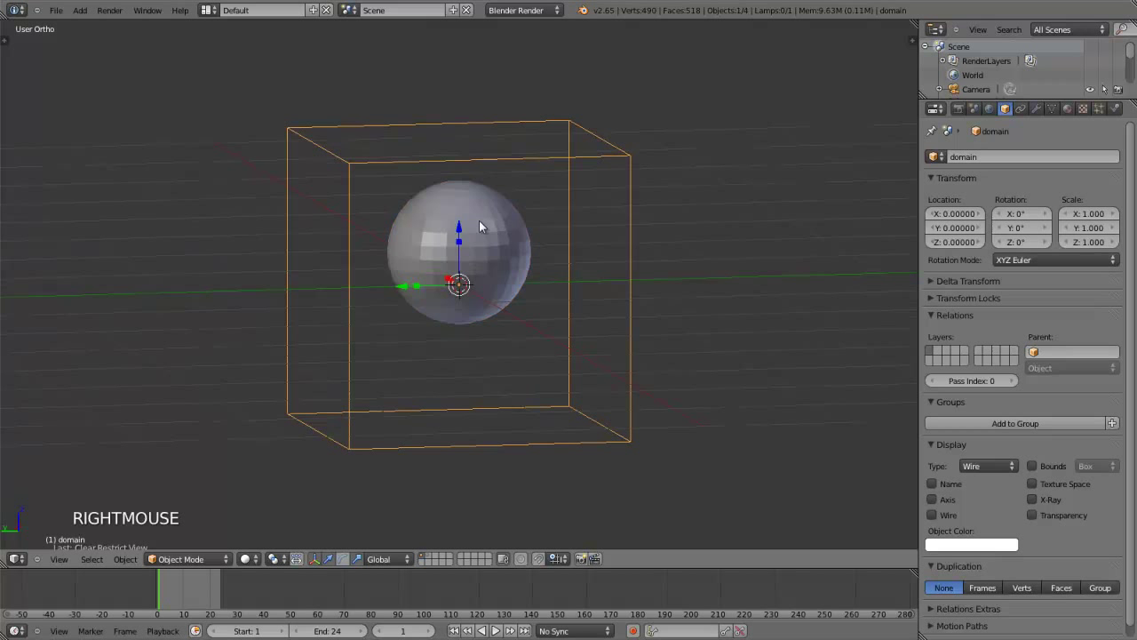
click(468, 245)
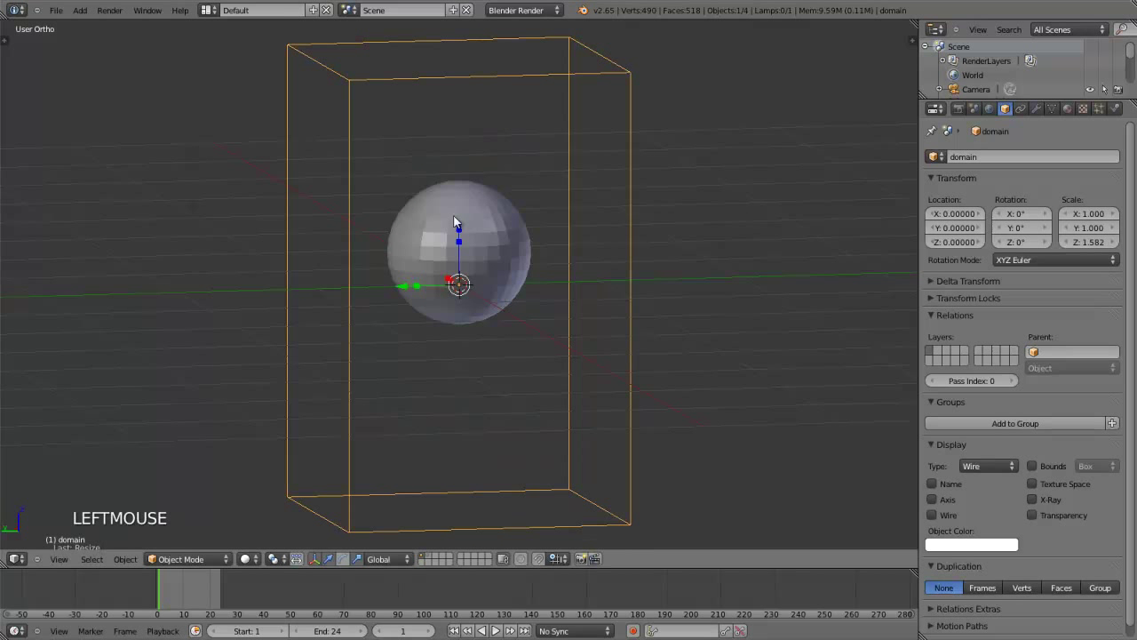
click(467, 230)
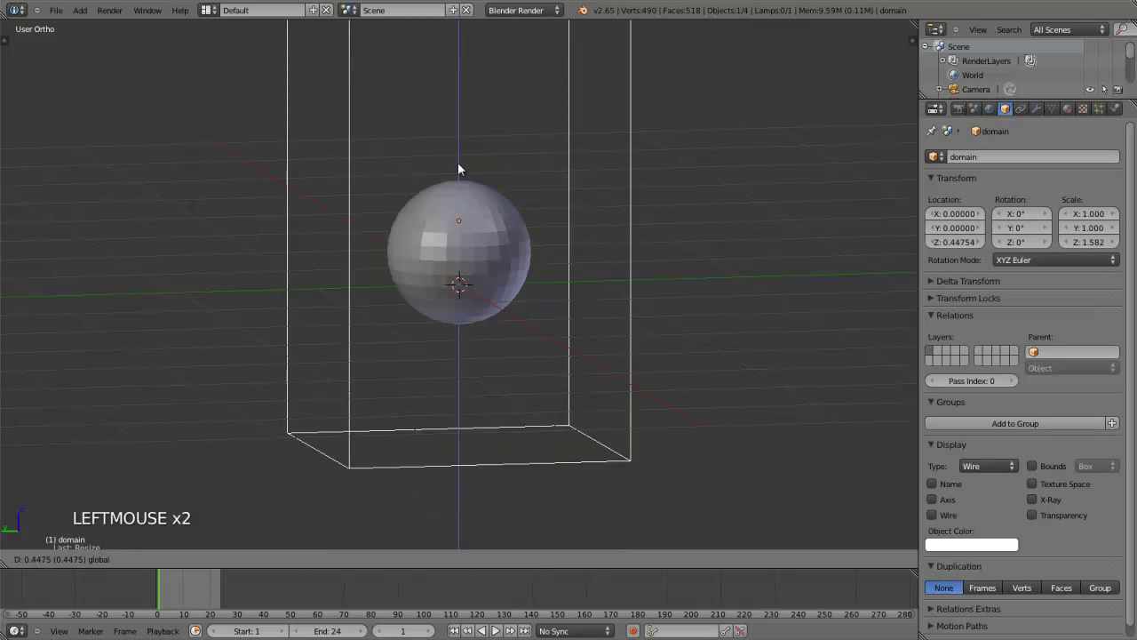
Lift the fluid sphere up along Z near the top of the domain box.
right_click(489, 264)
click(471, 198)
middle_click(511, 205)
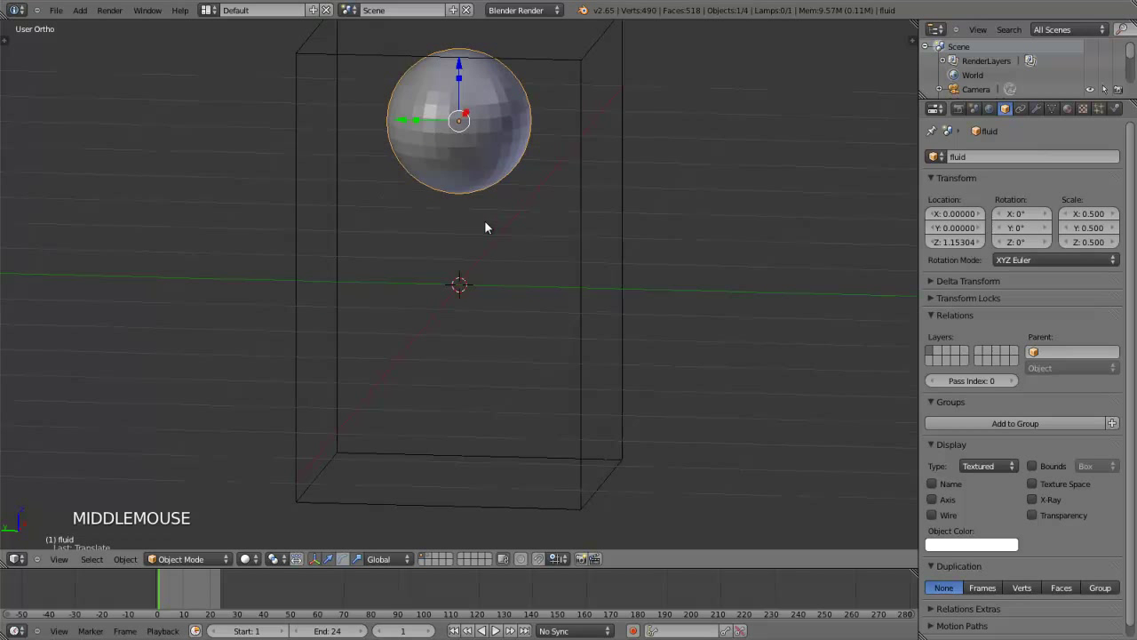
Add a cube, flatten it along Z into a slab and shrink its X/Y to about 0.47.
key(shift+a)
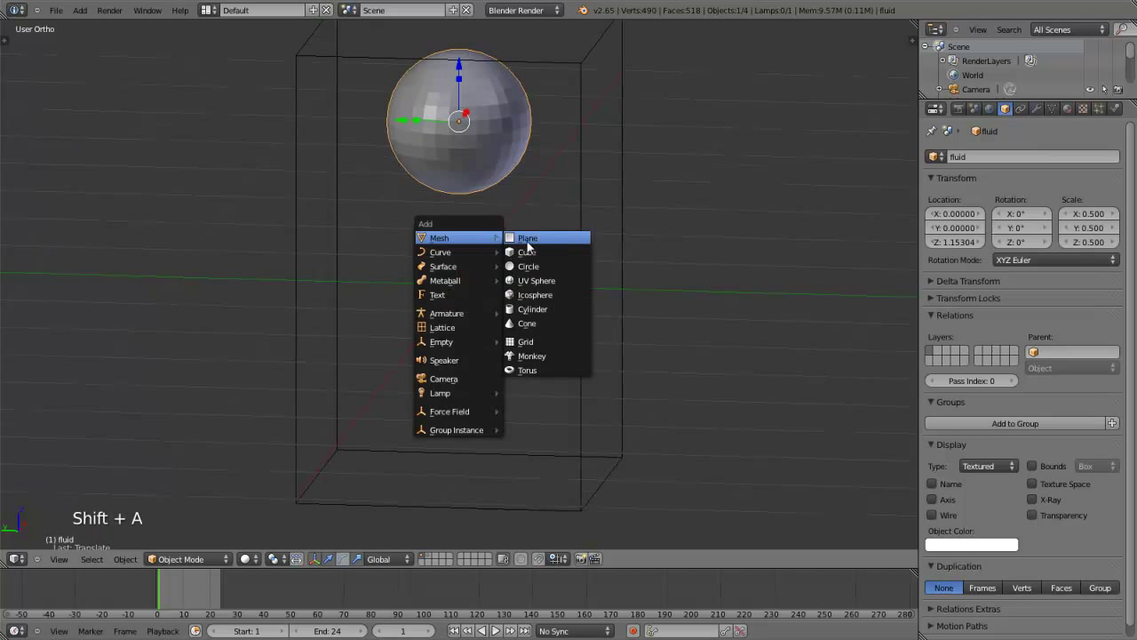
click(464, 255)
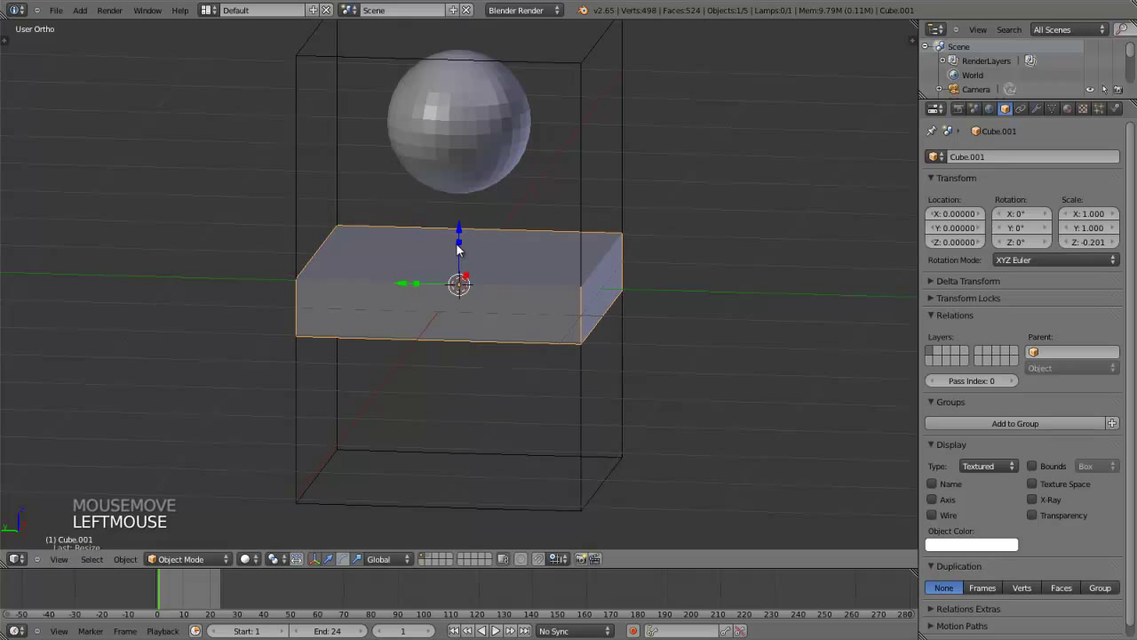
click(464, 250)
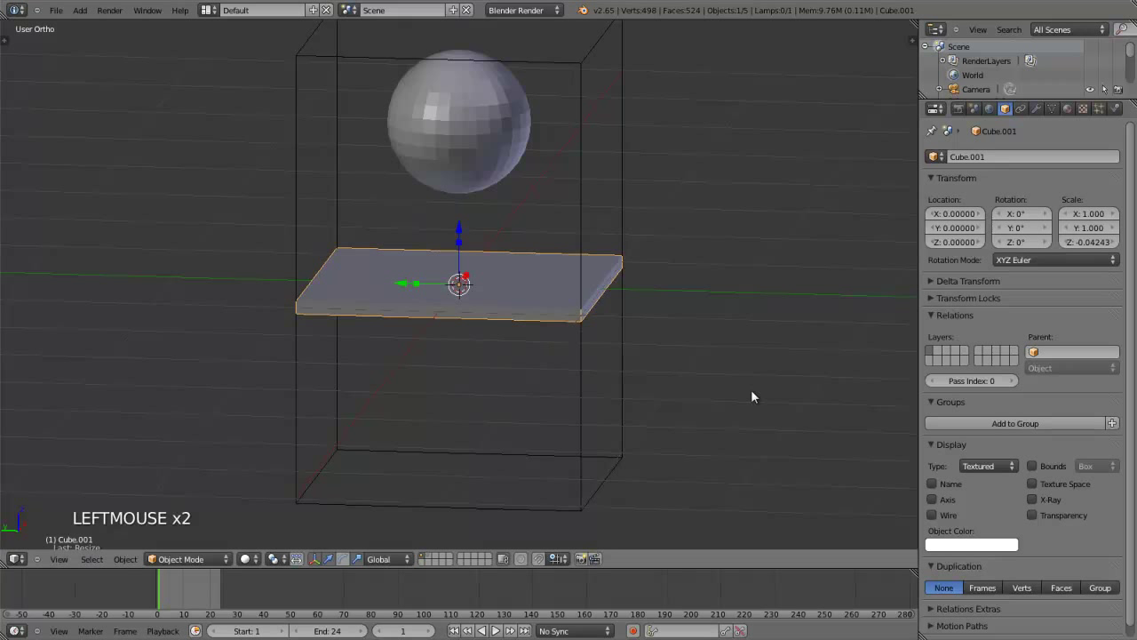
key(s)
click(548, 324)
Move the slab down along Z to sit just below the fluid sphere.
click(466, 250)
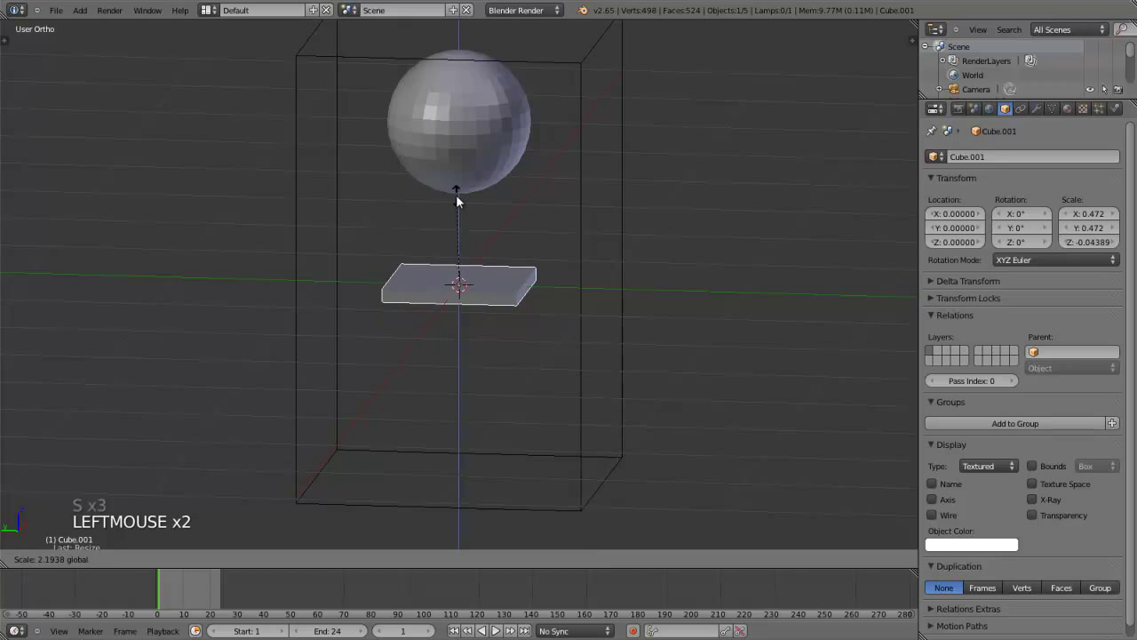
middle_click(443, 332)
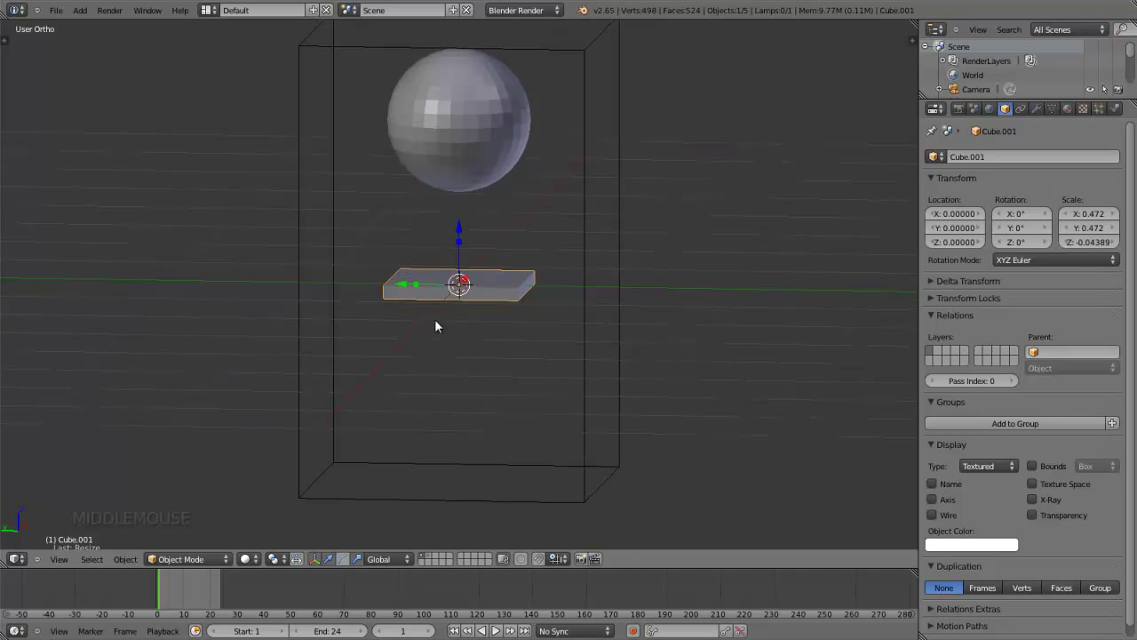
click(467, 231)
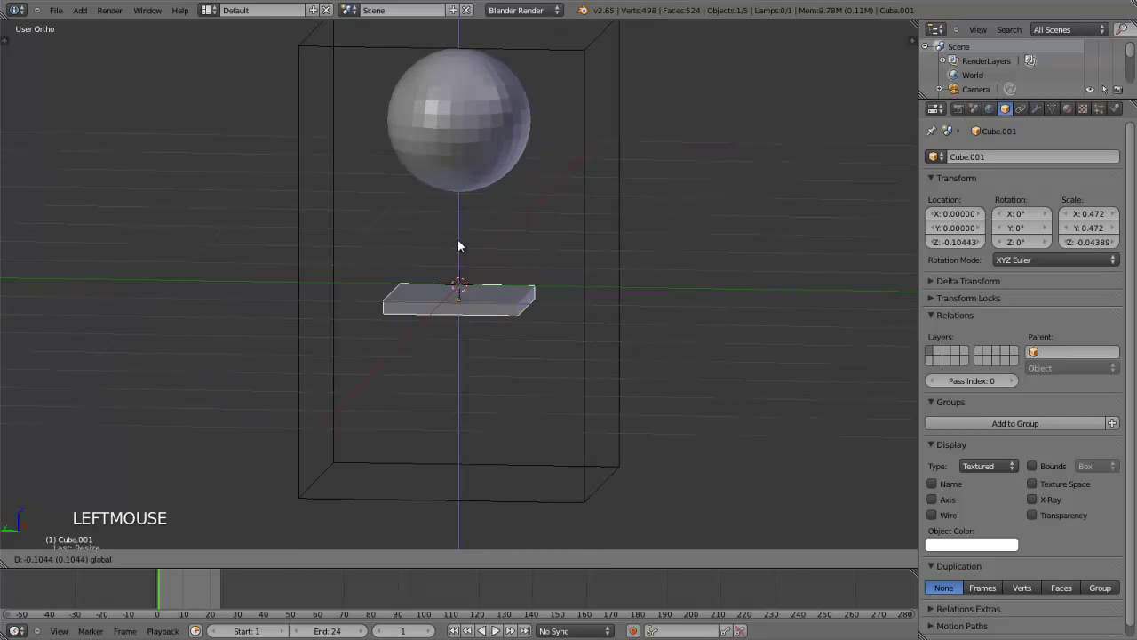
middle_click(476, 367)
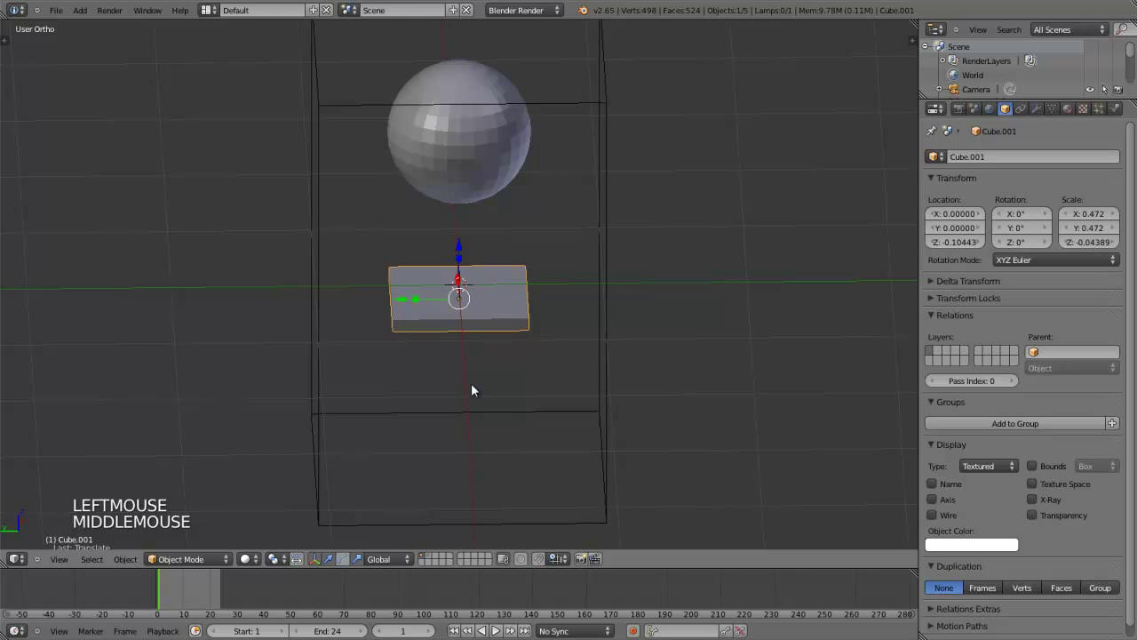
middle_click(492, 370)
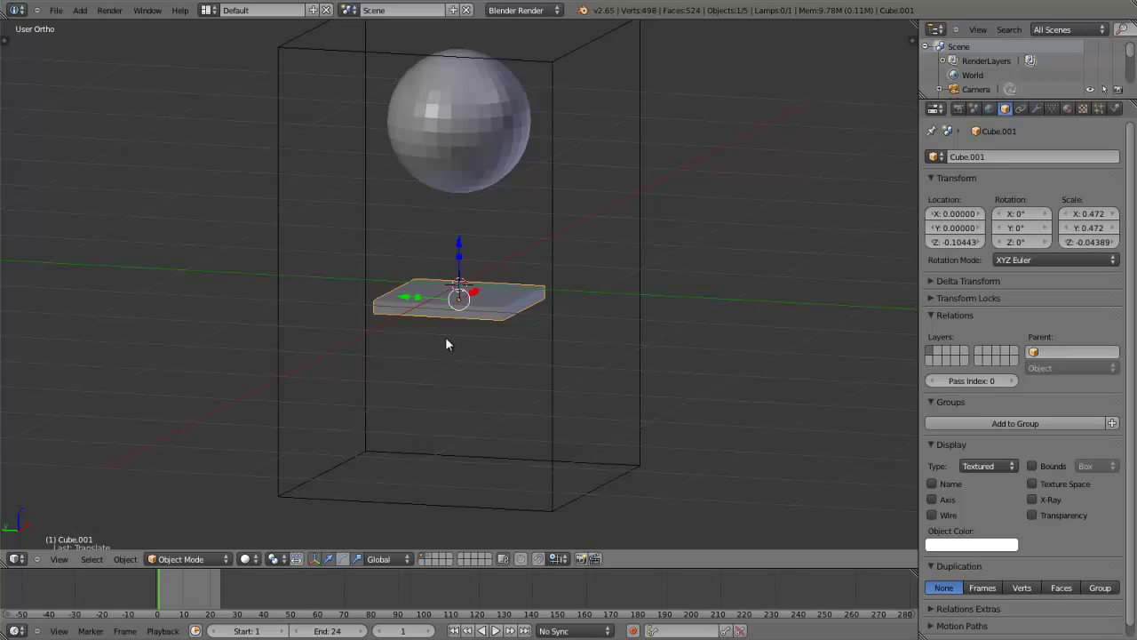
Thicken the slab slightly on Z and give it Fluid physics of type Obstacle with Partial Slip 0.200.
click(466, 263)
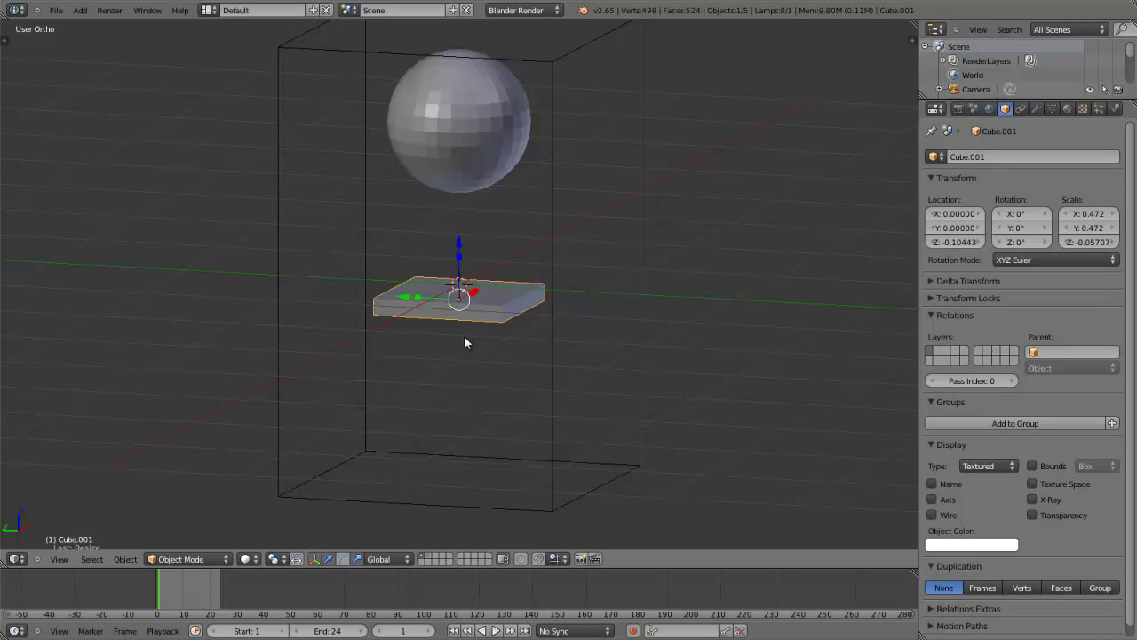
key(alt+a)
key(Escape)
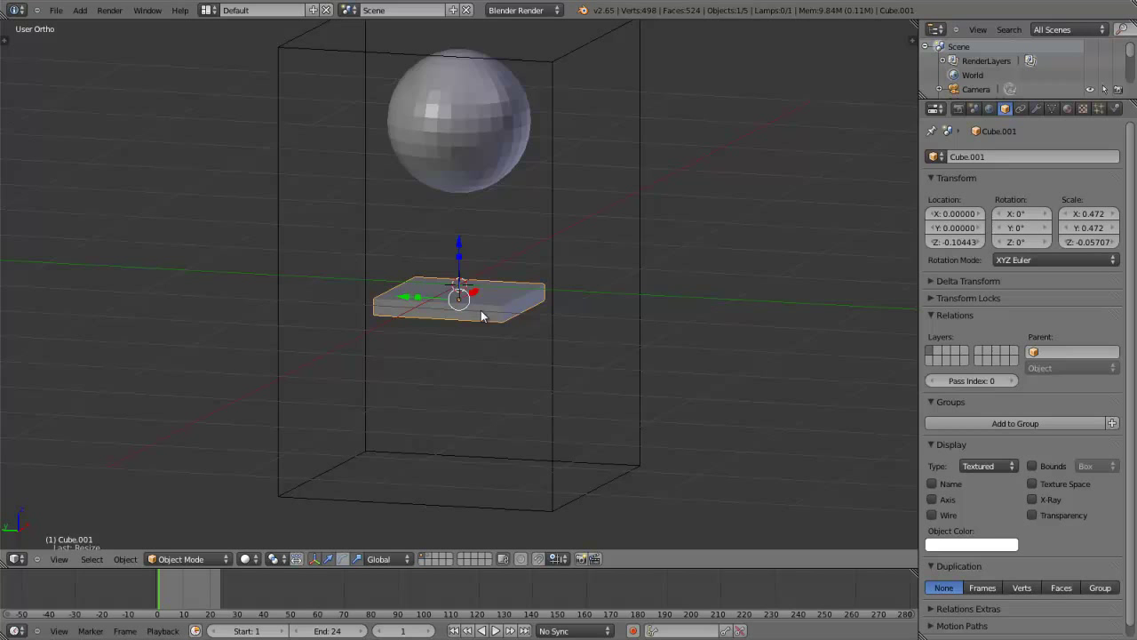
middle_click(492, 366)
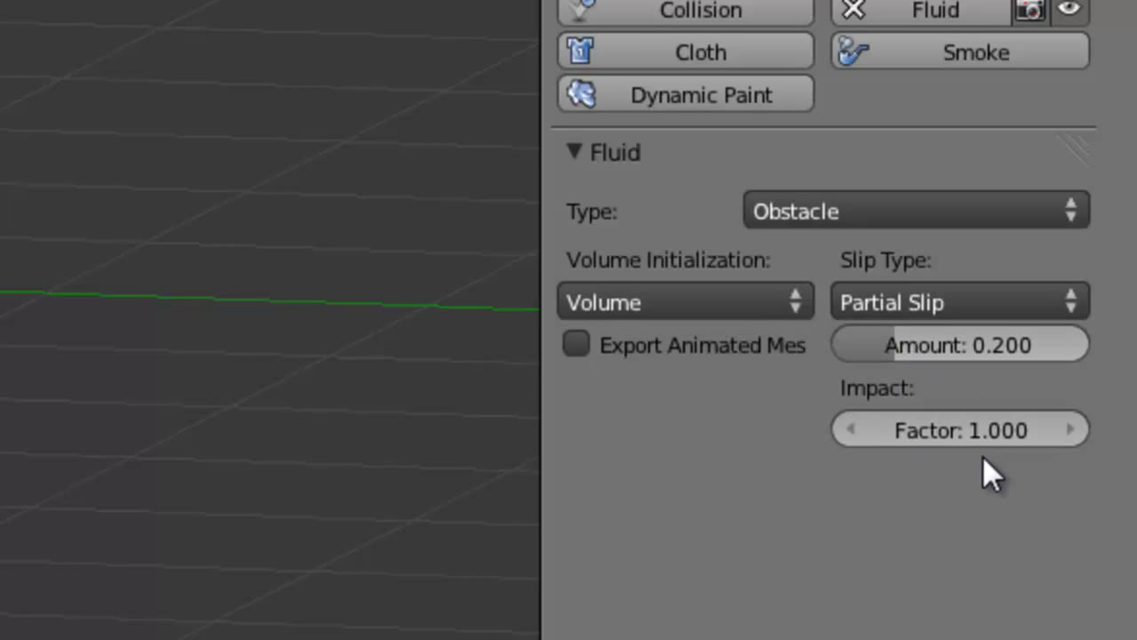
View the slab front-on, nudge its obstacle Impact Factor and reset it to 1.000, then orbit back.
middle_click(528, 325)
key(KP_1)
scroll(up, 3)
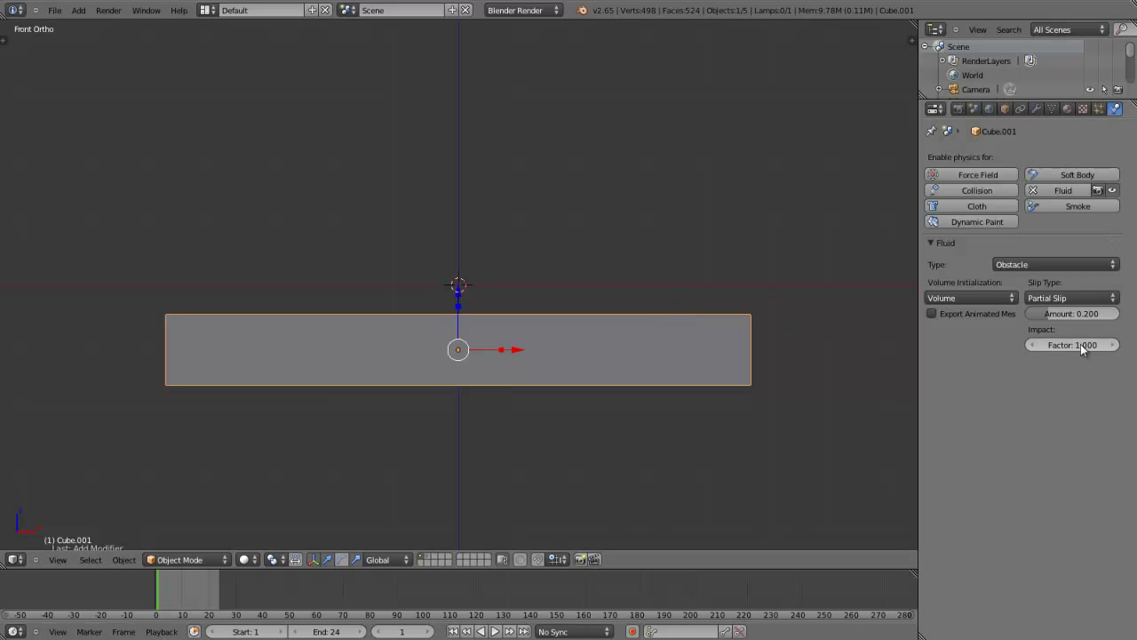
click(1086, 350)
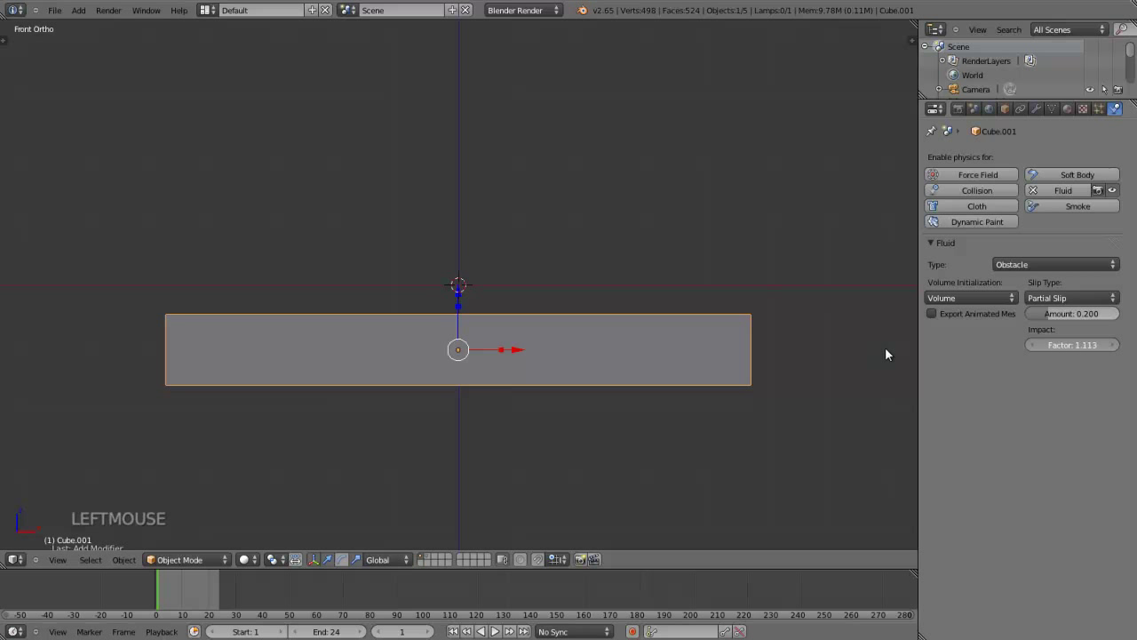
click(1083, 350)
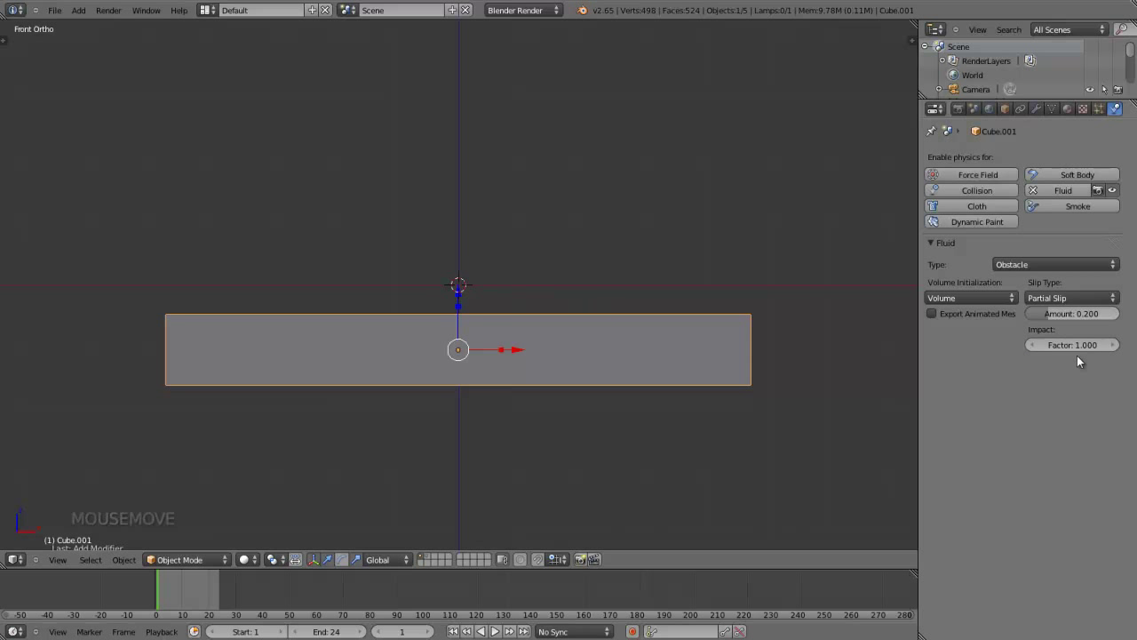
middle_click(636, 194)
scroll(down, 3)
scroll(down, 3)
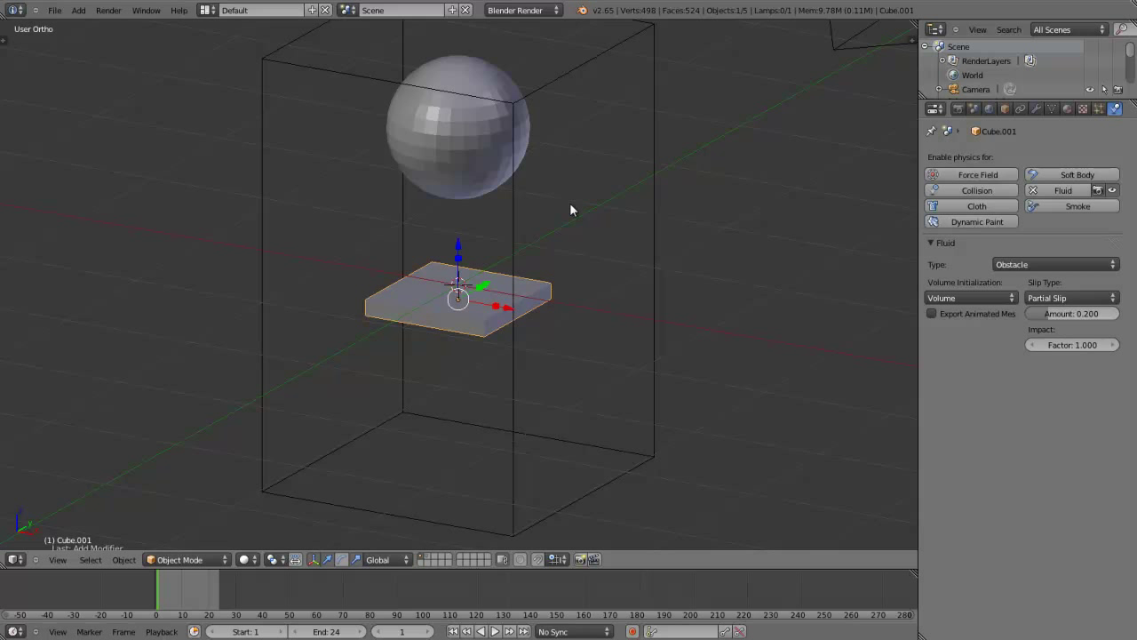
Bake the domain's fluid simulation and show the result at Preview resolution in the viewport.
right_click(520, 234)
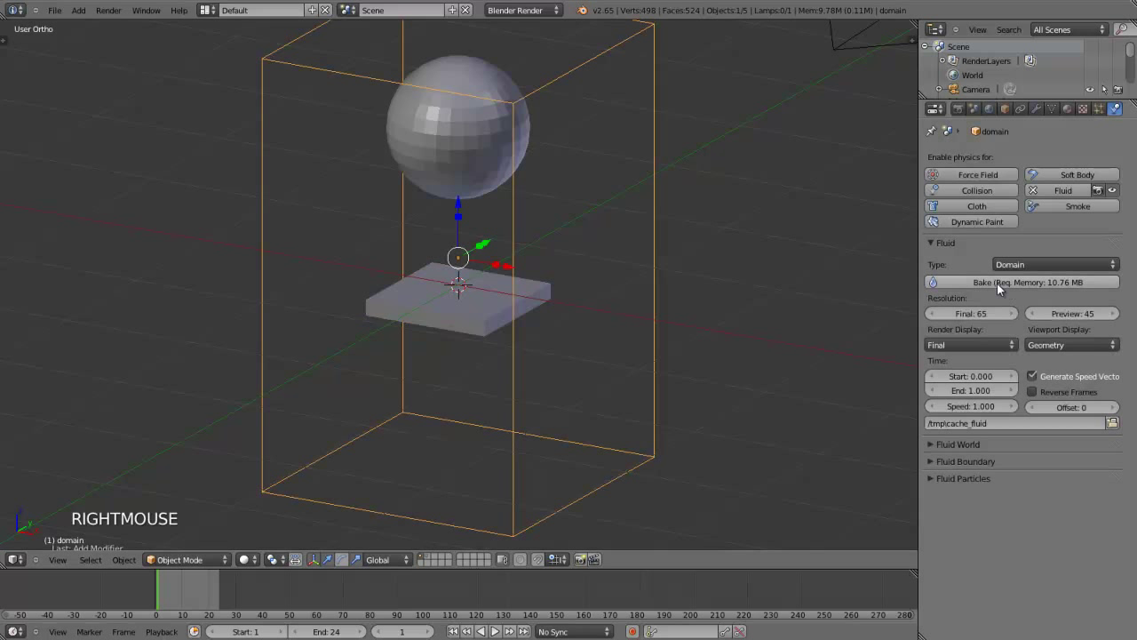
click(1003, 290)
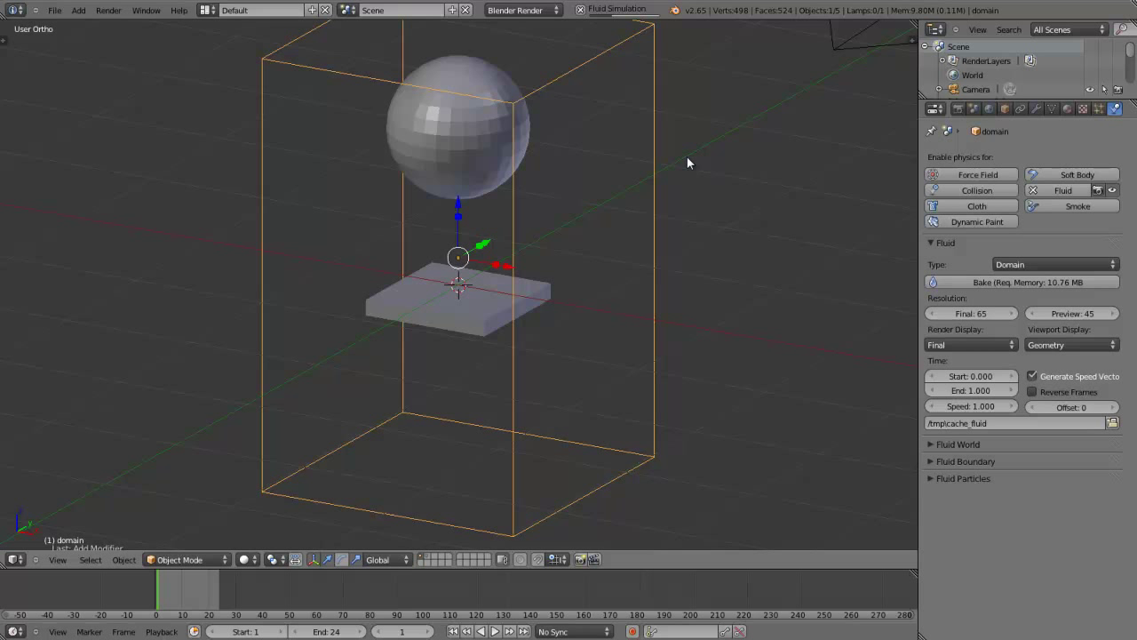
key(Right)
key(Right)
key(Left)
key(Left)
click(1067, 352)
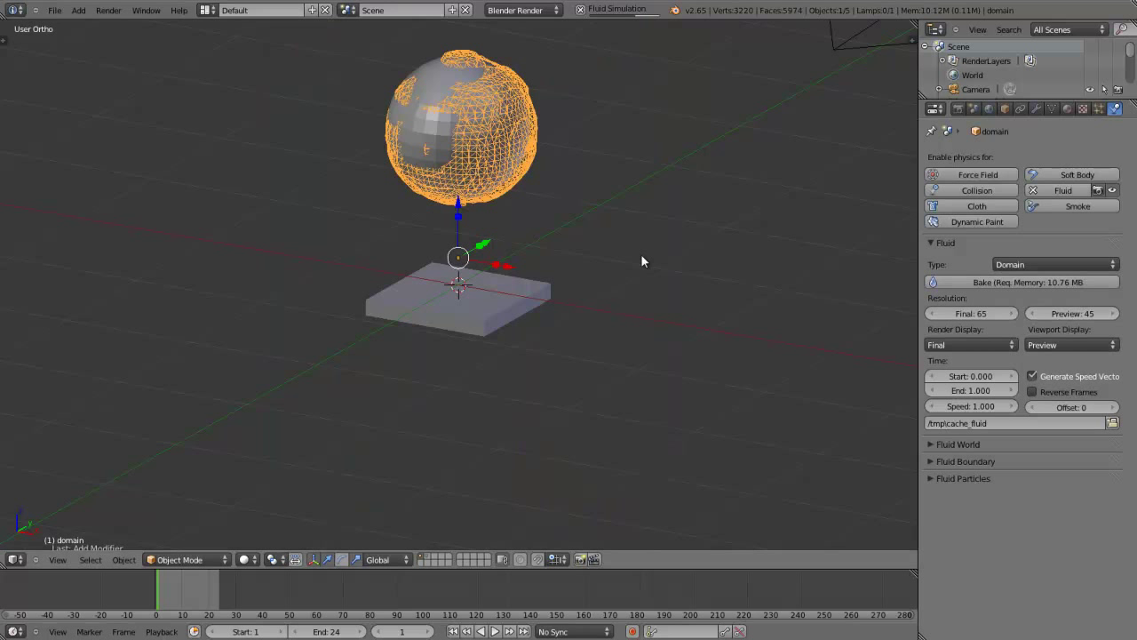
Reselect the domain box, set it to draw as Solid, and return to its fluid settings.
right_click(443, 146)
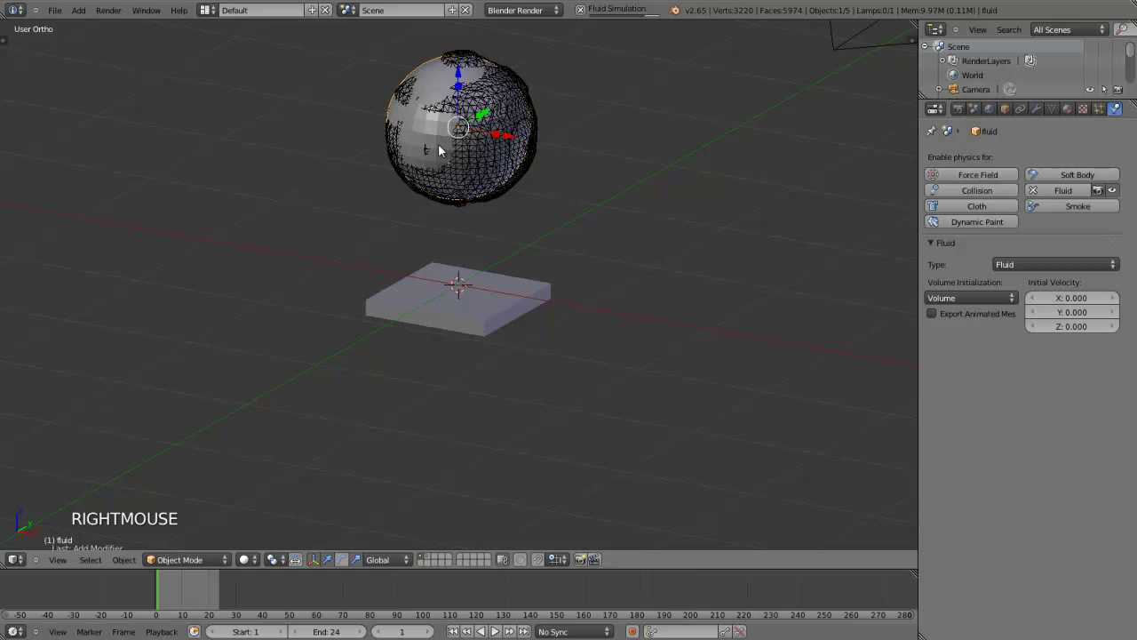
key(h)
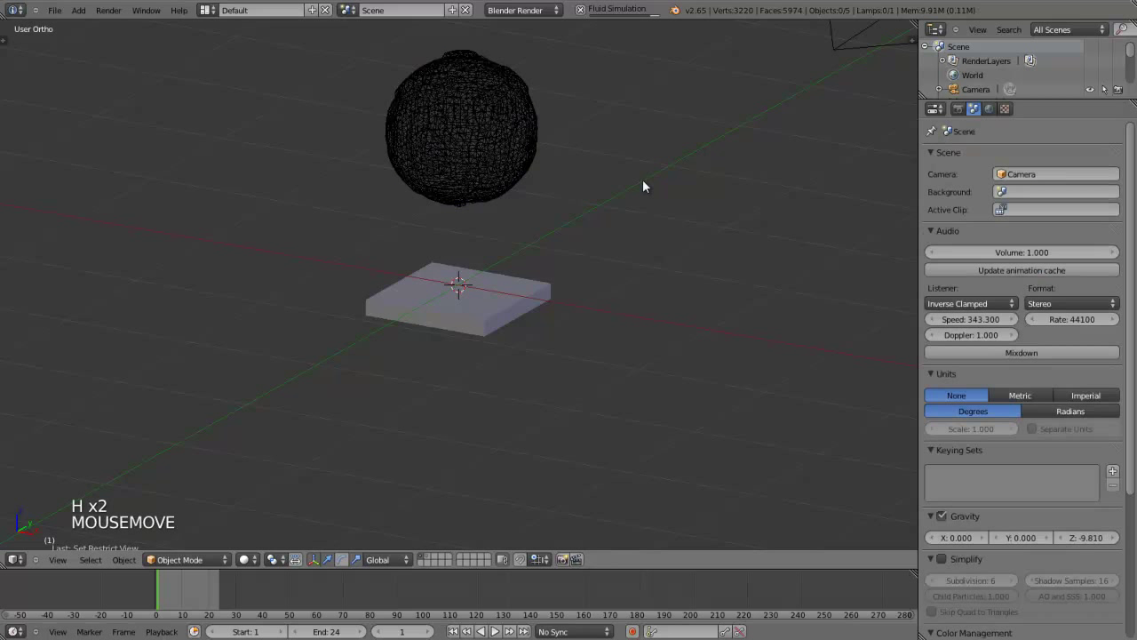
right_click(487, 144)
click(1013, 117)
click(987, 471)
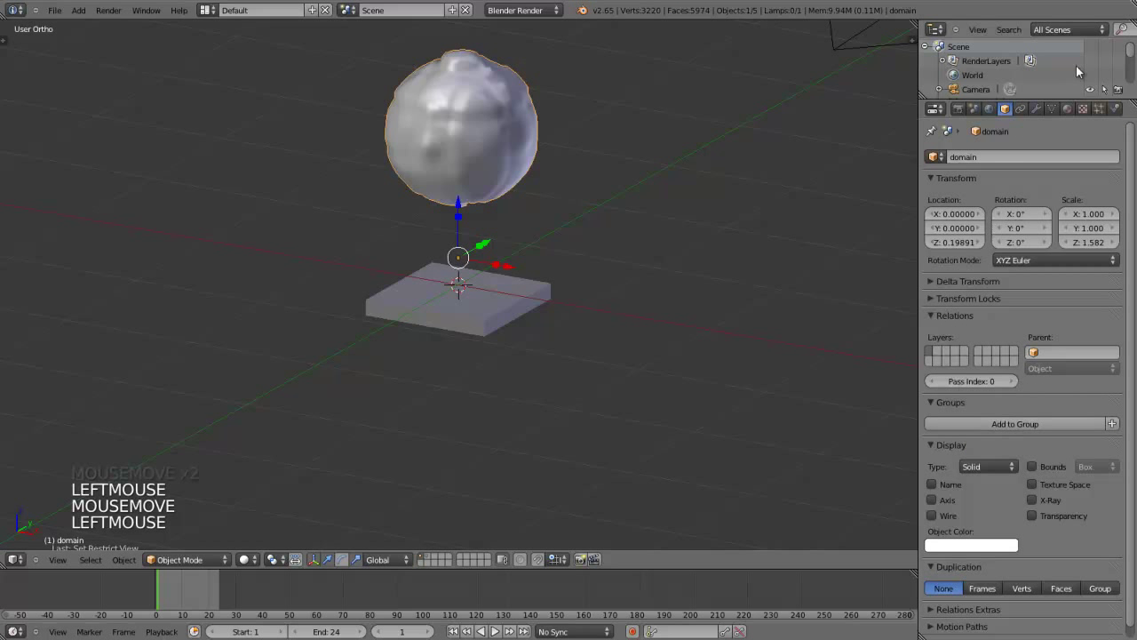
click(1124, 118)
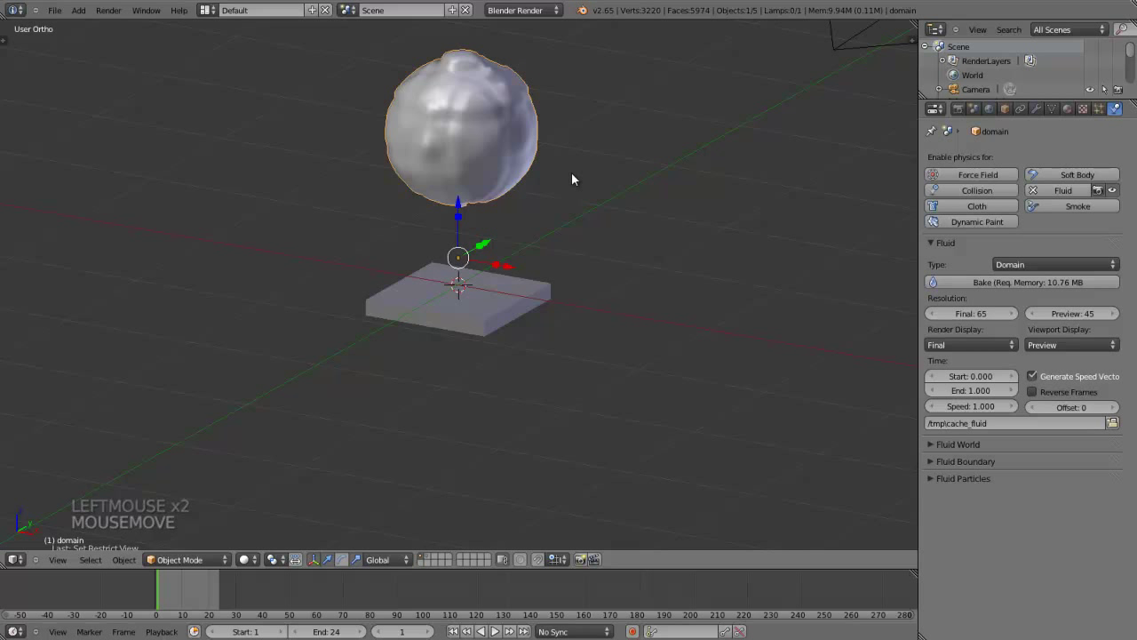
Scrub the timeline back and forth to review the baked liquid falling onto the slab.
key(Right)
key(Right)
key(Right)
key(Right)
key(Right)
key(Right)
key(Left)
key(Left)
key(Left)
key(Left)
key(Right)
key(Right)
key(Right)
key(Right)
key(Right)
key(Left)
key(Left)
key(Left)
key(Left)
key(Left)
key(Left)
key(Left)
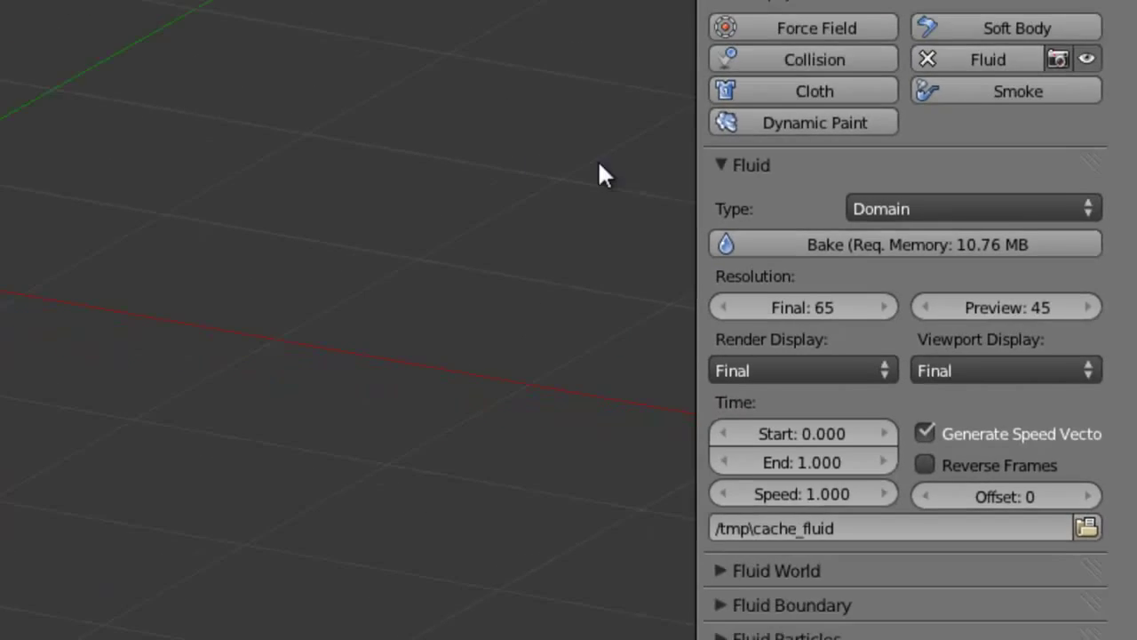
key(Right)
key(Right)
key(Right)
key(Right)
key(Right)
key(Right)
key(Left)
key(Left)
key(Left)
key(Left)
key(Left)
key(Left)
key(Left)
key(Left)
Scale the slab obstacle thicker, then start a fresh fluid bake on the domain.
right_click(499, 300)
middle_click(514, 319)
click(466, 262)
middle_click(509, 263)
key(s)
click(550, 344)
right_click(472, 166)
click(966, 283)
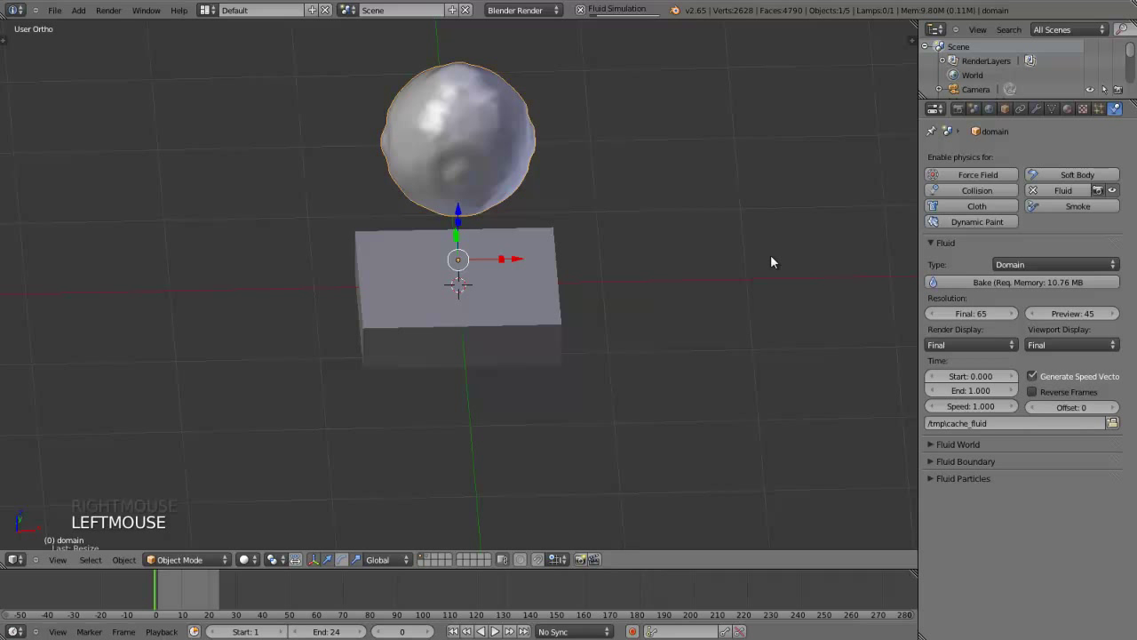
Advance to frame 14 and orbit around the slab to see the liquid splashing over it.
key(Right)
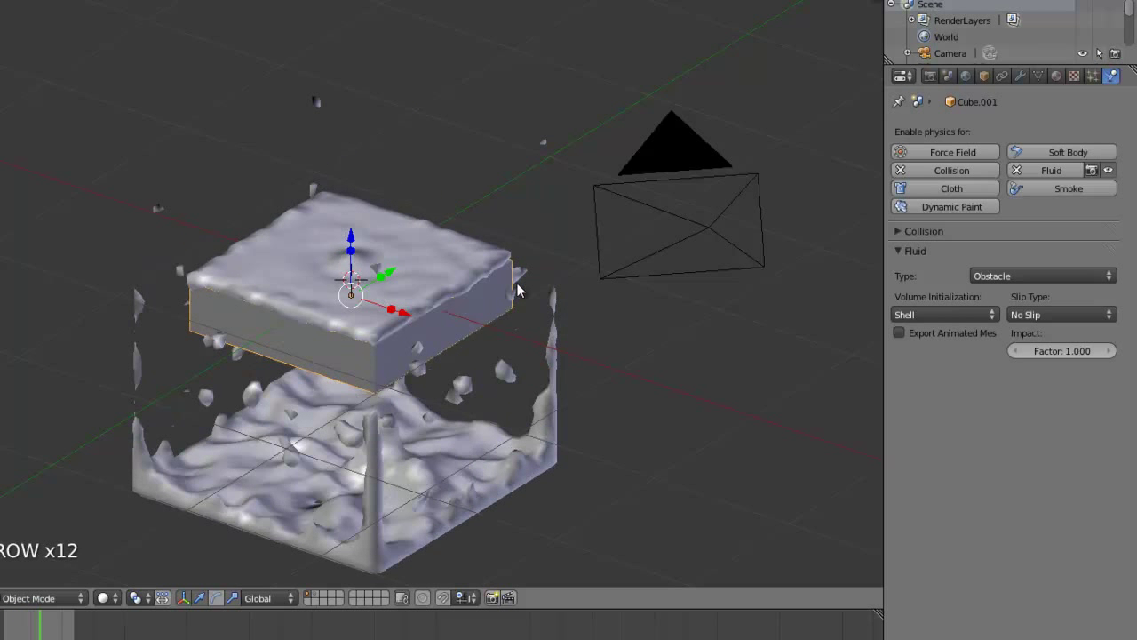
key(Right)
key(Right)
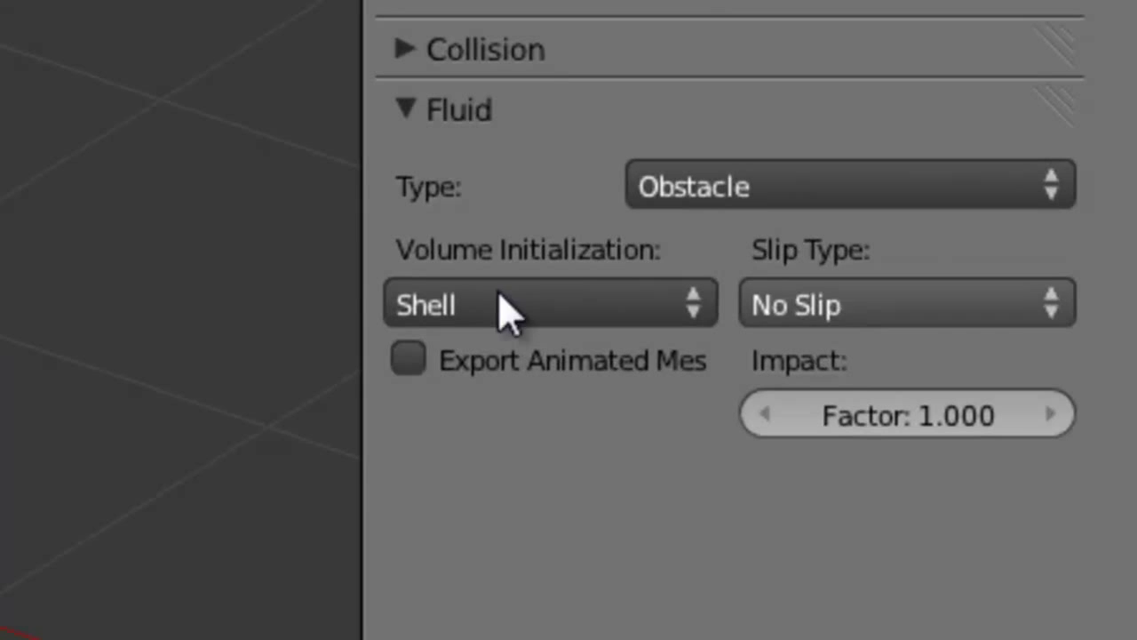
middle_click(424, 267)
middle_click(501, 263)
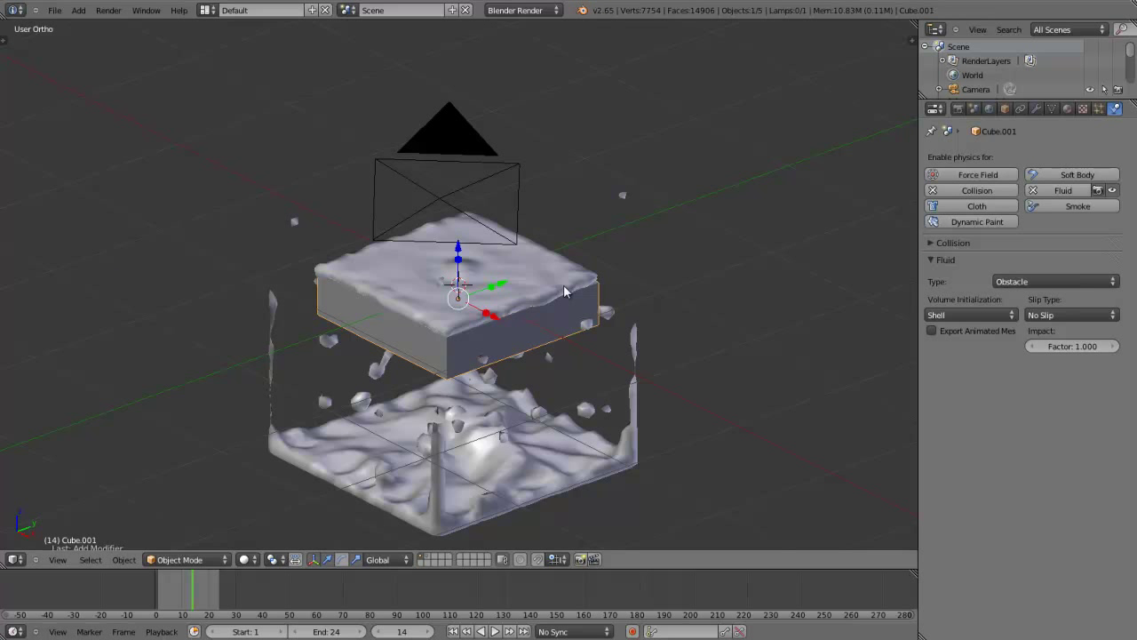
Make the slab a Free Slip obstacle, scale it thinner, and re-bake the domain's fluid.
click(1060, 322)
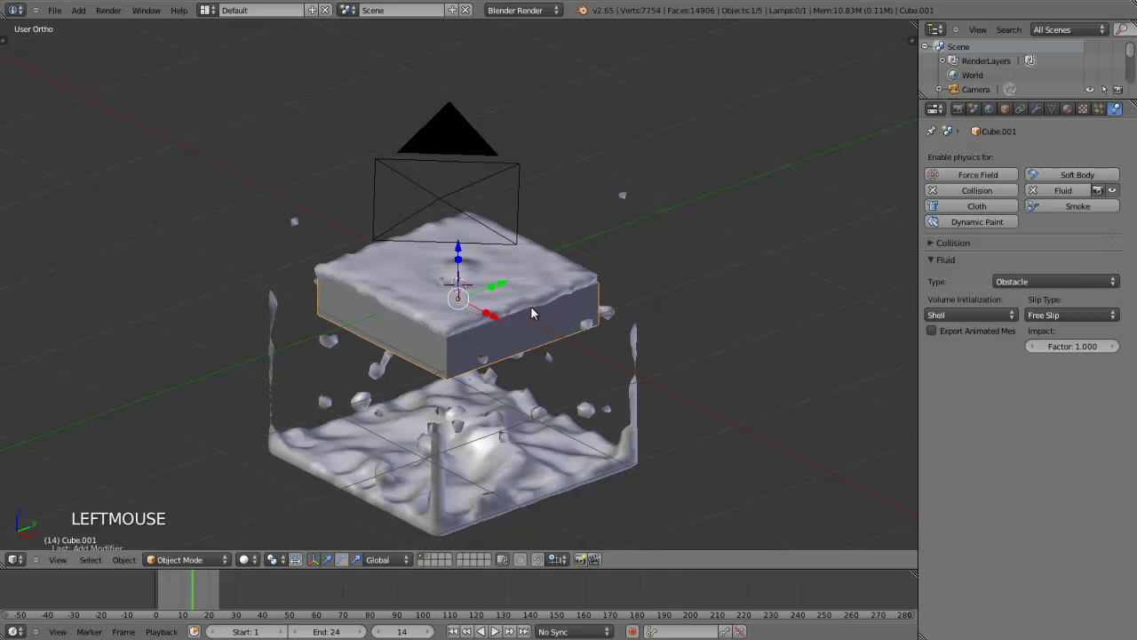
click(463, 266)
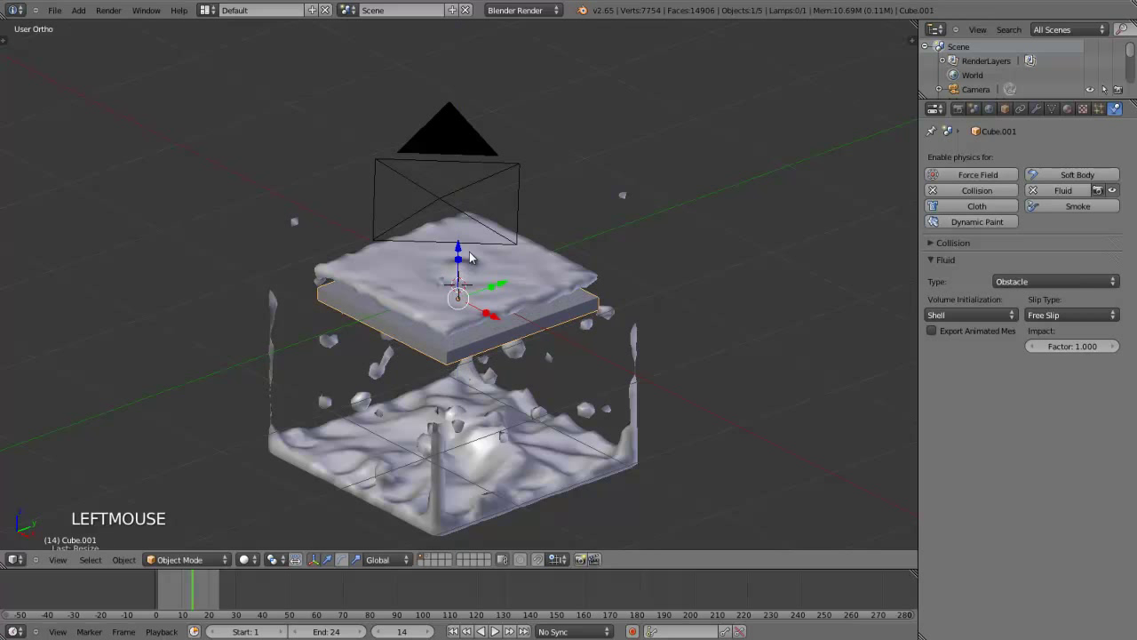
right_click(486, 280)
click(1010, 290)
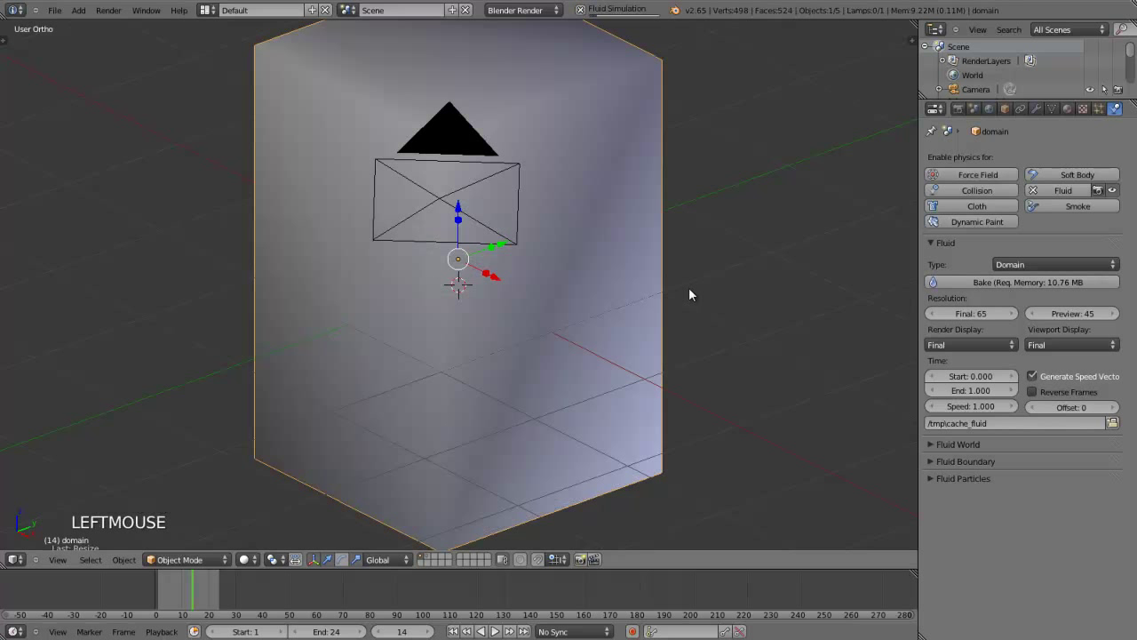
Scrub the re-baked timeline and step forward to frame 24.
key(Left)
key(Left)
key(Left)
key(Left)
key(Left)
key(Left)
key(Left)
key(Left)
key(Left)
key(Left)
key(Left)
key(Left)
key(Left)
key(Right)
key(Right)
key(Right)
key(Right)
key(Right)
key(Right)
key(Right)
key(Right)
key(Right)
key(Right)
key(Left)
key(Right)
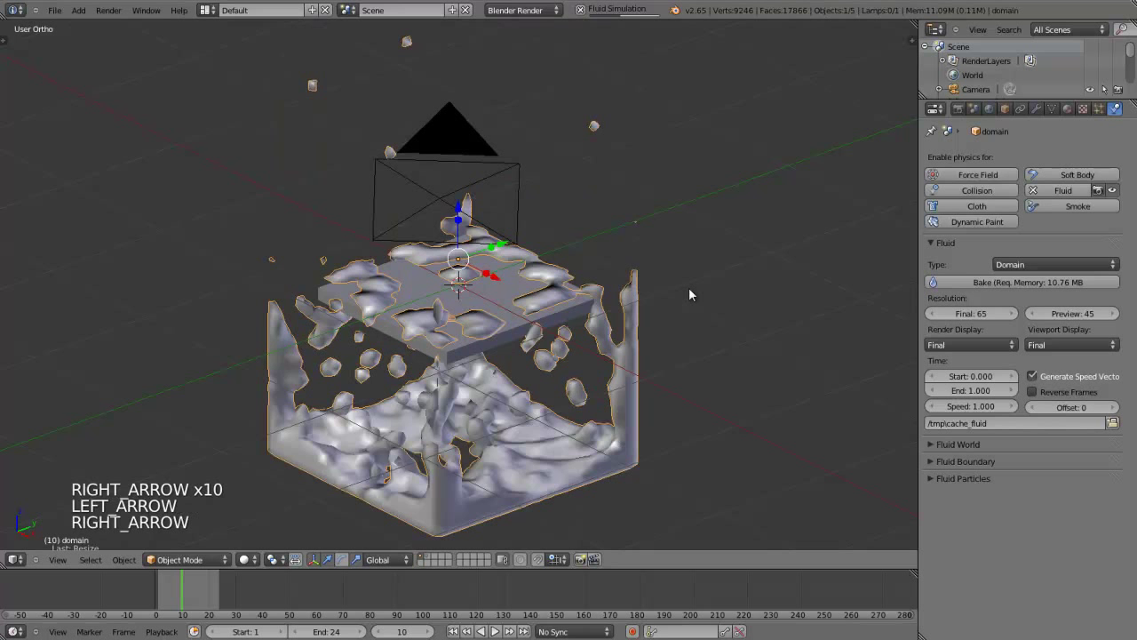
key(Right)
key(Right)
key(Right)
key(Right)
key(Right)
key(Right)
key(Right)
key(Right)
key(Right)
key(Right)
key(Right)
key(Right)
key(Right)
key(Right)
Select the slab and orbit to inspect the liquid pooled below it, checking its slip setting.
right_click(570, 302)
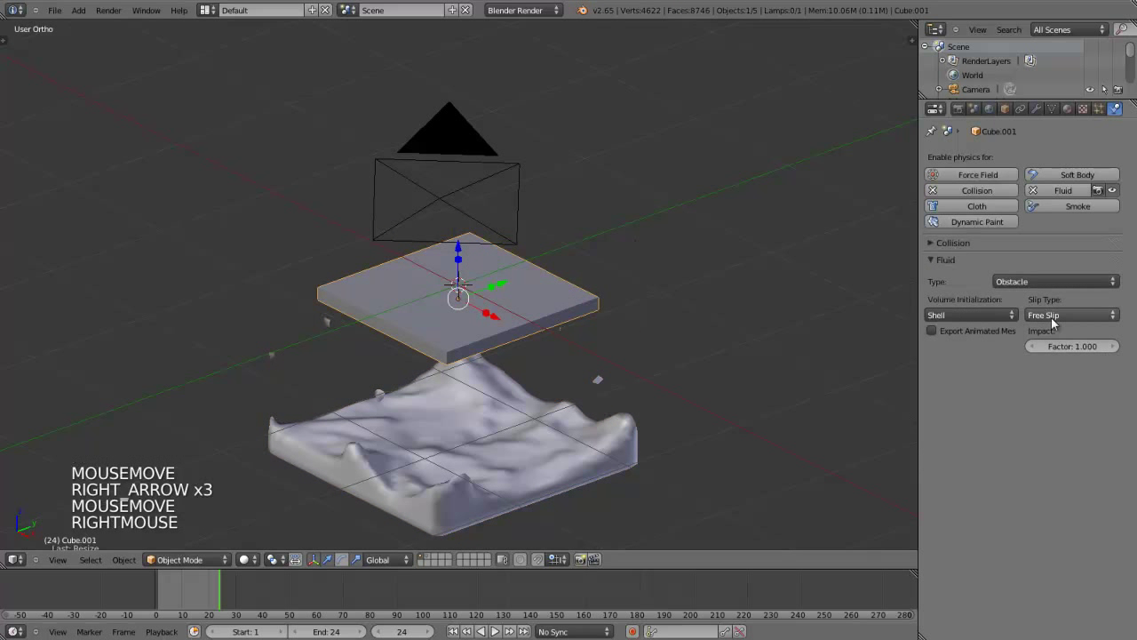
middle_click(462, 327)
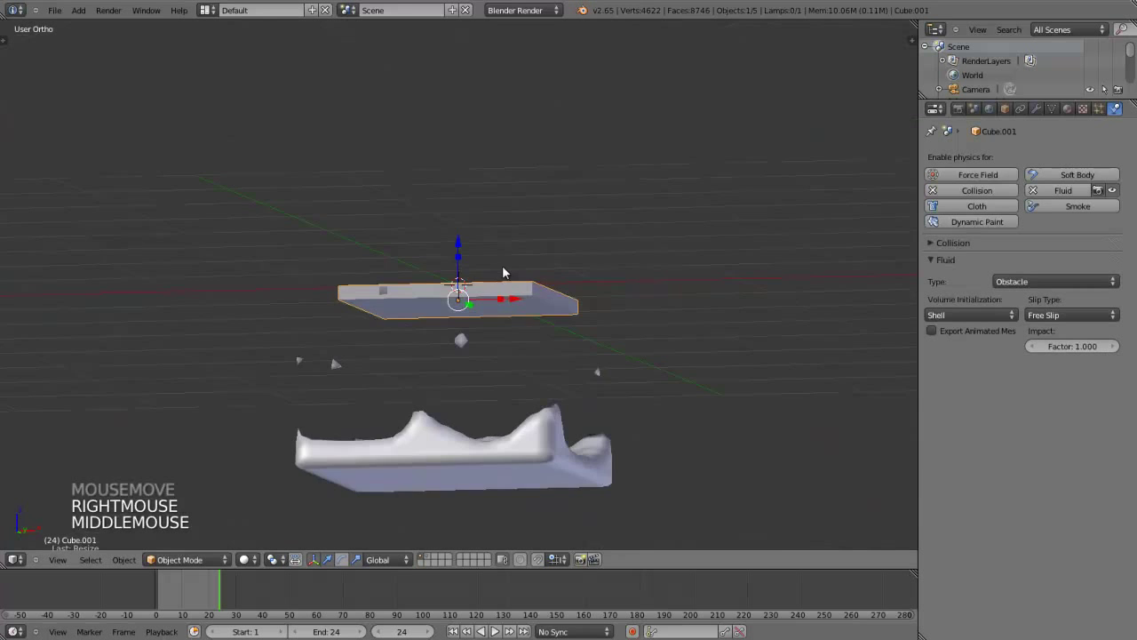
middle_click(499, 341)
click(1054, 321)
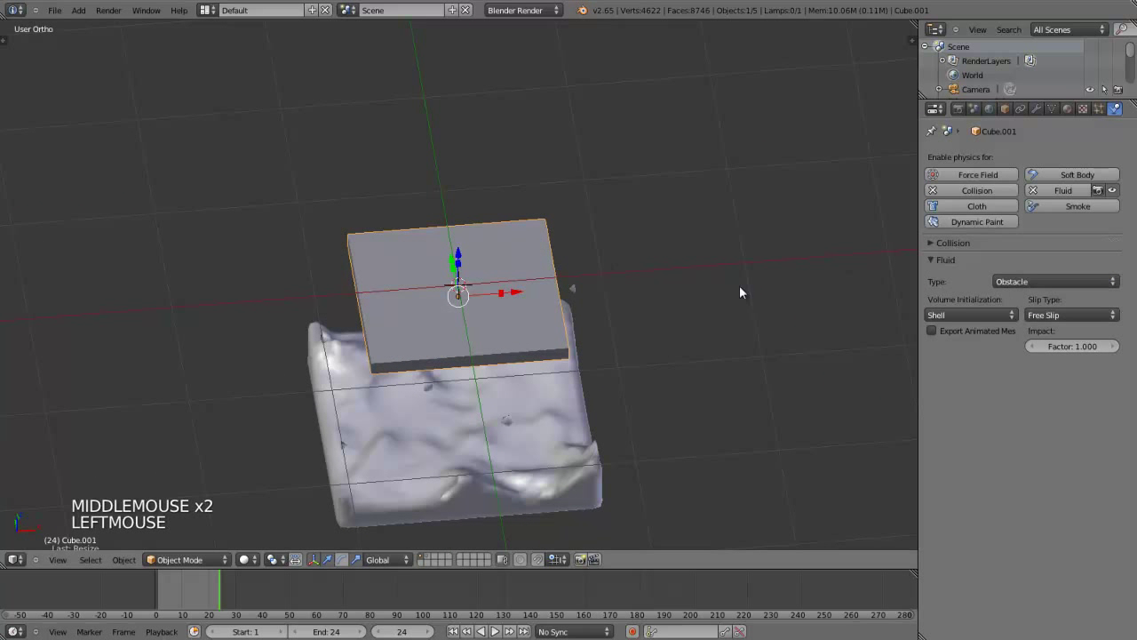
middle_click(514, 372)
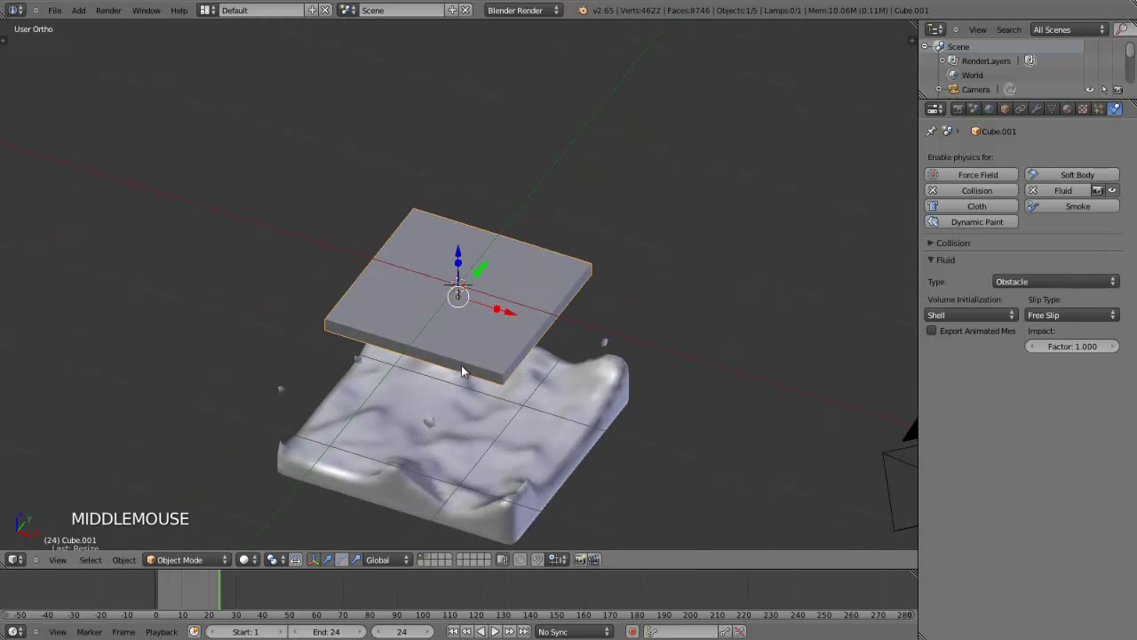
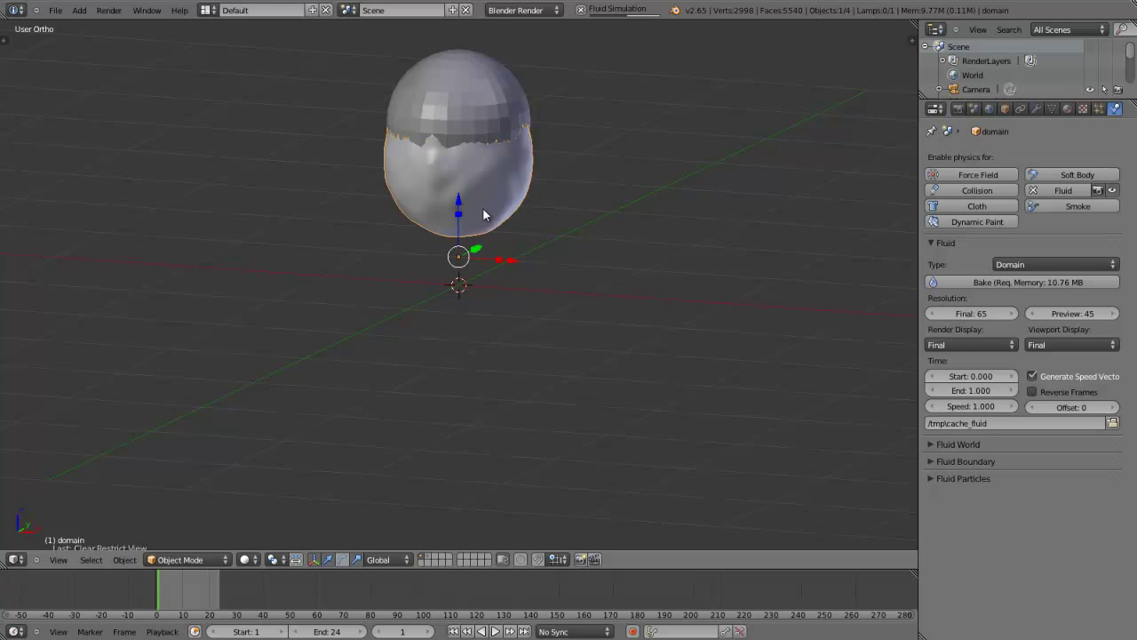
Play the baked simulation and stop near frame 23 to inspect the splashing liquid column.
middle_click(341, 272)
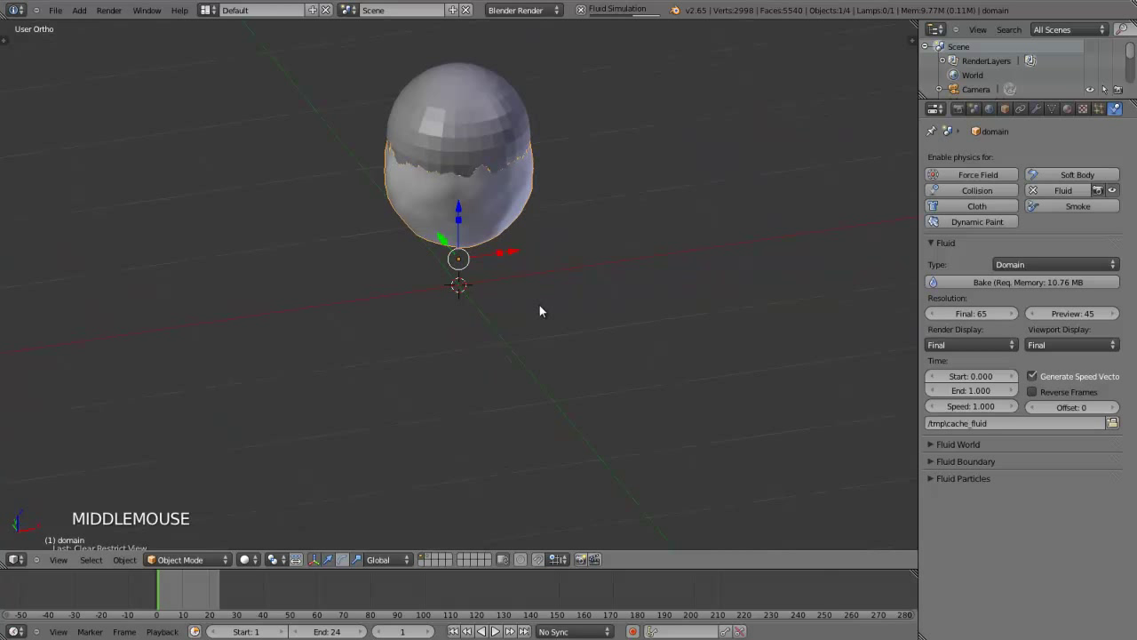
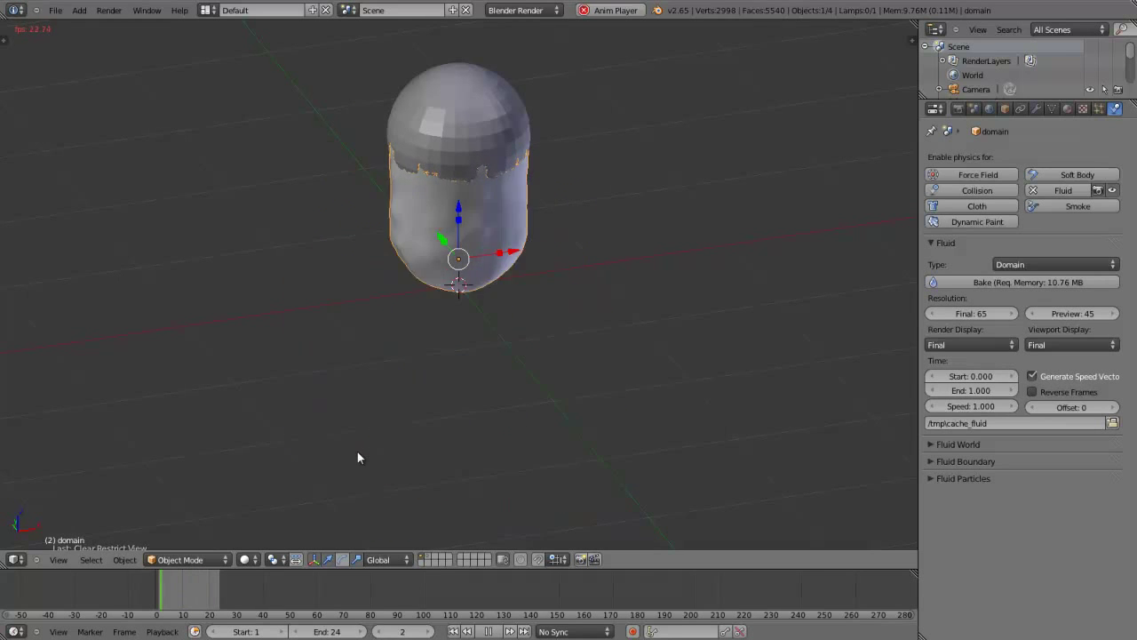
key(Escape)
click(191, 588)
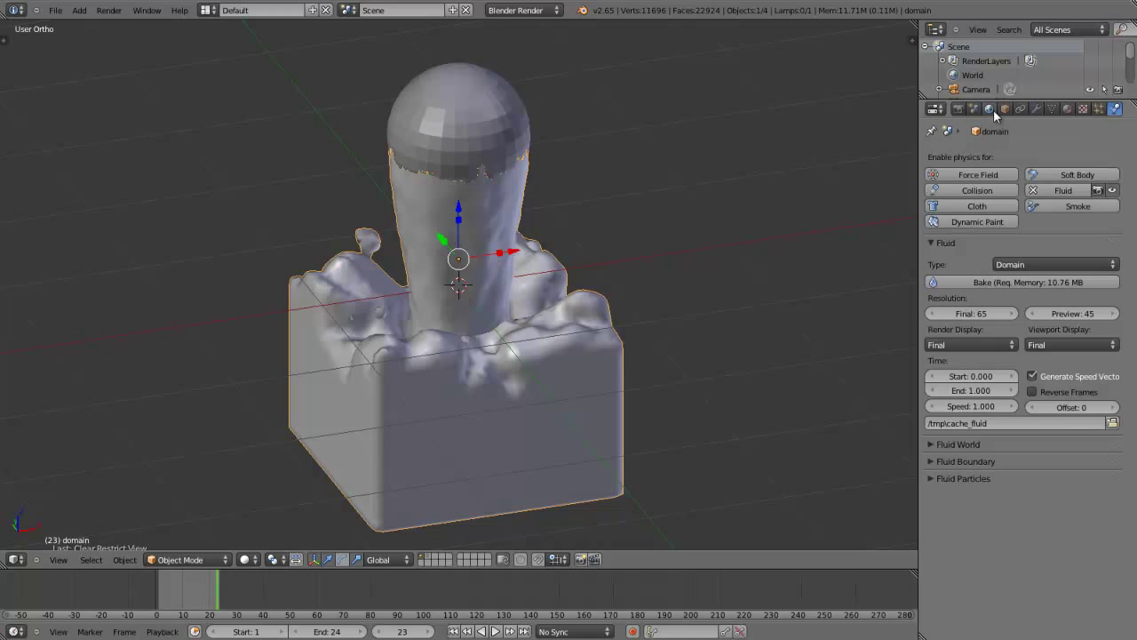
Draw the domain as Wire and add a Circle mesh with Fill enabled.
click(1010, 113)
click(990, 474)
middle_click(508, 434)
key(shift+a)
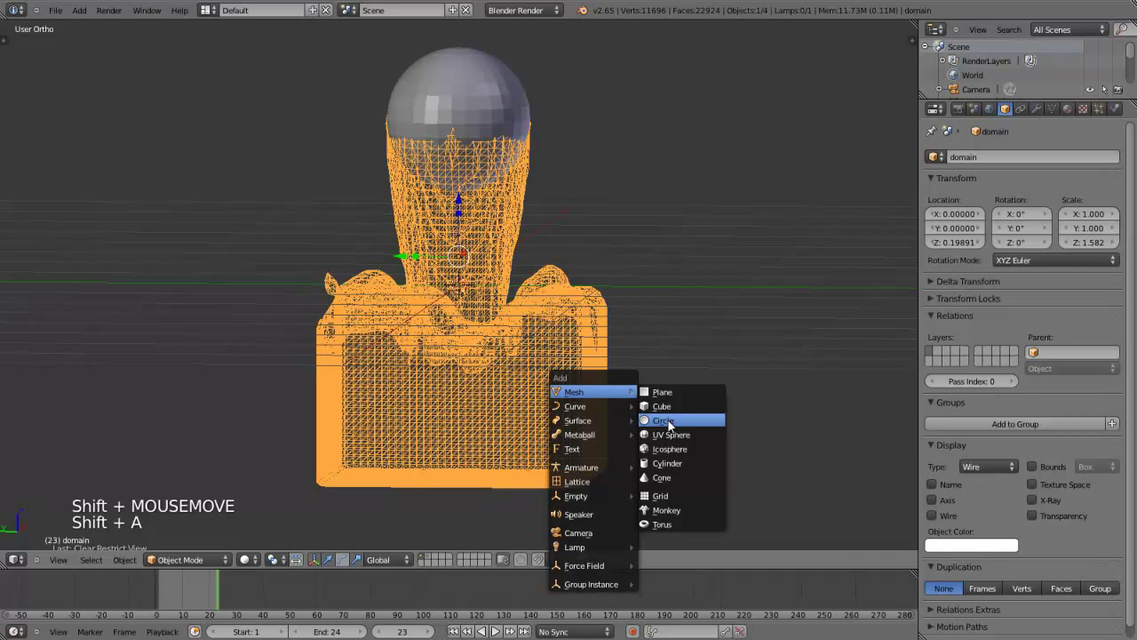
middle_click(352, 321)
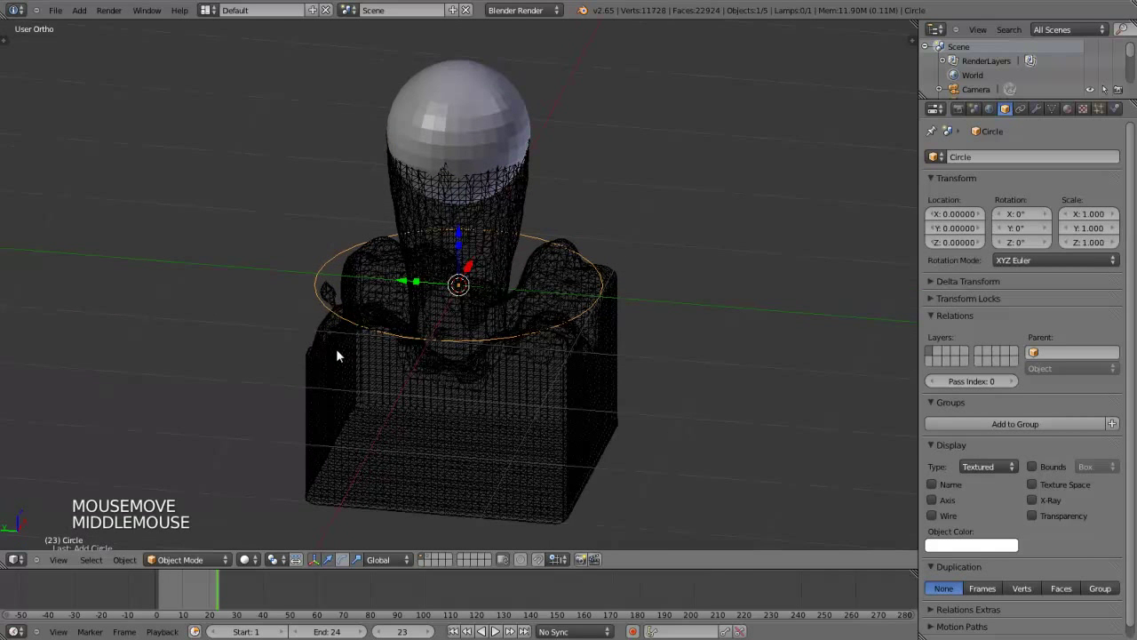
key(t)
click(73, 508)
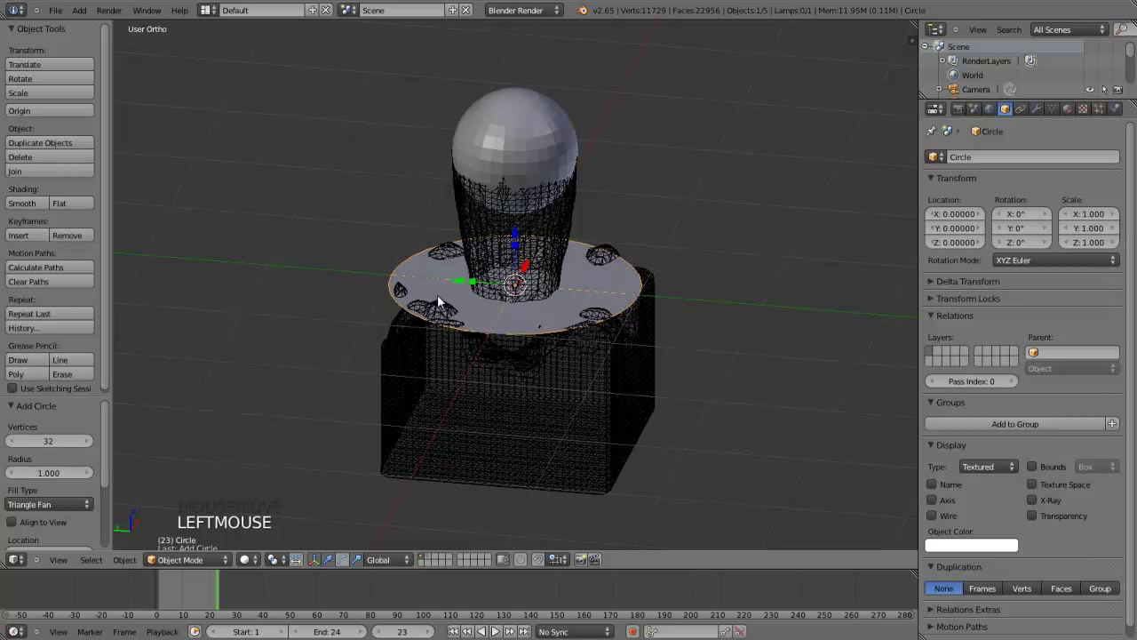
Shrink the circle to 0.185 and move it down to Z -1.26 near the box floor.
key(s)
click(512, 242)
click(518, 251)
middle_click(535, 348)
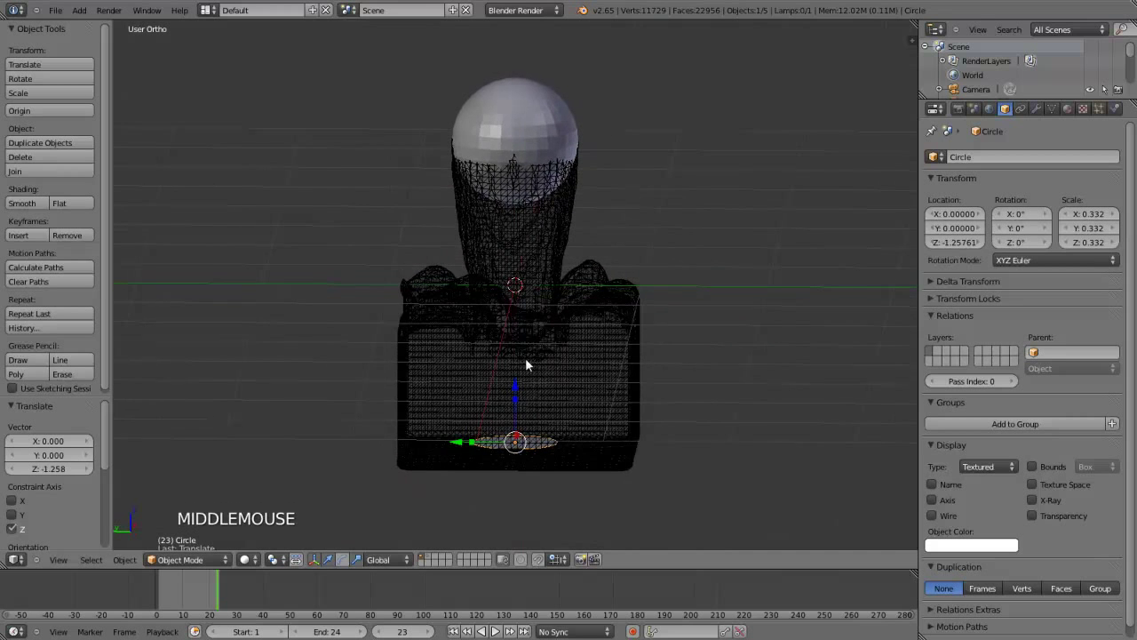
middle_click(530, 413)
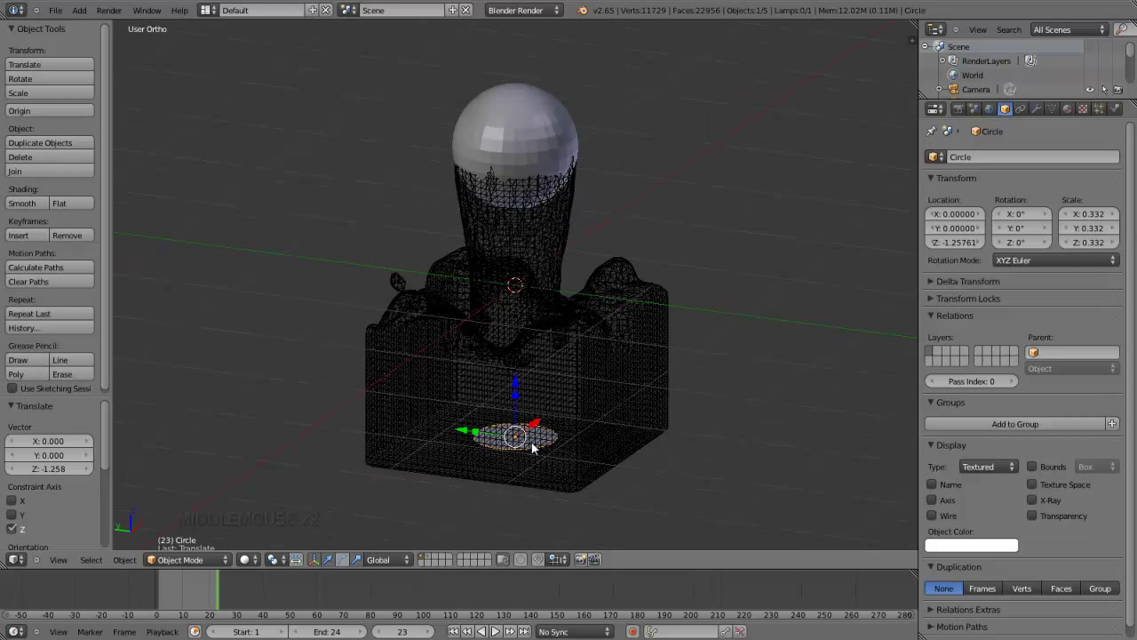
key(s)
click(605, 451)
key(s)
click(598, 457)
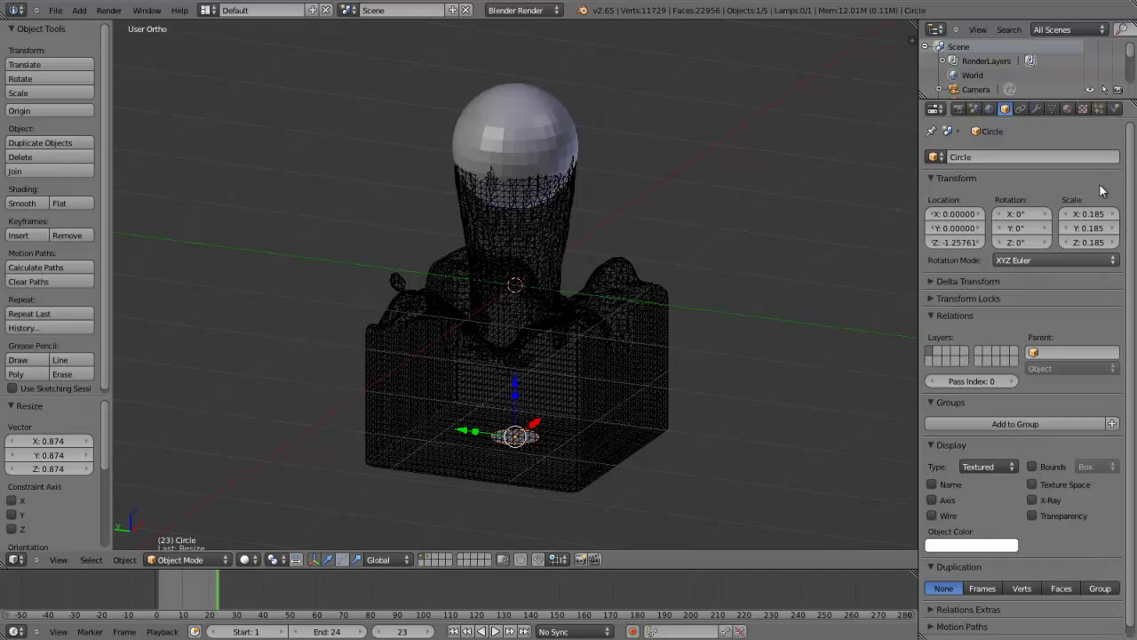
Select the domain and bring up its Fluid Domain physics settings.
click(1124, 107)
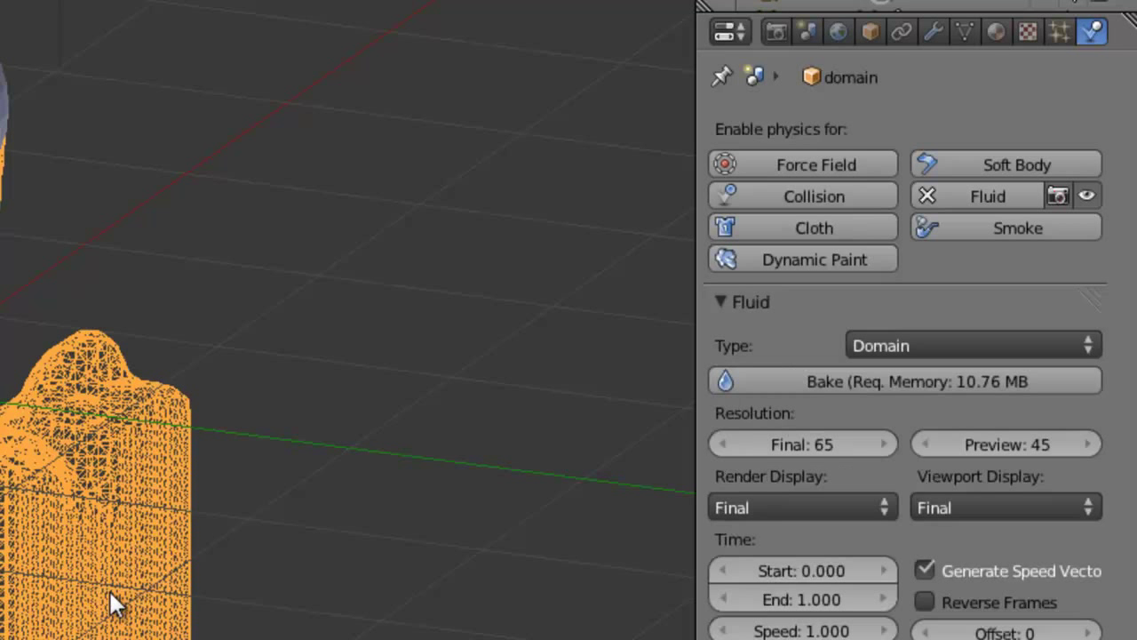
Bake the fluid simulation again and draw the domain as a solid object.
right_click(985, 290)
click(991, 280)
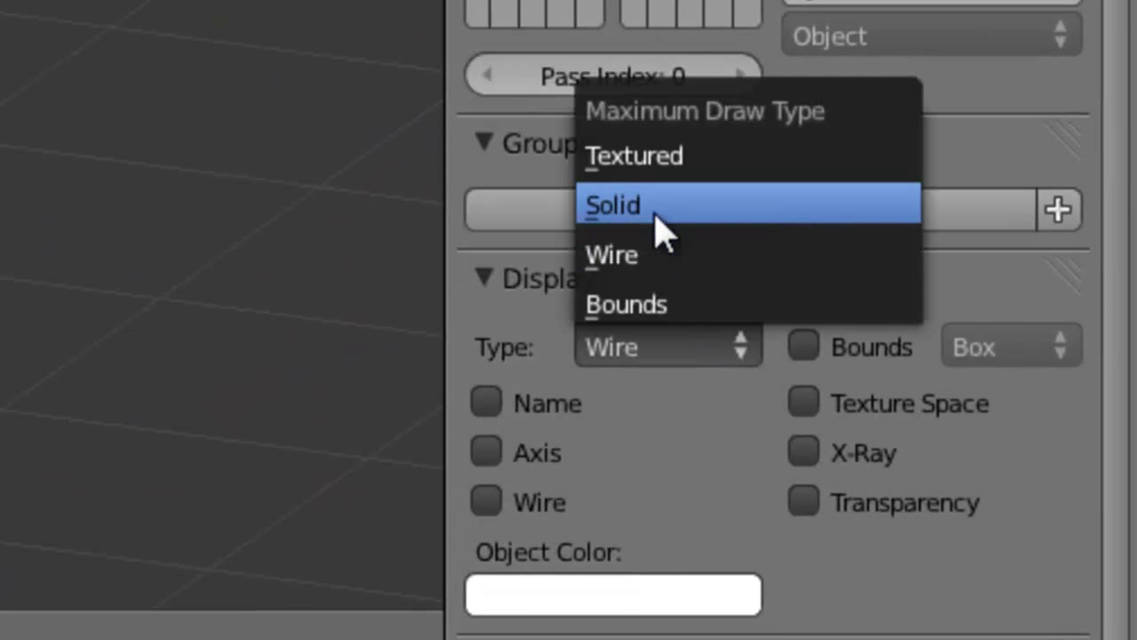
click(425, 265)
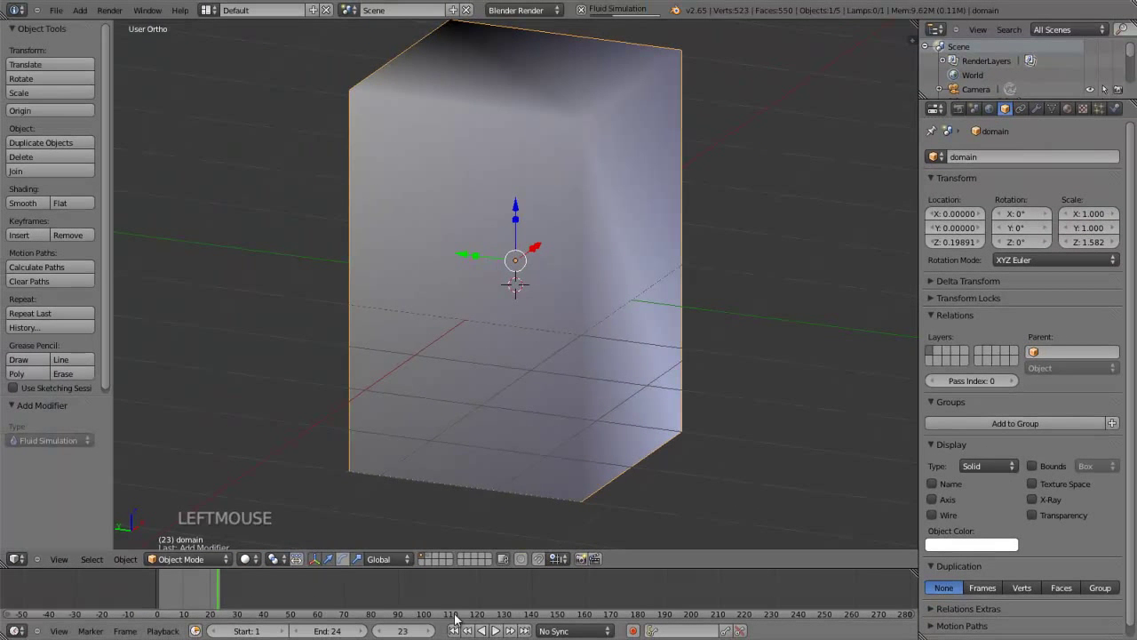
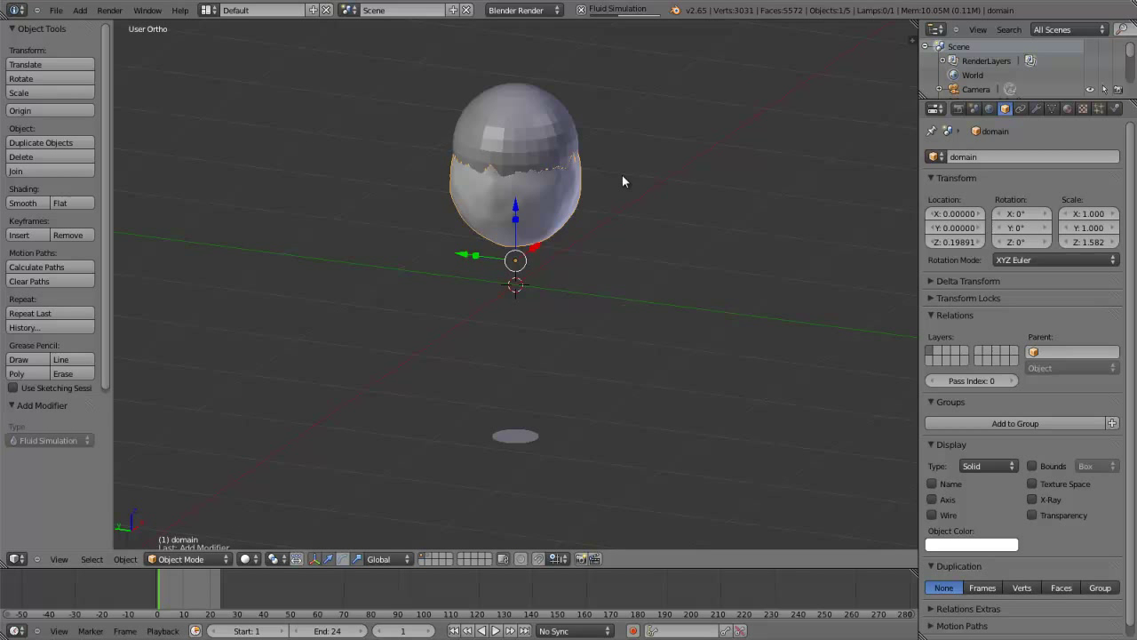
Scrub back and forth through the baked frames to watch the liquid column pool on the floor.
key(Right)
key(Right)
key(Right)
key(Right)
key(Right)
key(Right)
key(Right)
key(Right)
key(Right)
key(Right)
key(Right)
key(Right)
key(Right)
key(Right)
key(Left)
key(Left)
key(Left)
key(Left)
key(Left)
key(Left)
key(Left)
key(Left)
key(Left)
key(Left)
key(Left)
key(Left)
key(Left)
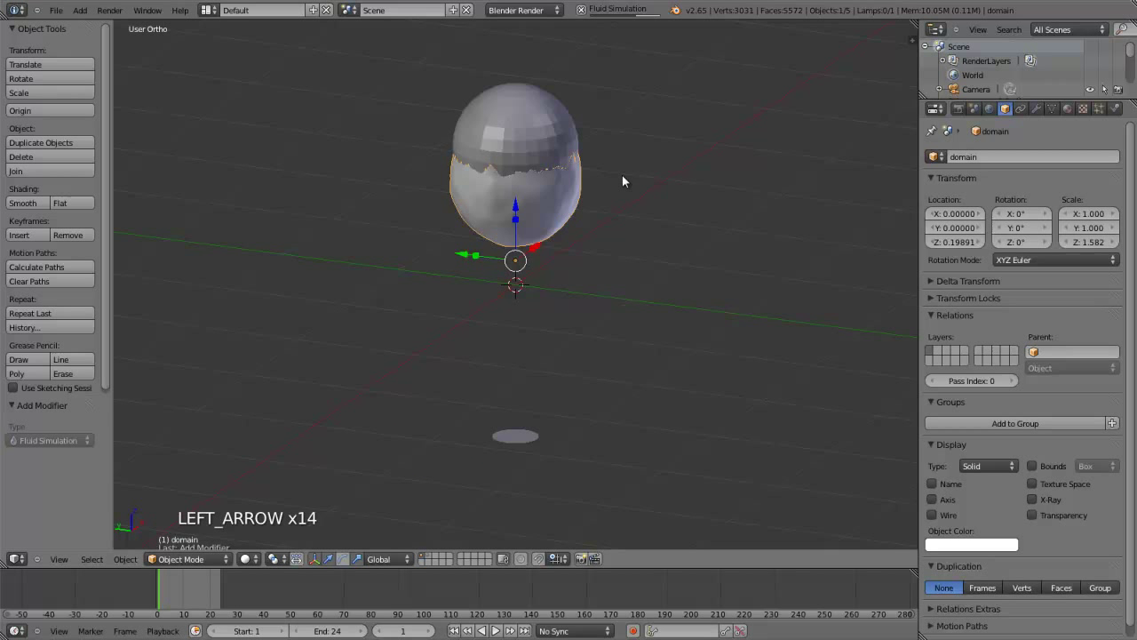
key(Right)
key(Right)
key(Right)
key(Right)
key(Right)
key(Right)
key(Right)
key(Right)
key(Right)
key(Right)
key(Right)
key(Right)
key(Right)
key(Right)
key(Right)
key(Right)
key(Right)
key(Right)
key(Right)
key(Right)
key(Right)
key(Right)
key(Left)
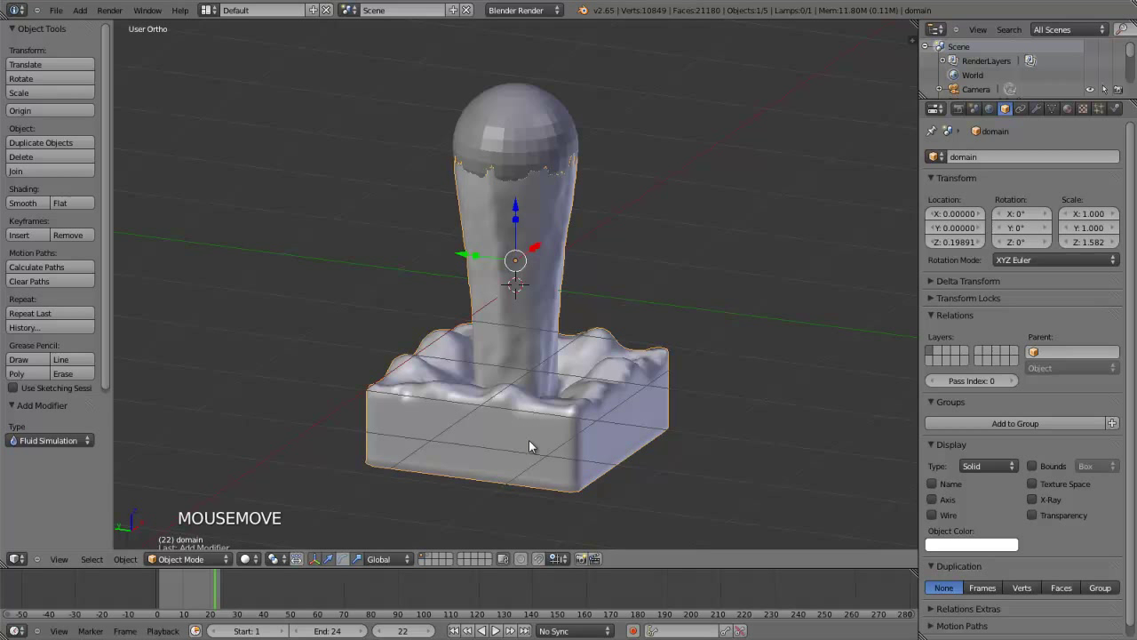
Orbit around the splash to inspect the pool surface and the underside of the liquid.
middle_click(580, 434)
key(Right)
key(Right)
middle_click(608, 385)
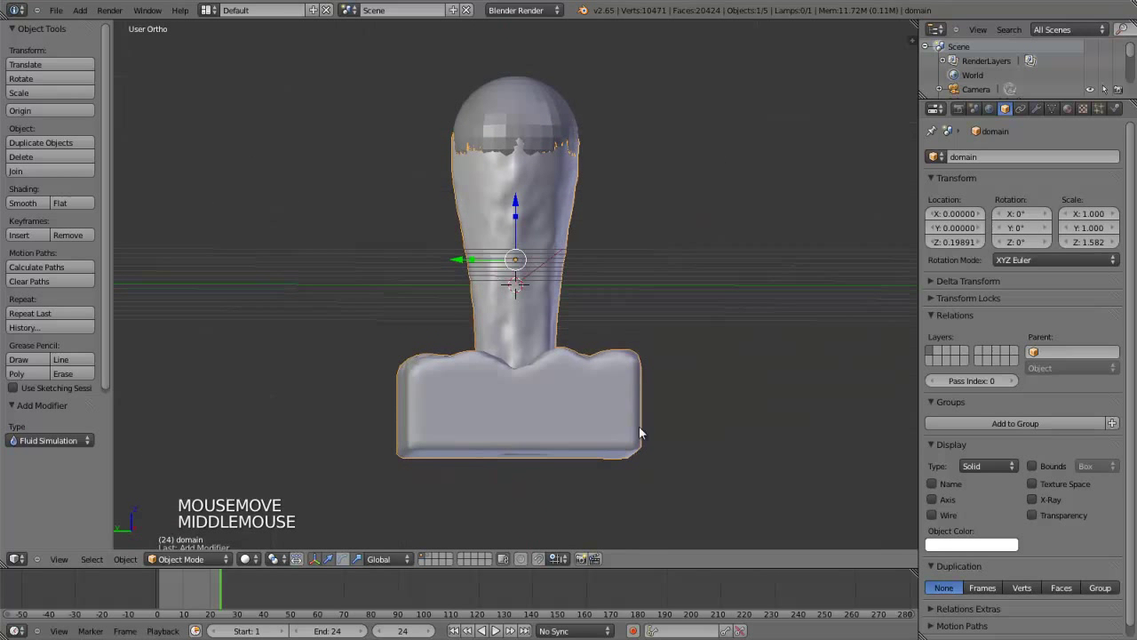
middle_click(657, 312)
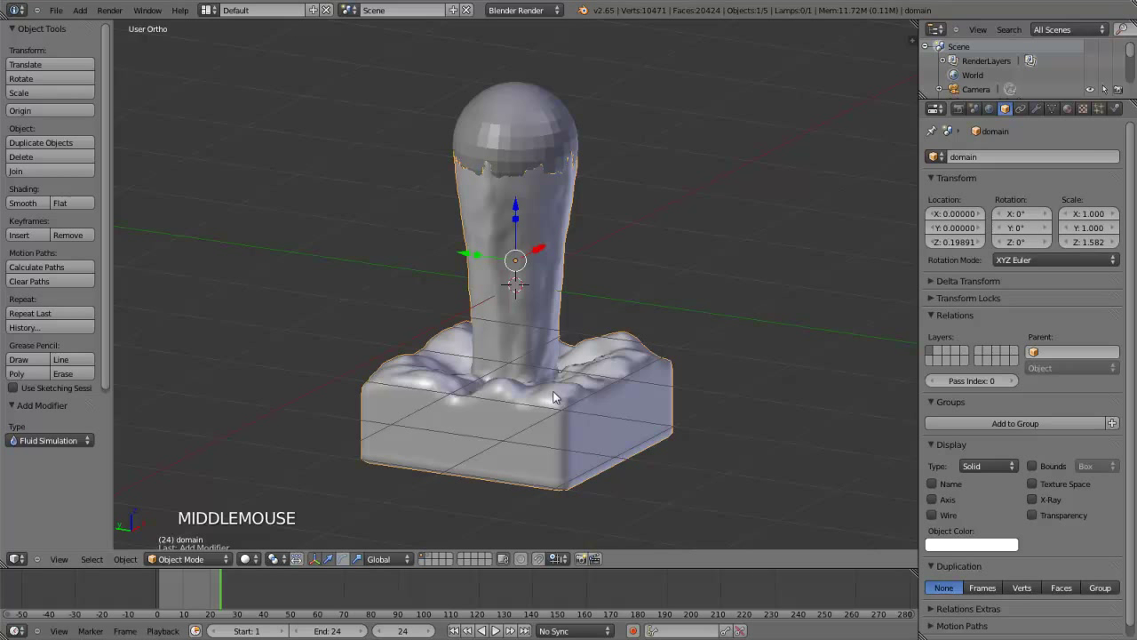
middle_click(546, 393)
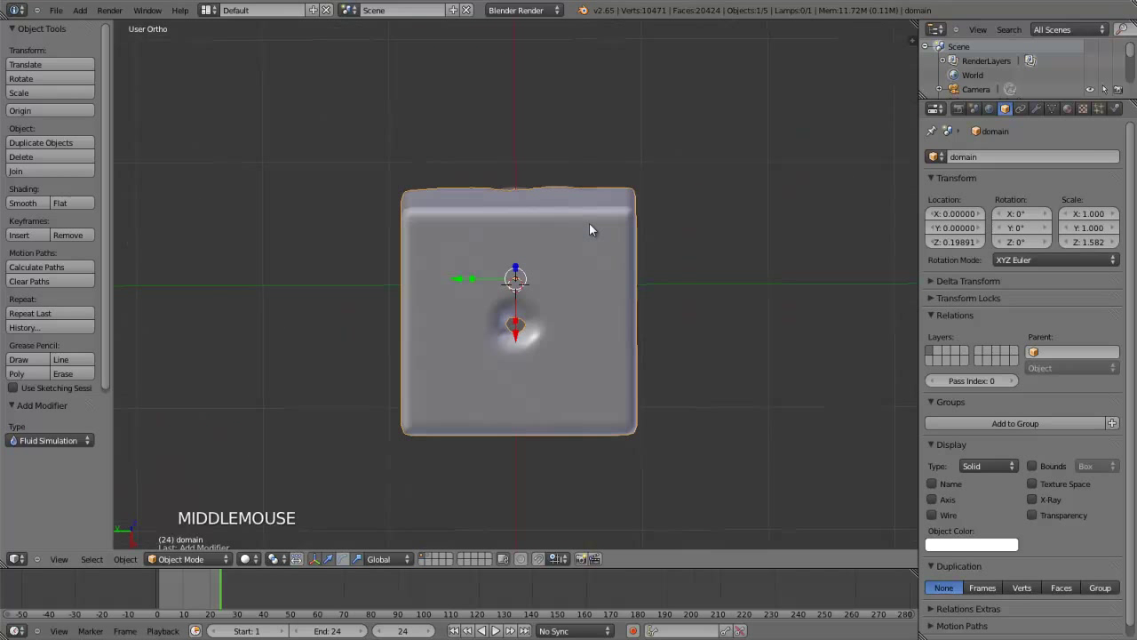
middle_click(538, 292)
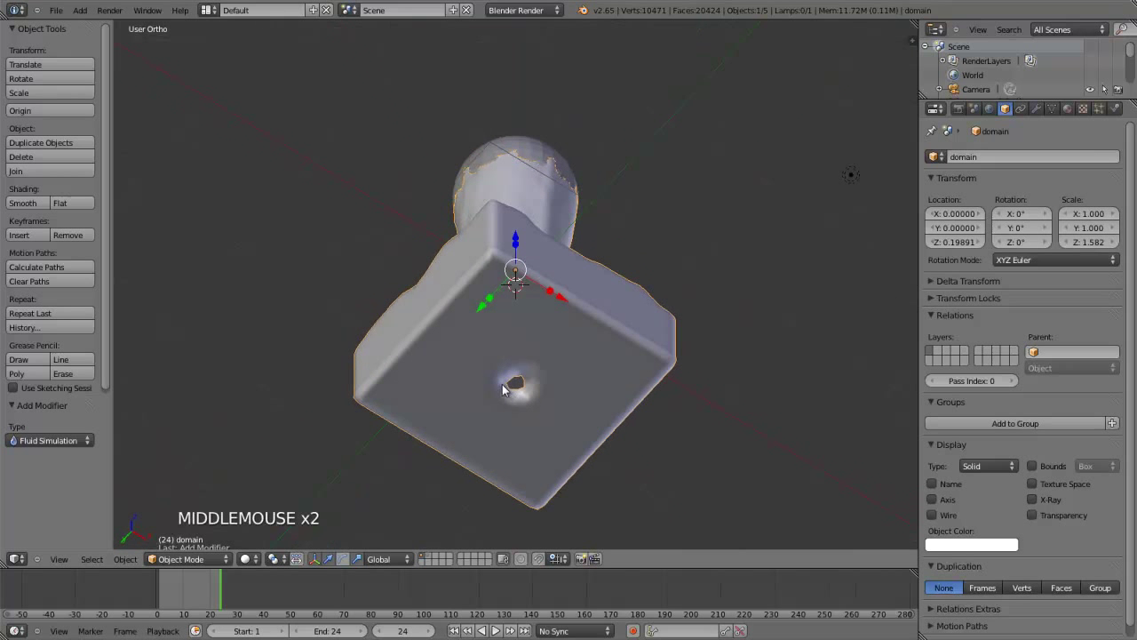
middle_click(514, 441)
middle_click(567, 278)
middle_click(633, 302)
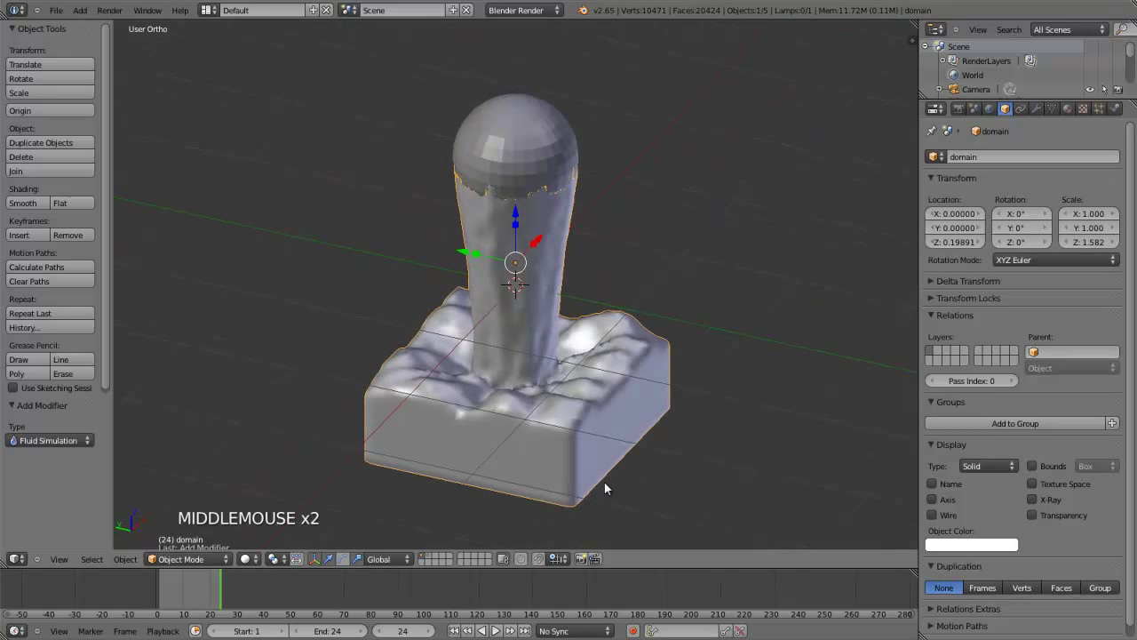
middle_click(502, 421)
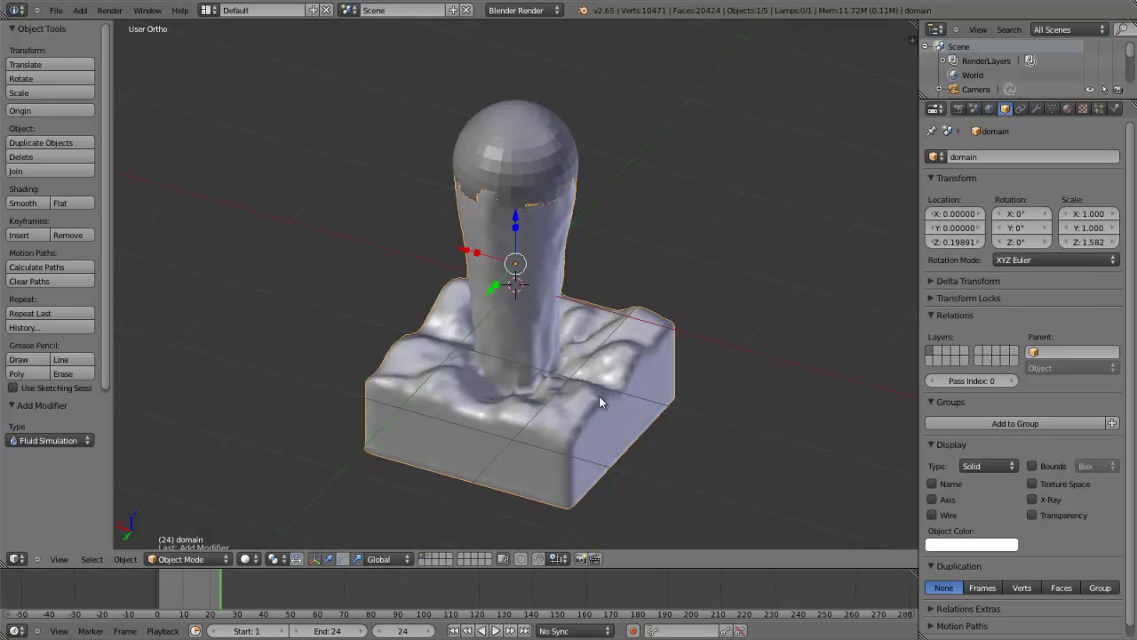
Select the domain and bring up its fluid physics settings.
right_click(612, 402)
click(1117, 103)
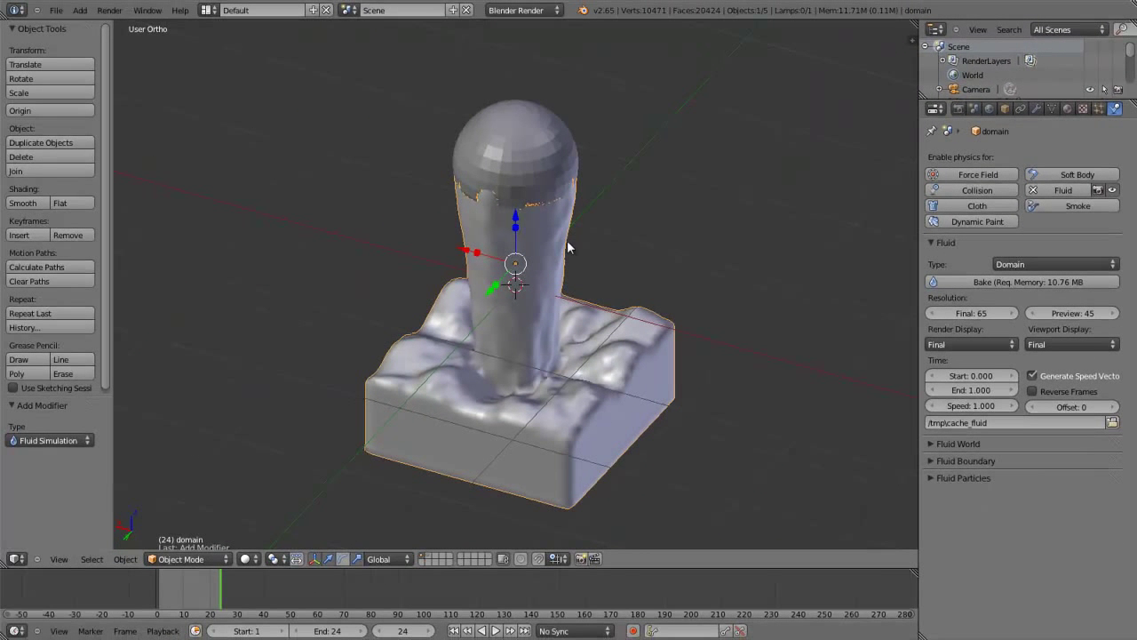
Reload the default start-up scene and show its cube as a wireframe only.
click(70, 19)
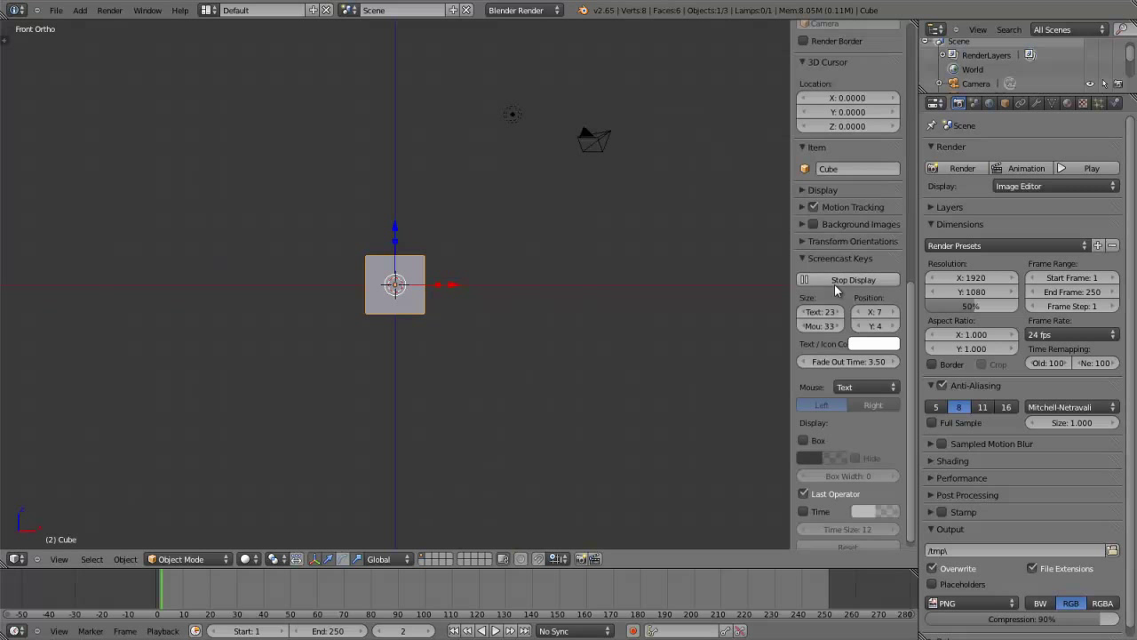
key(n)
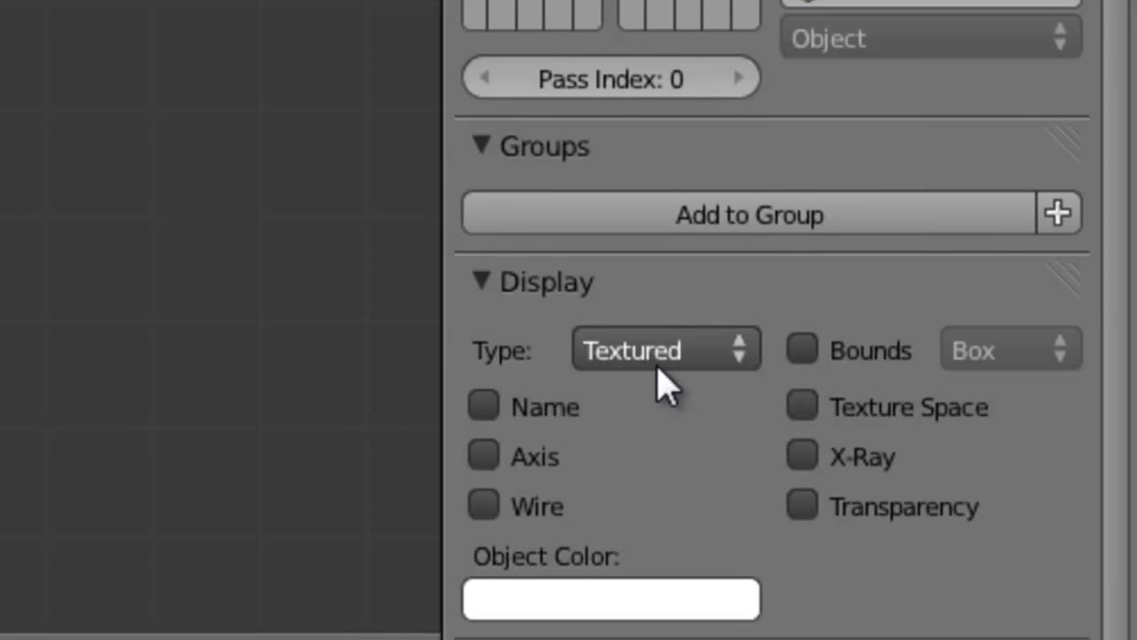
click(610, 351)
scroll(up, 3)
scroll(up, 3)
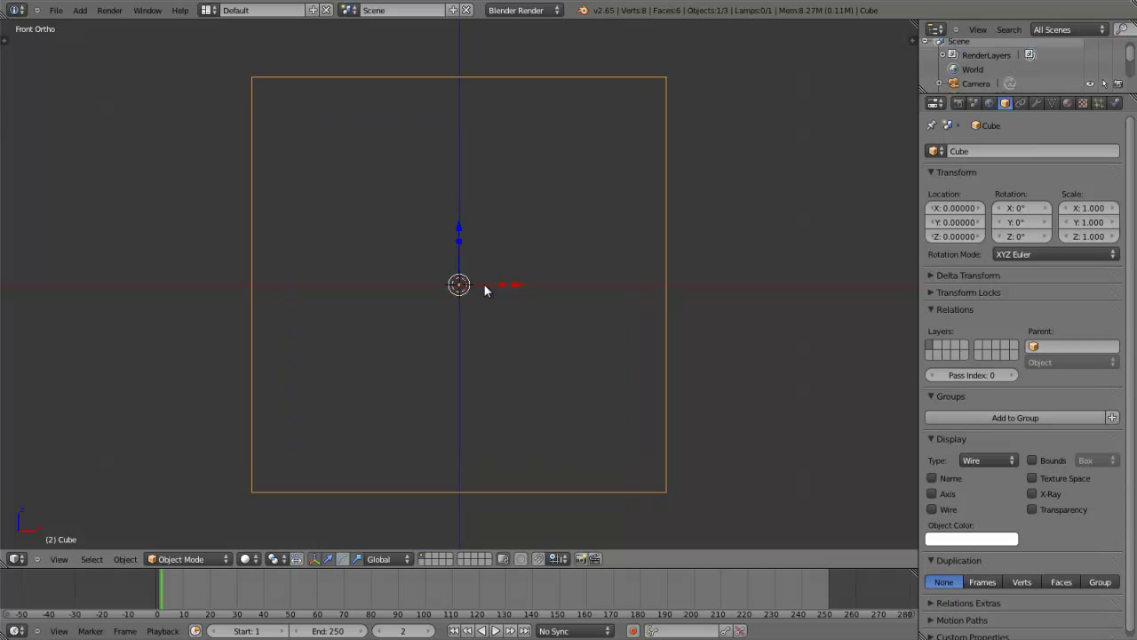
Duplicate the cube in place, flatten the copy on Z into a slab and lower it to the box bottom.
key(shift+d)
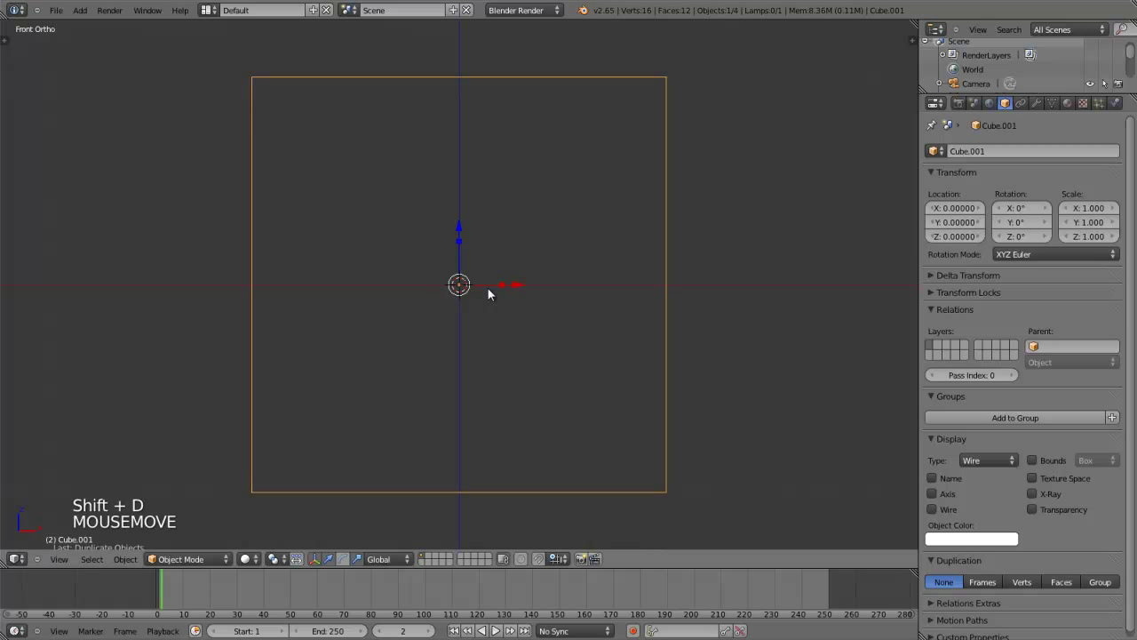
click(467, 246)
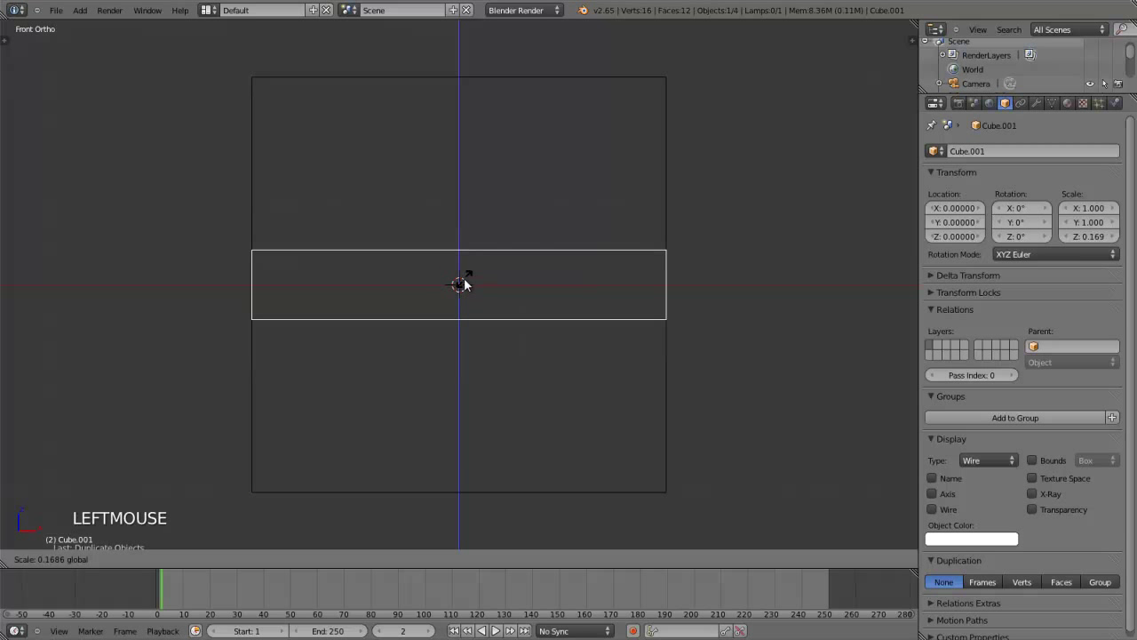
click(468, 233)
click(466, 230)
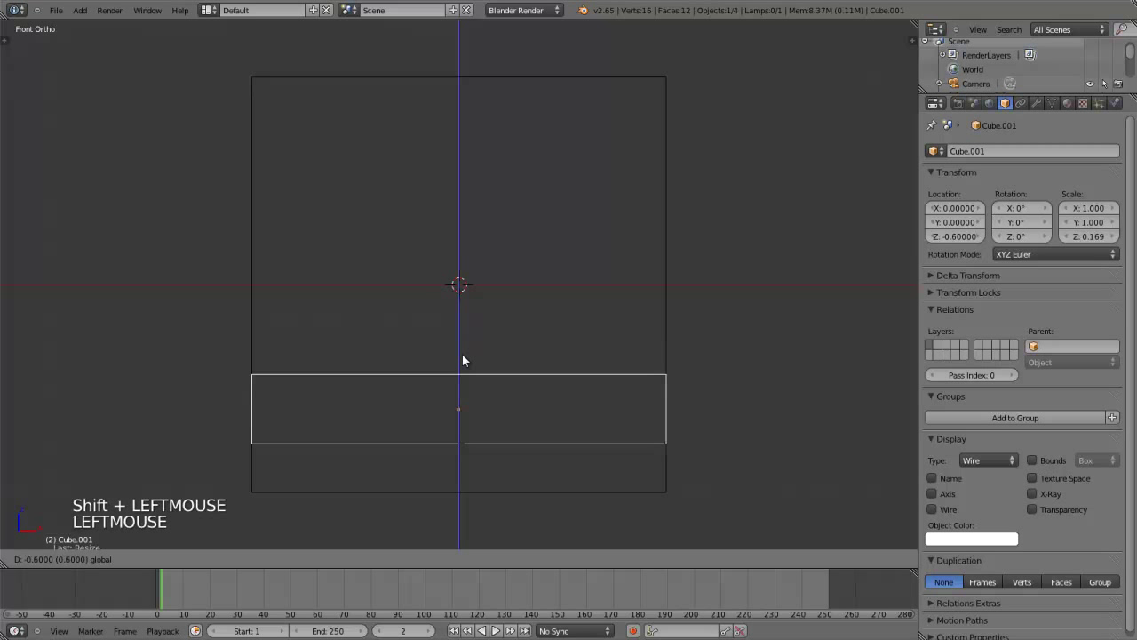
click(463, 393)
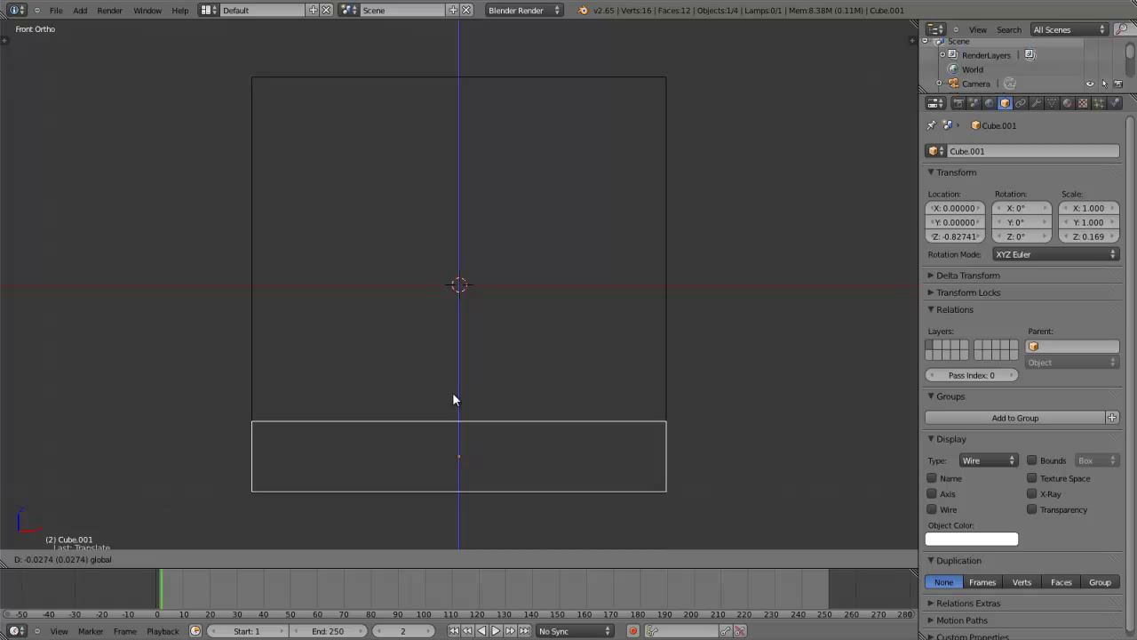
Shrink the slab slightly so it fits inside the larger box.
scroll(up, 3)
middle_click(528, 431)
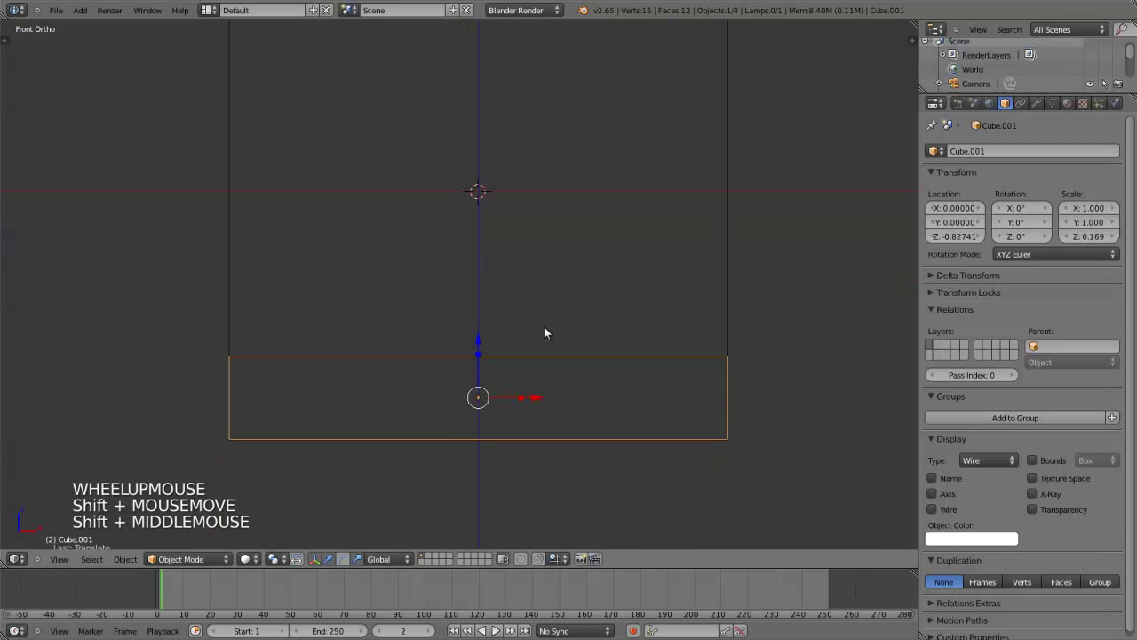
key(s)
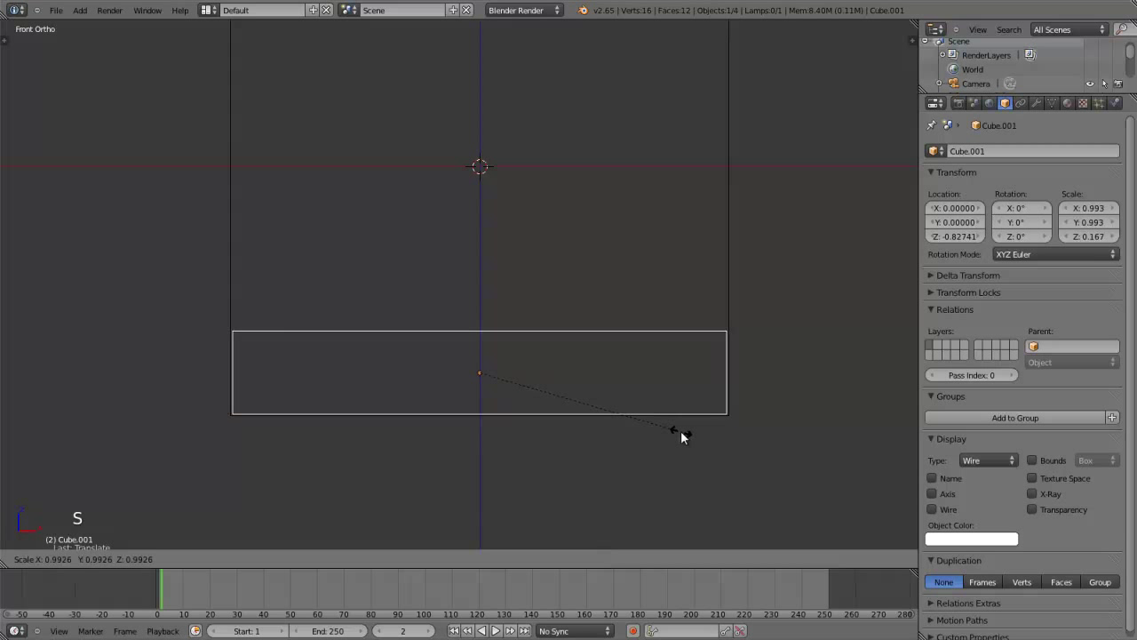
click(687, 437)
scroll(up, 3)
middle_click(638, 434)
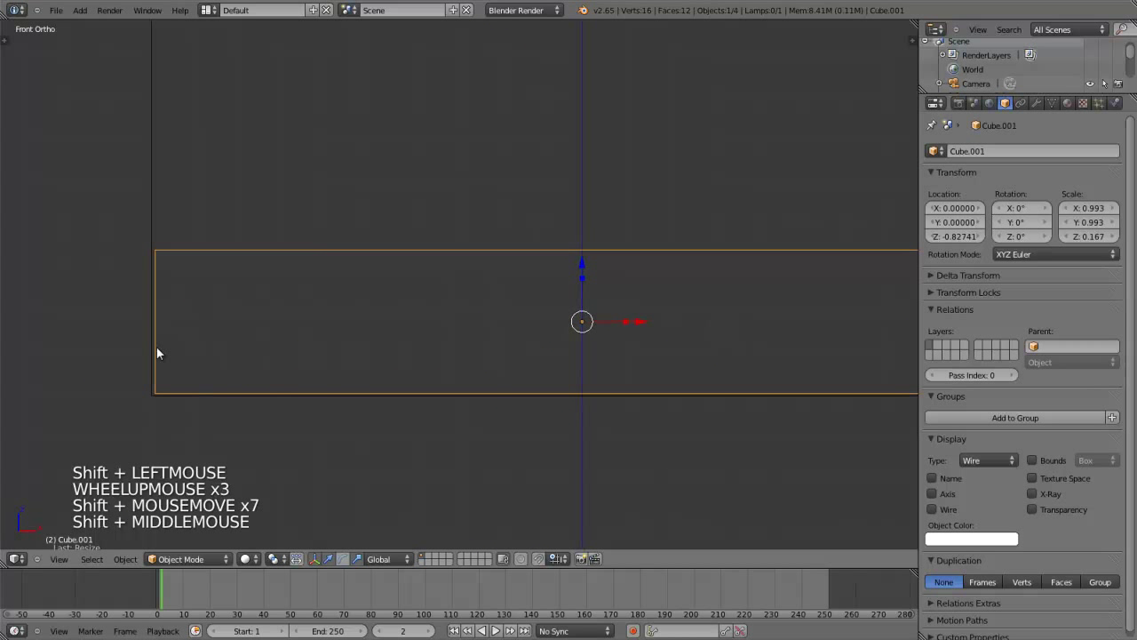
scroll(down, 3)
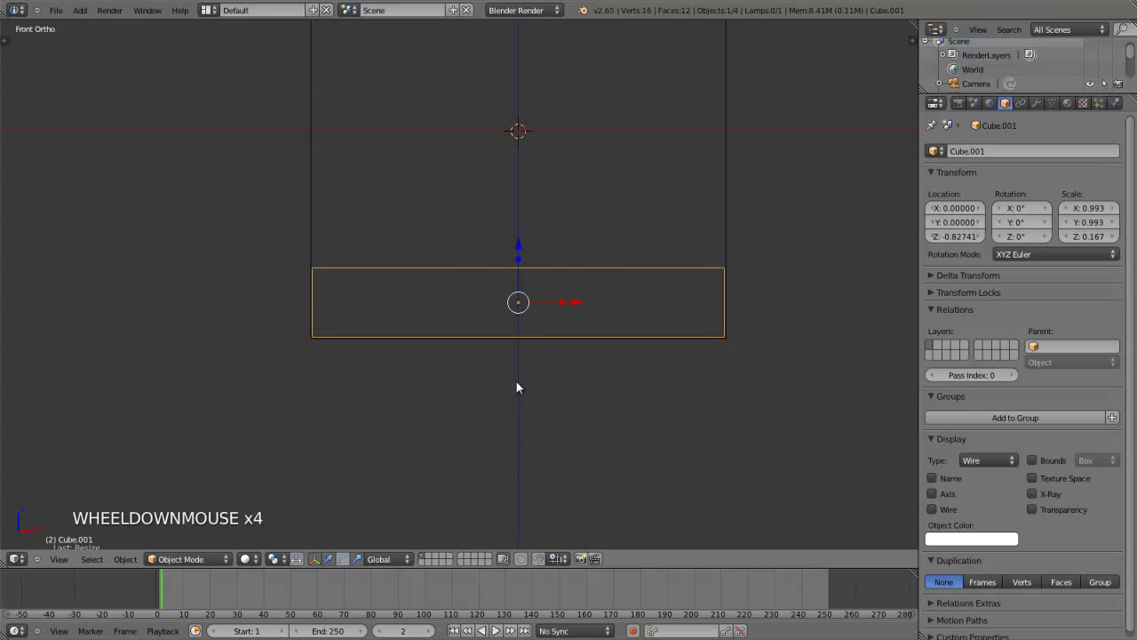
Orbit to check the slab inside the box from an angle, then return to front view.
middle_click(590, 172)
middle_click(559, 195)
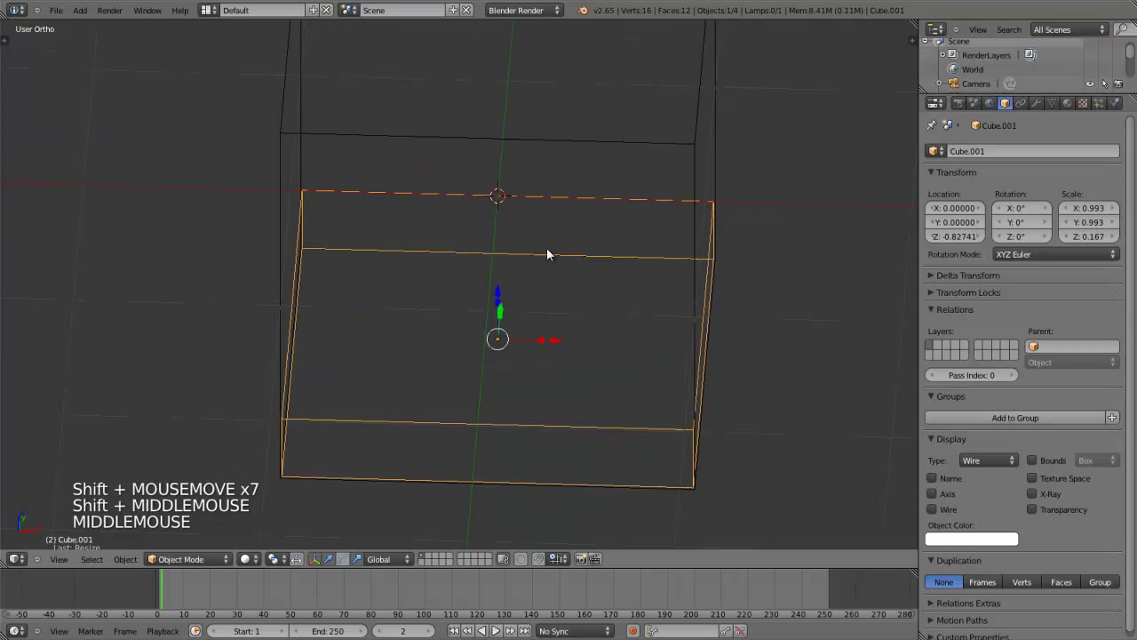
middle_click(407, 240)
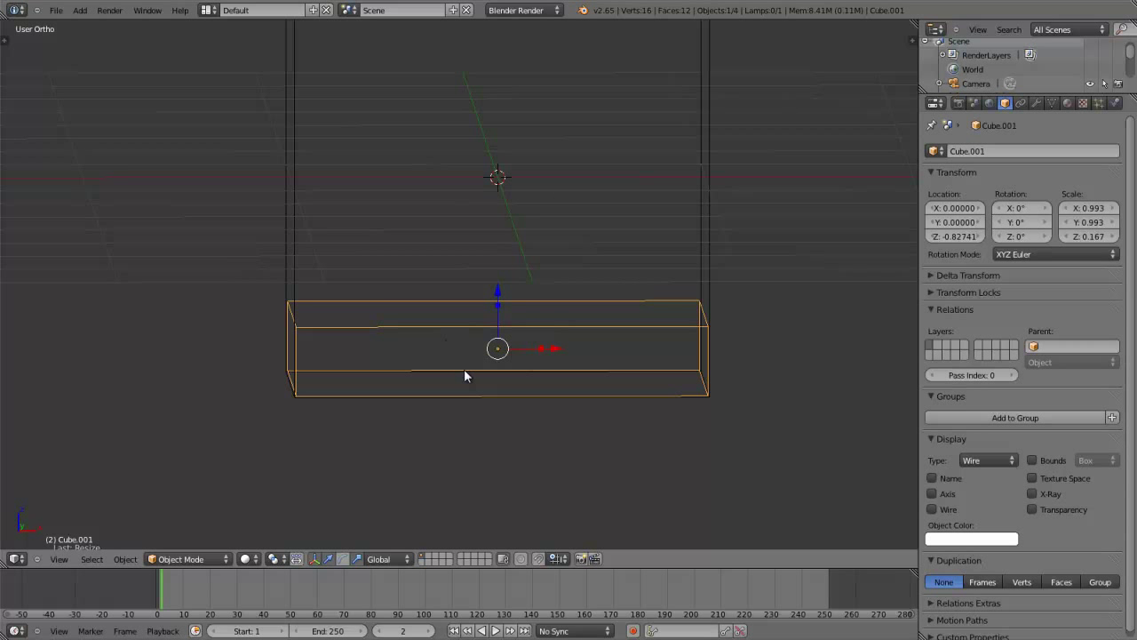
key(KP_1)
scroll(up, 3)
scroll(up, 3)
scroll(down, 3)
Add a UV sphere at the box centre and select the large outer cube.
key(shift+a)
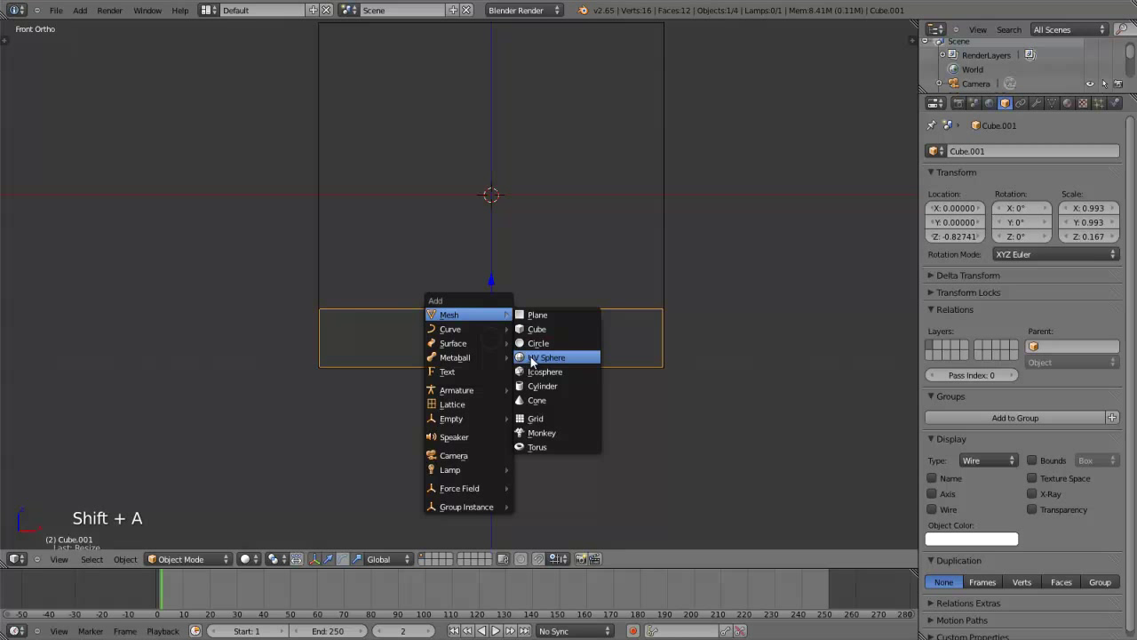
key(s)
click(534, 197)
right_click(667, 258)
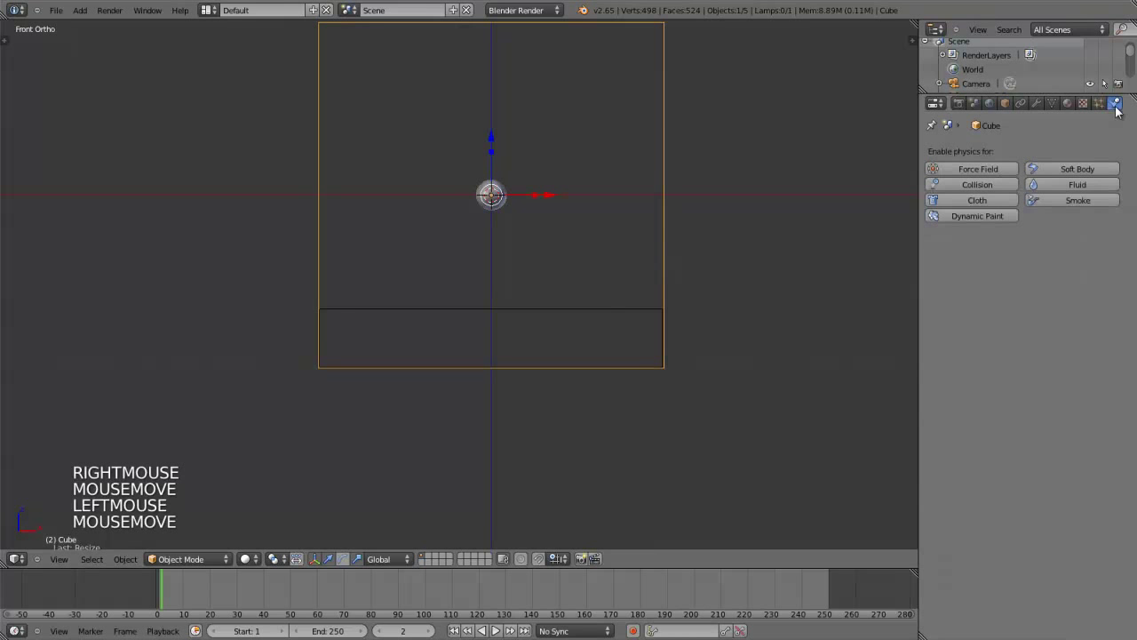
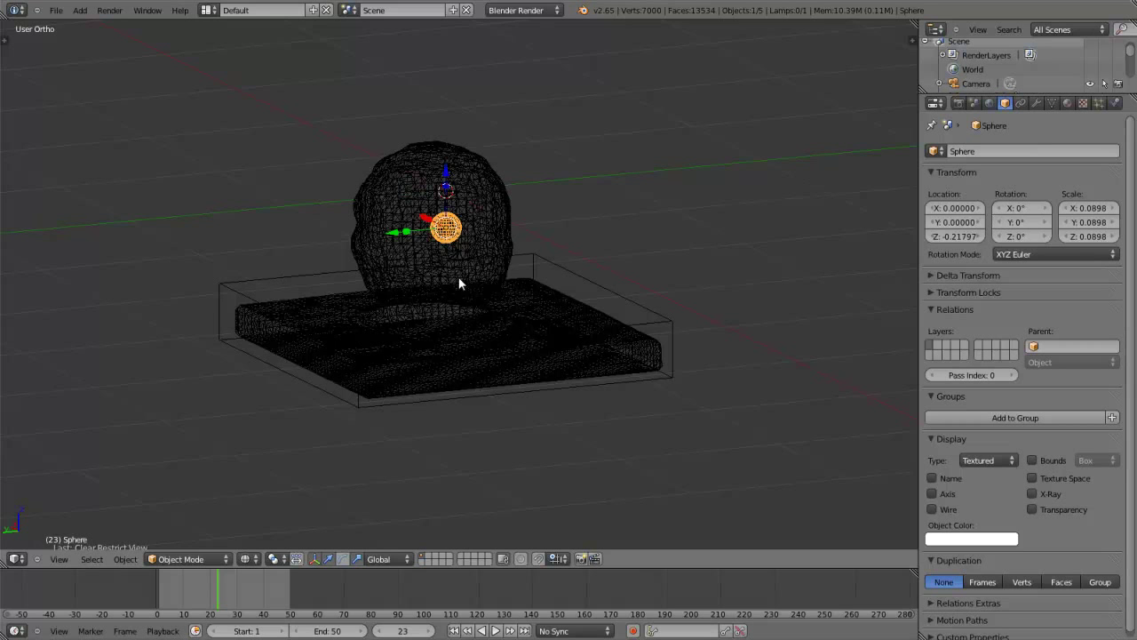
Orbit the view to look down on the liquid dome resting on the slab.
middle_click(375, 287)
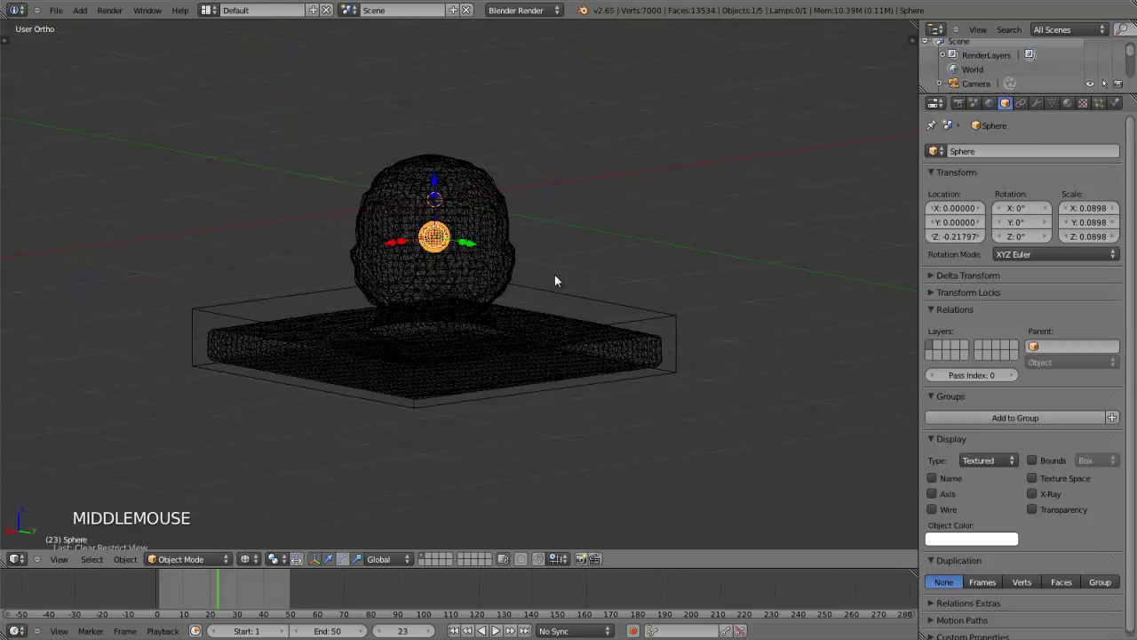
middle_click(539, 259)
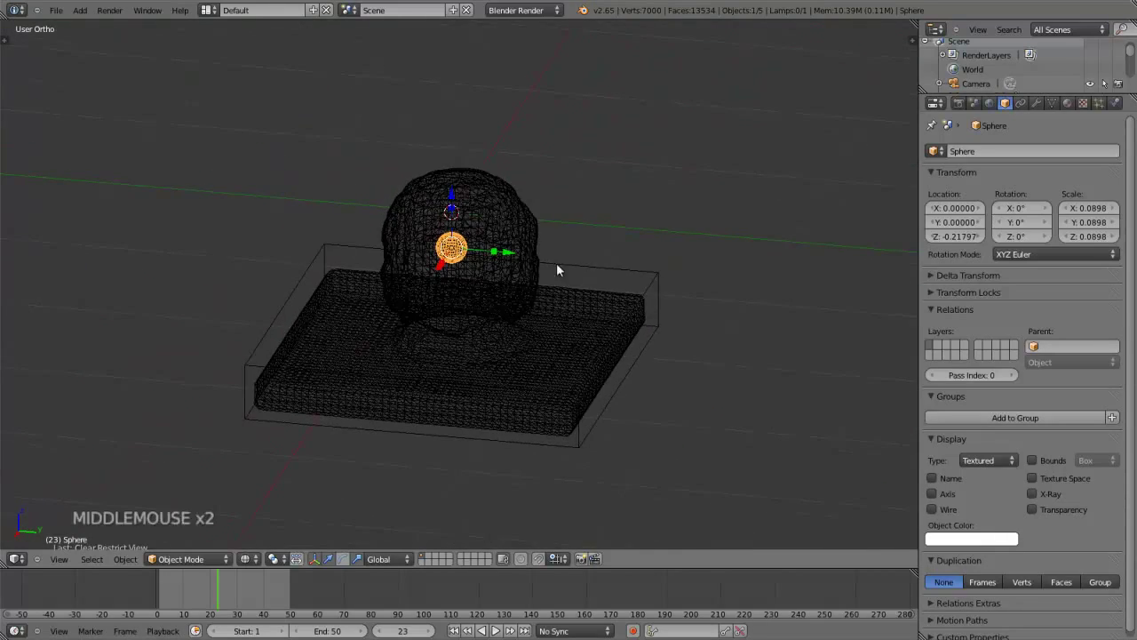
Select the liquid mesh Cube and show its fluid simulation modifier settings.
right_click(538, 259)
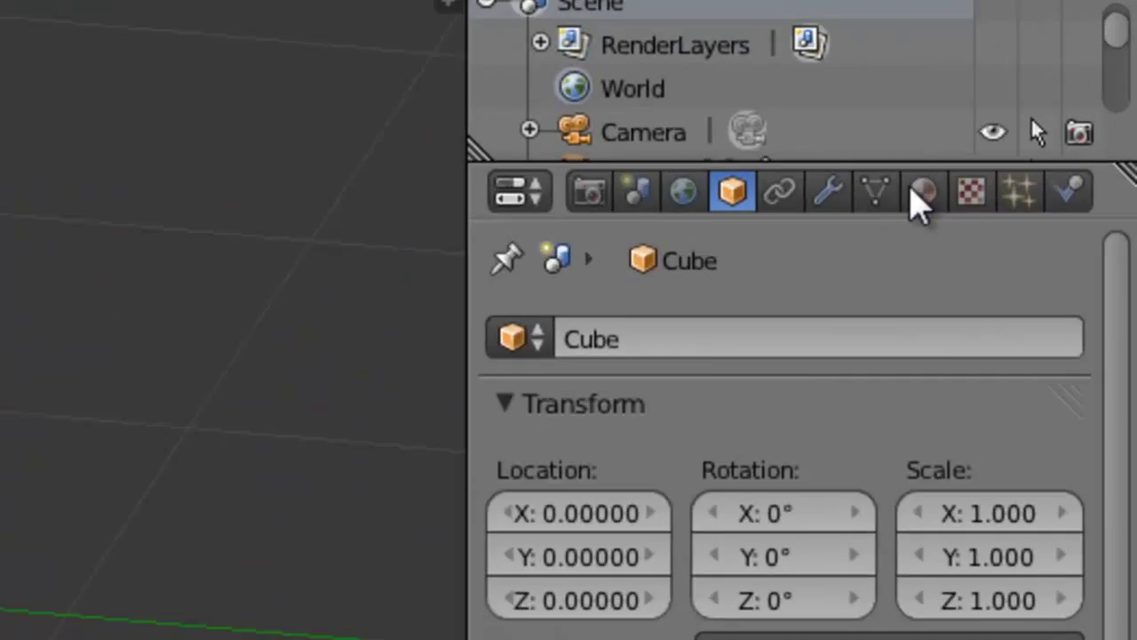
click(1062, 232)
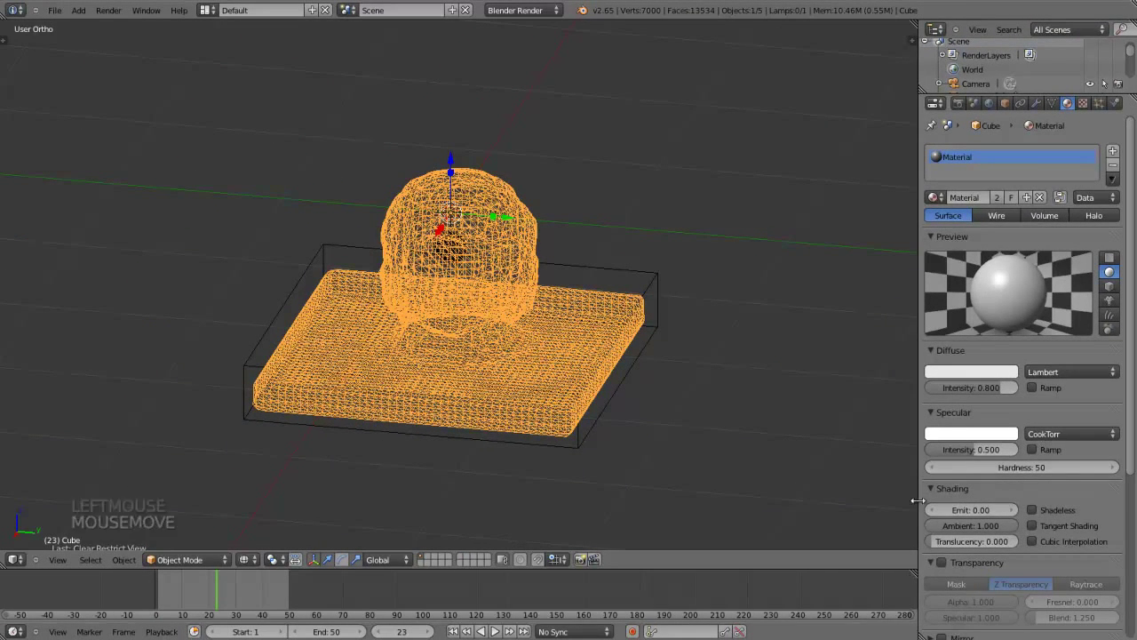
scroll(down, 3)
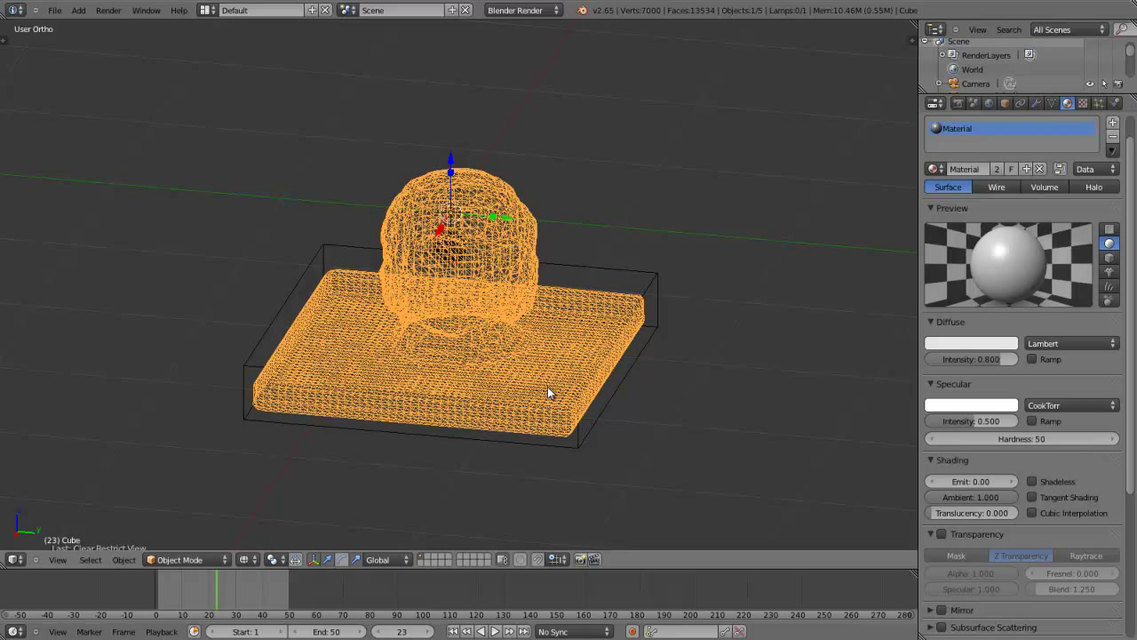
middle_click(531, 314)
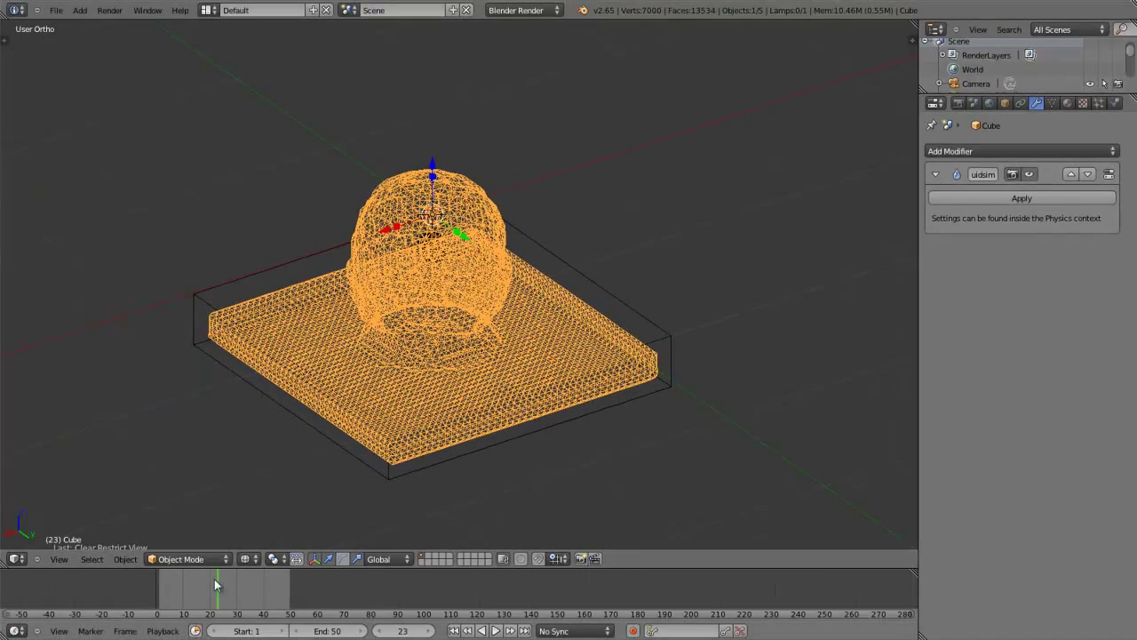
Jump to frame 36 and show the baked liquid crown as solid surfaces.
click(226, 591)
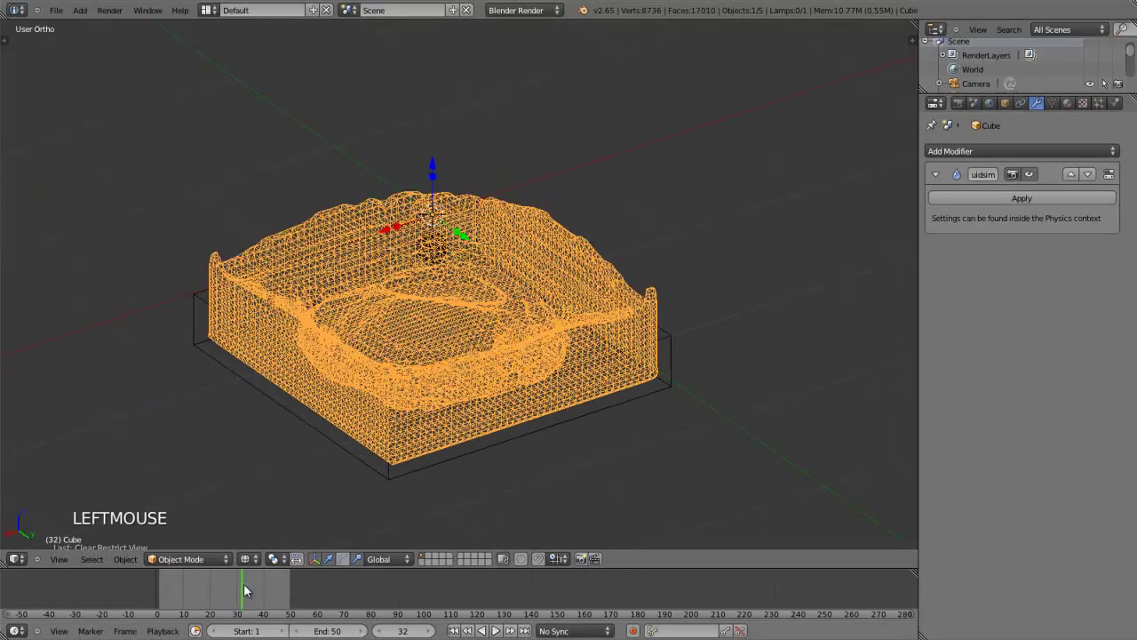
key(z)
middle_click(359, 392)
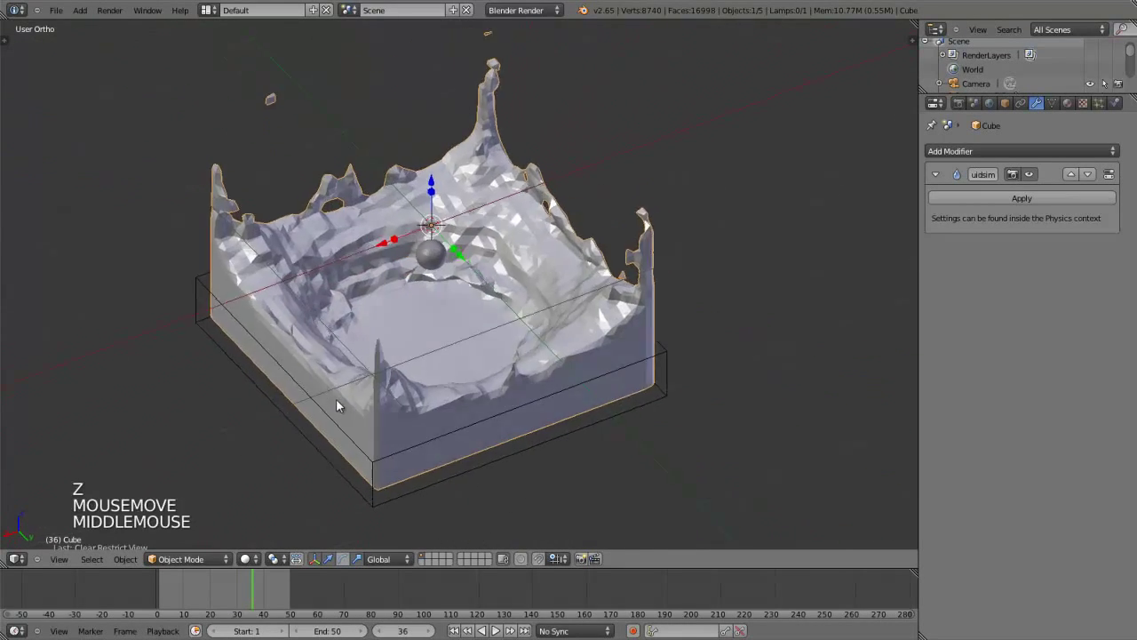
key(r)
Select the fluid mesh and set its shading to Smooth from the object tools.
right_click(280, 319)
key(t)
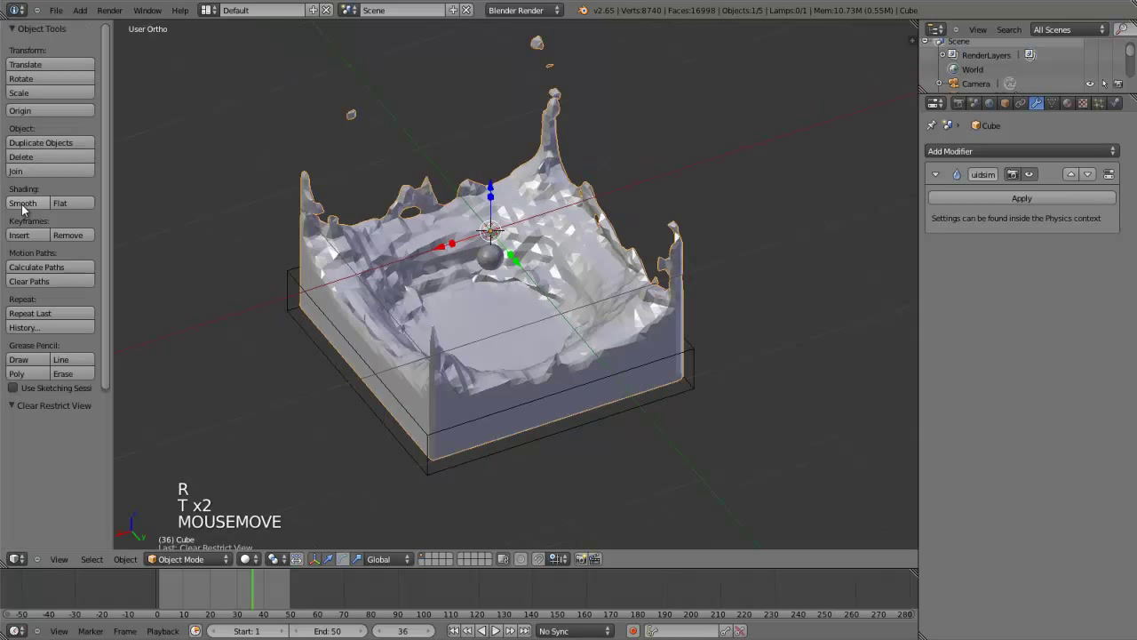
click(30, 211)
key(t)
middle_click(373, 375)
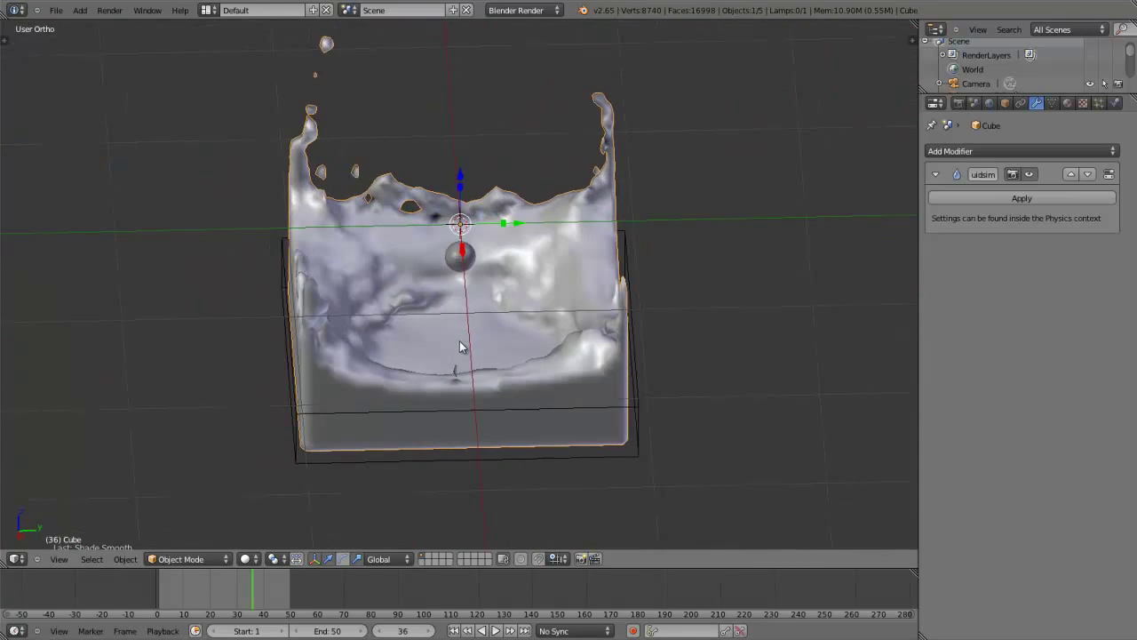
middle_click(585, 236)
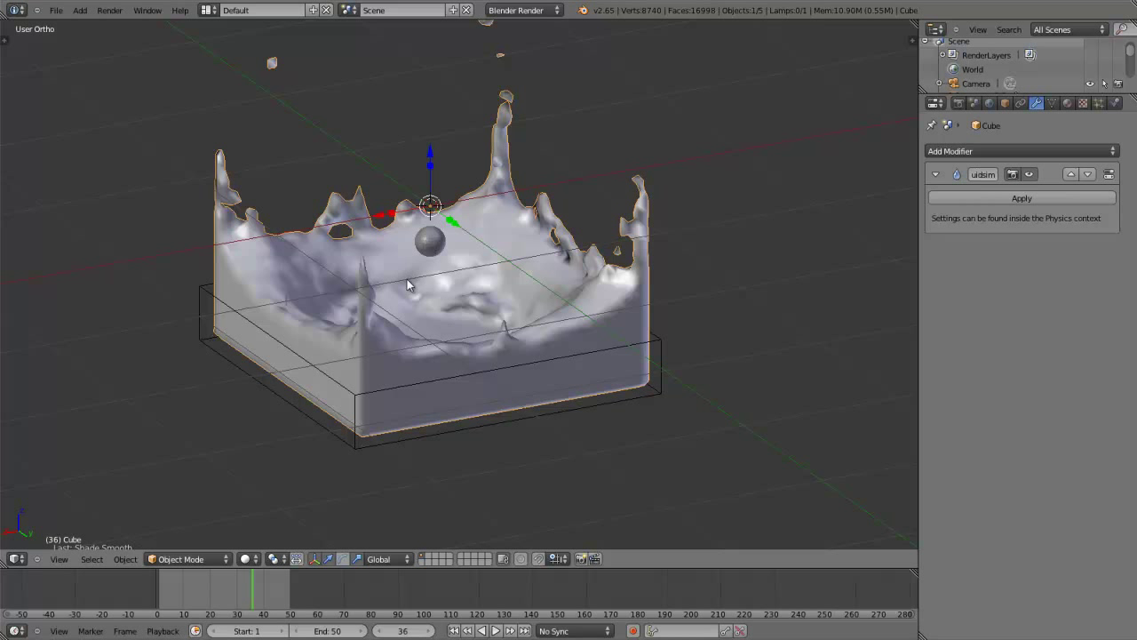
click(248, 599)
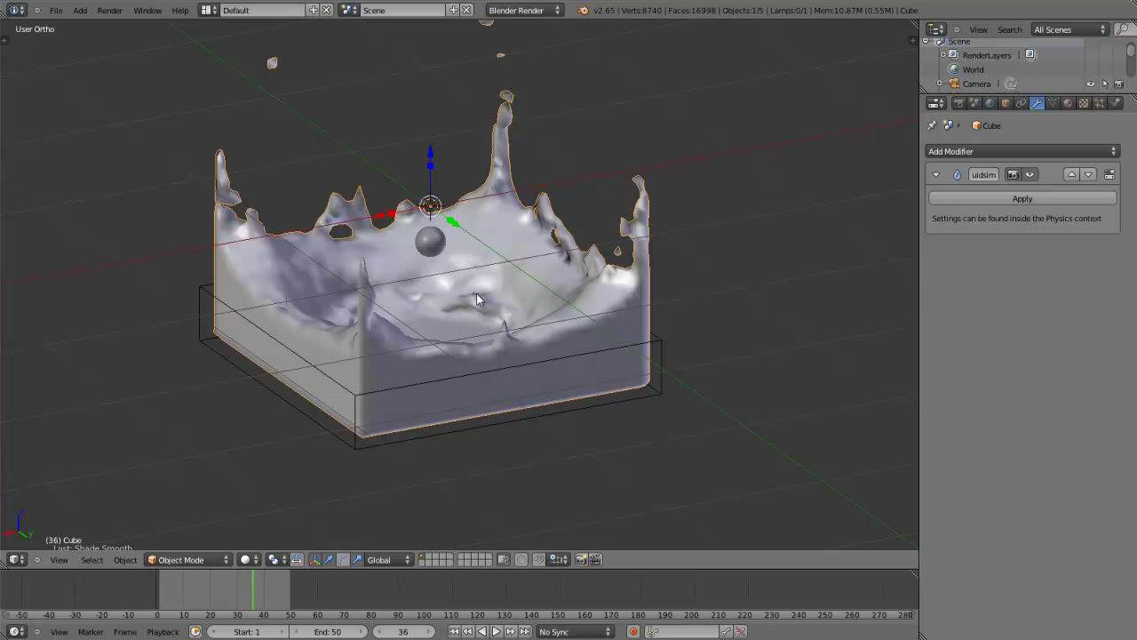
key(Tab)
key(Tab)
key(Tab)
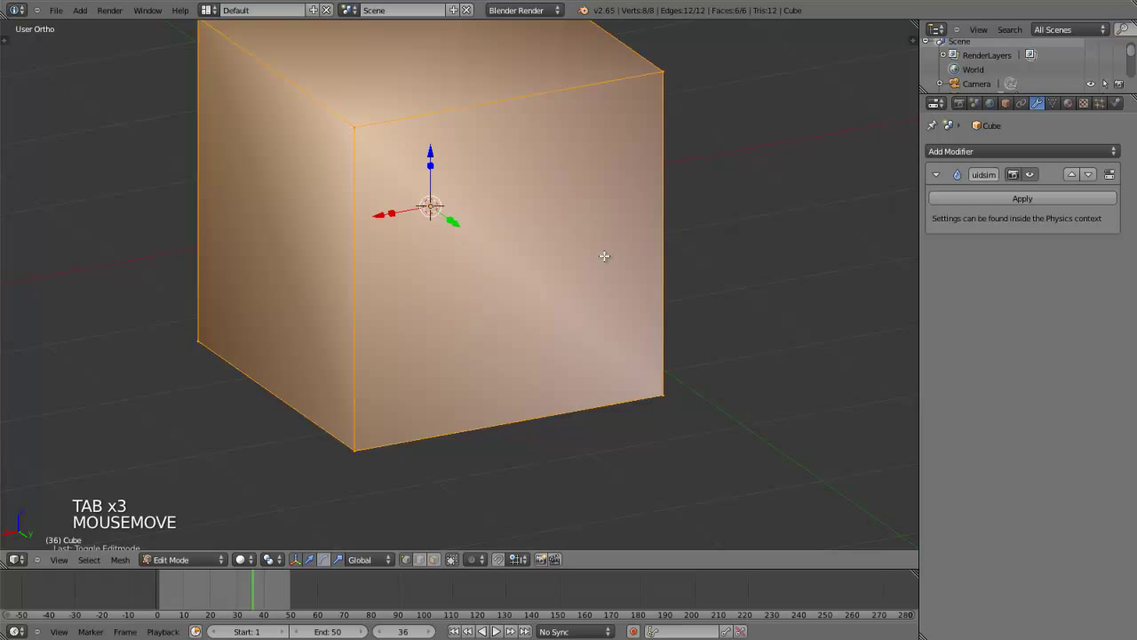
key(Tab)
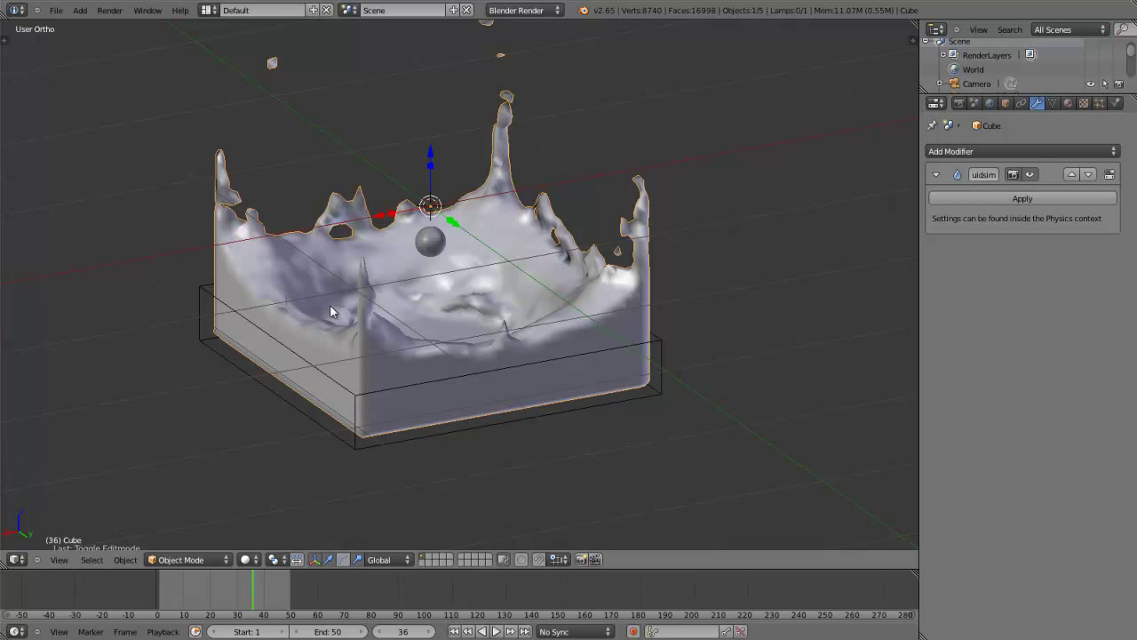
Unhide all objects and select the sphere obstacle inside the splash.
middle_click(335, 272)
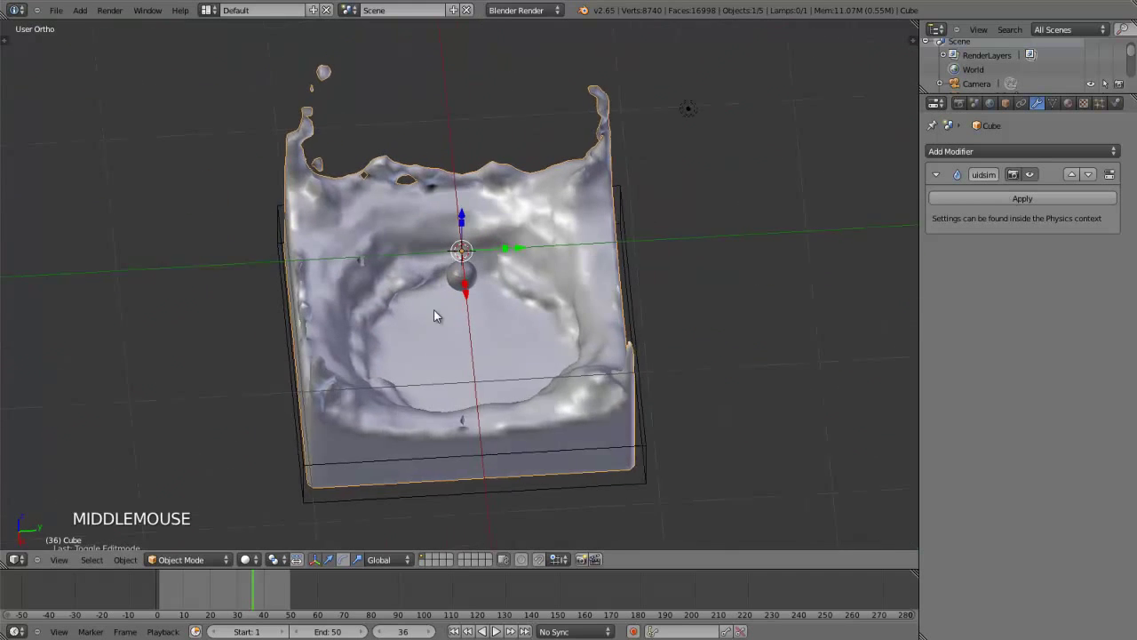
middle_click(419, 374)
middle_click(579, 324)
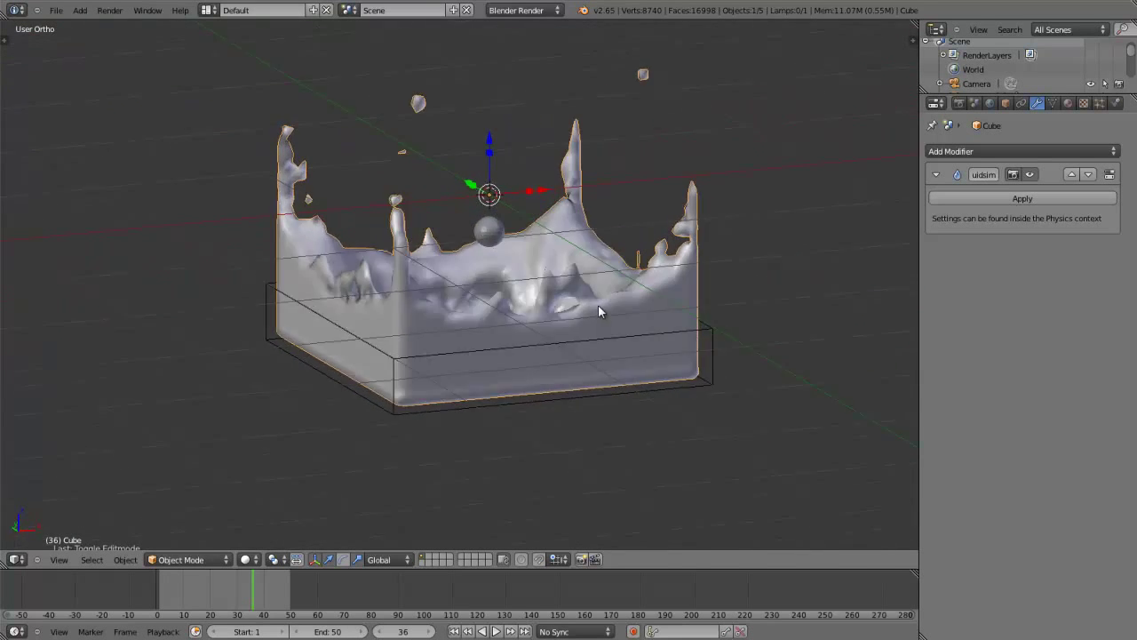
key(alt+h)
right_click(505, 244)
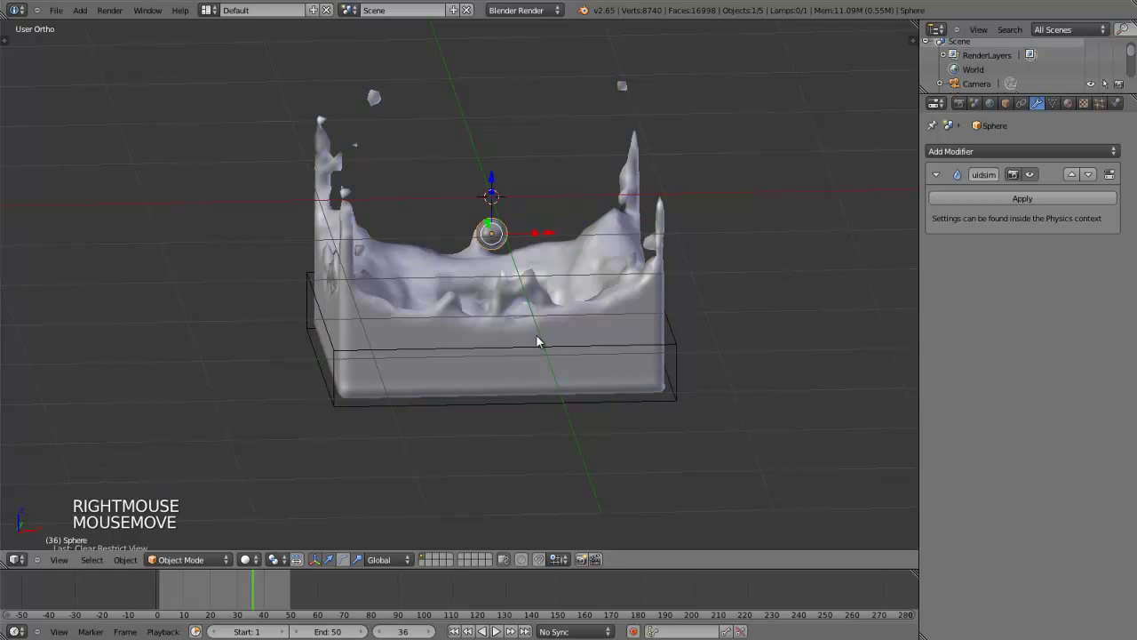
middle_click(538, 185)
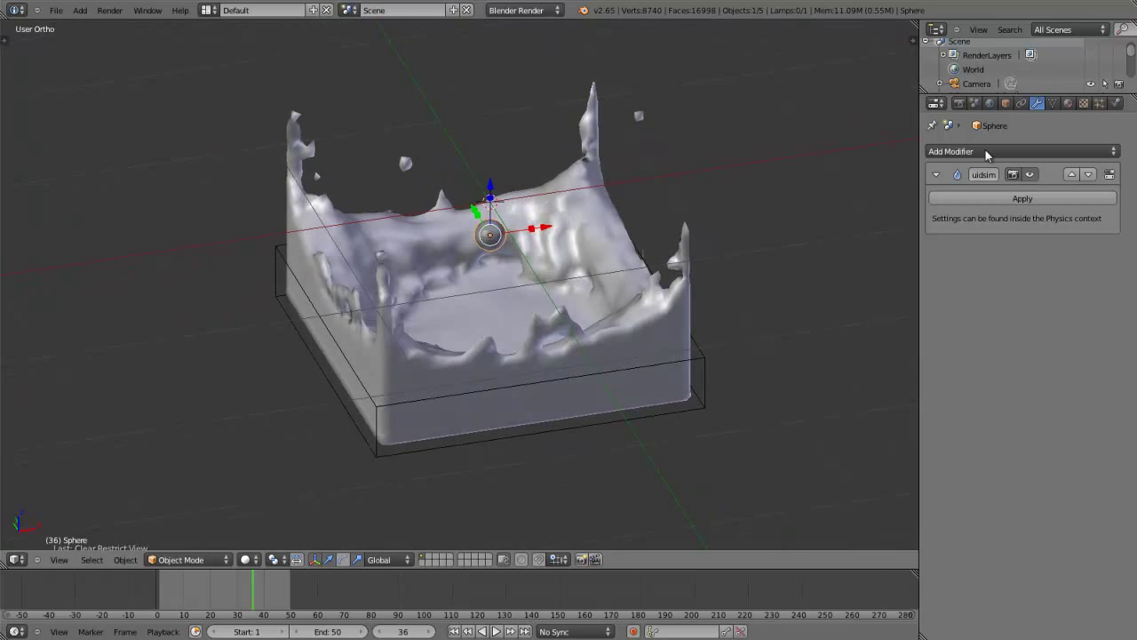
click(968, 111)
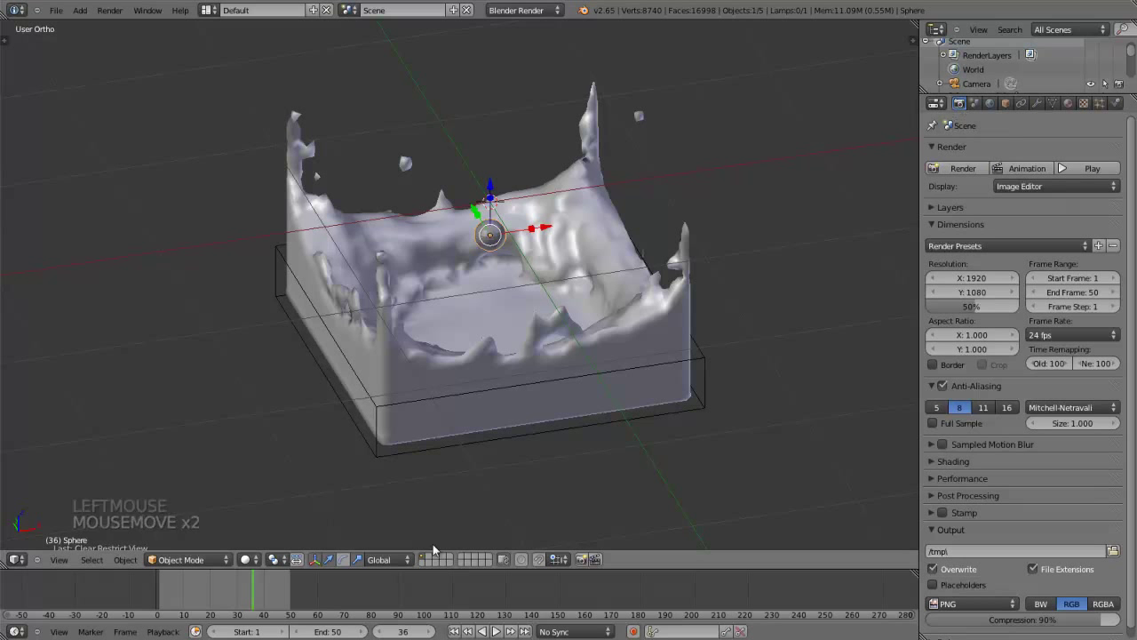
middle_click(564, 281)
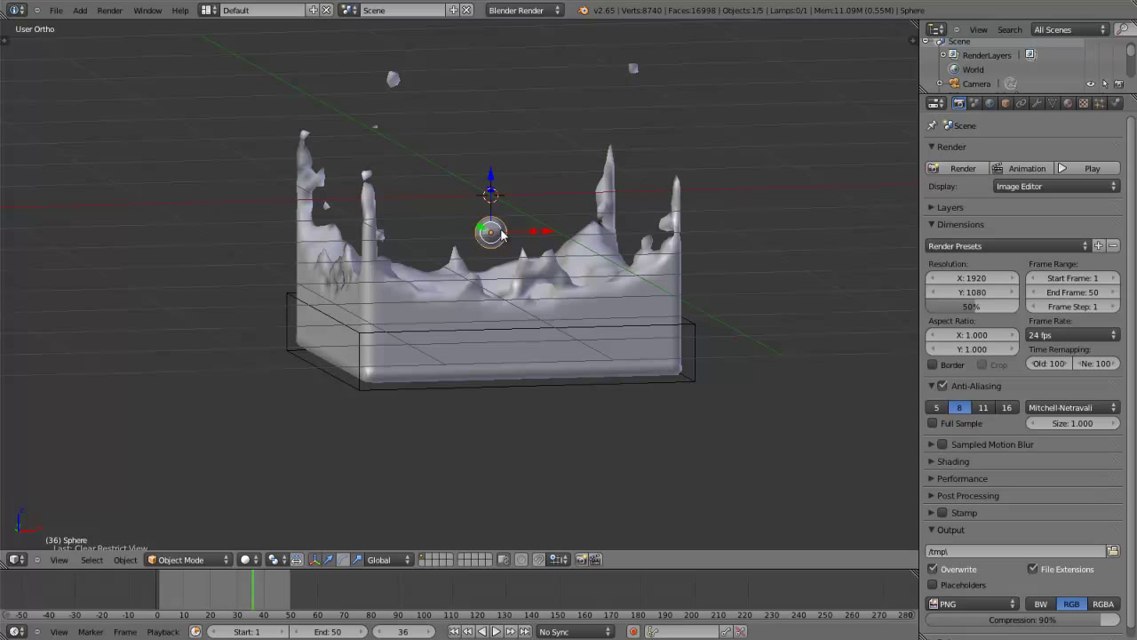
middle_click(558, 169)
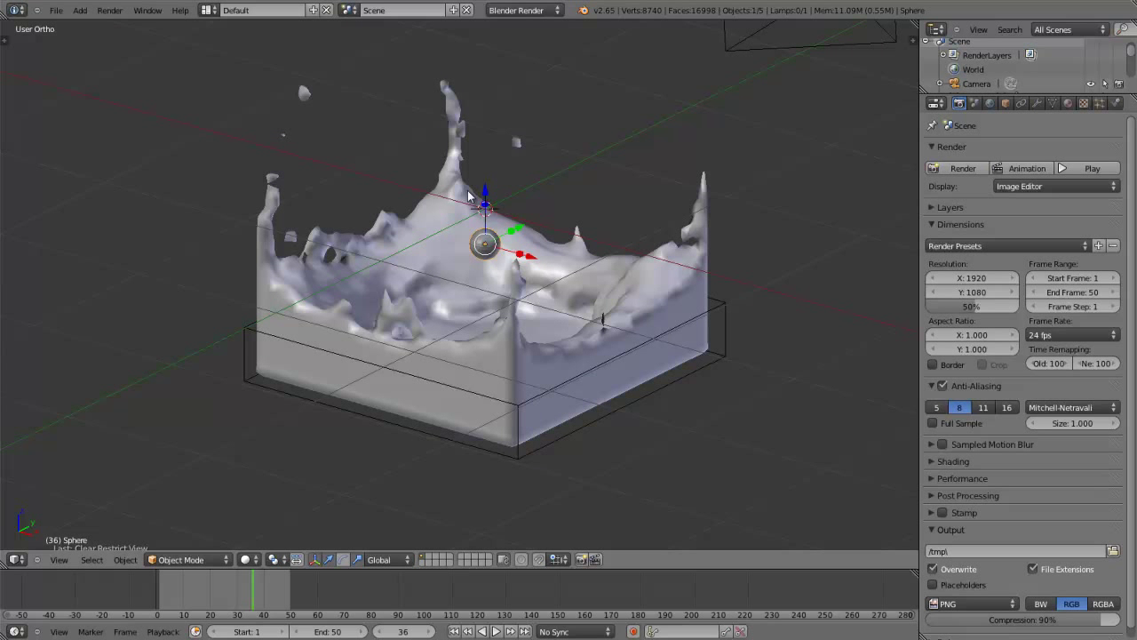
middle_click(482, 199)
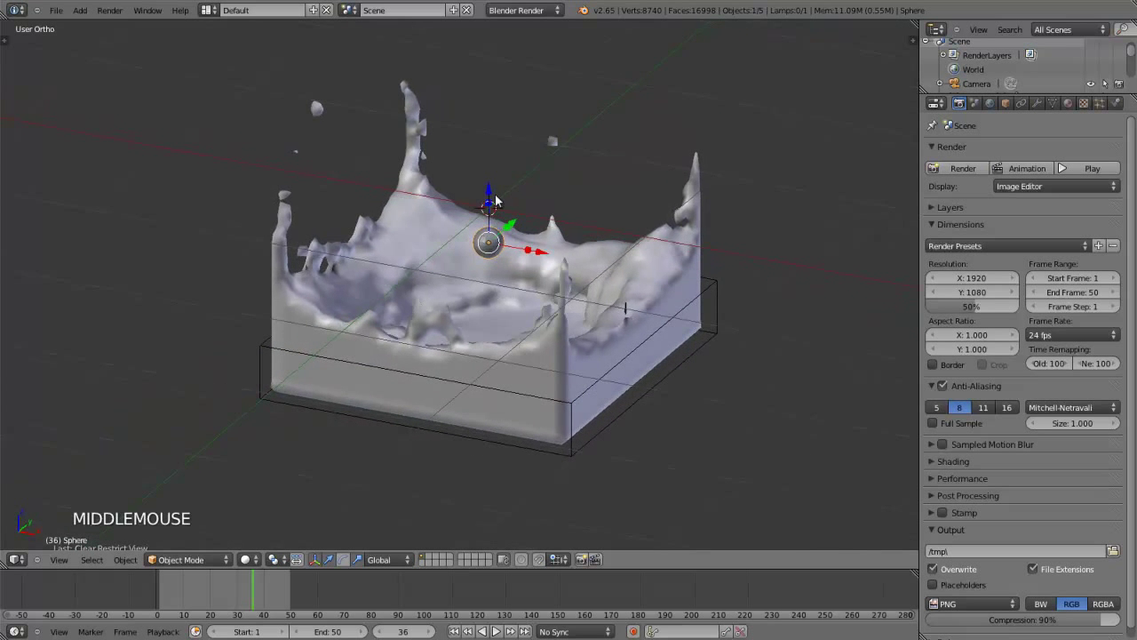